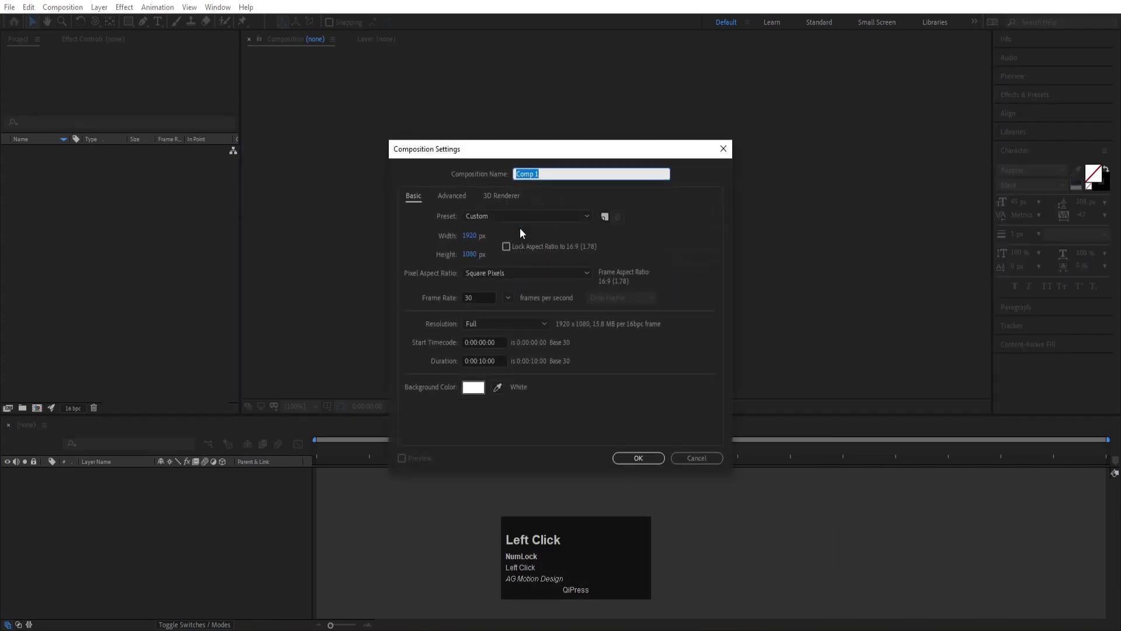
# - Name the new 1920×1080, 30 fps, 10-second composition 'Main Animation' and confirm it
pyautogui.write('ain')
pyautogui.press('space')
pyautogui.write('nimation')
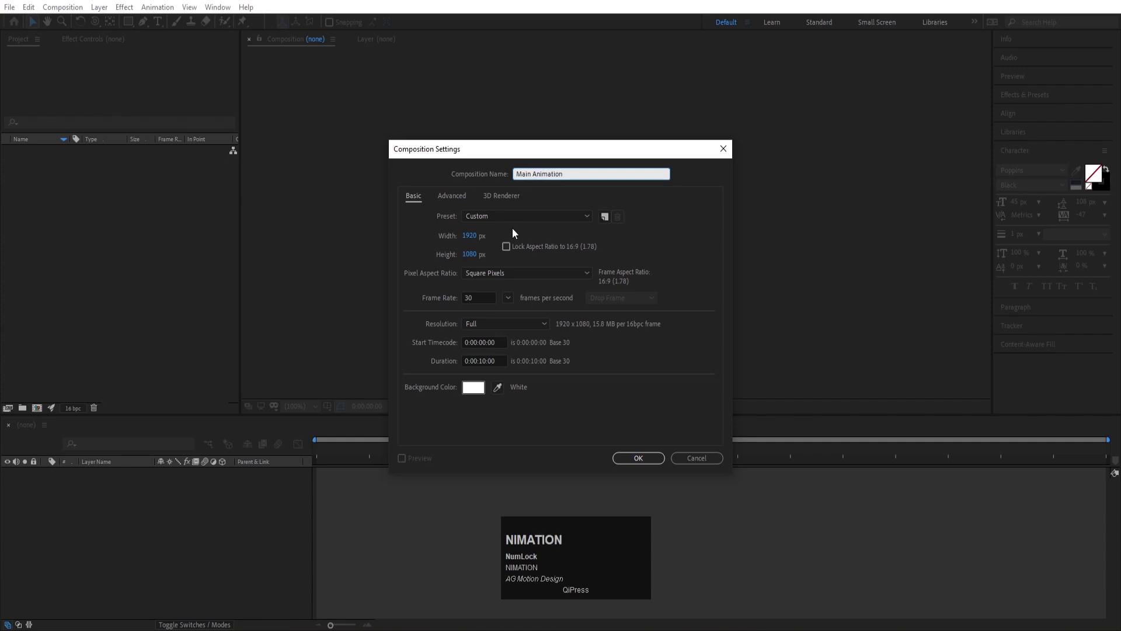
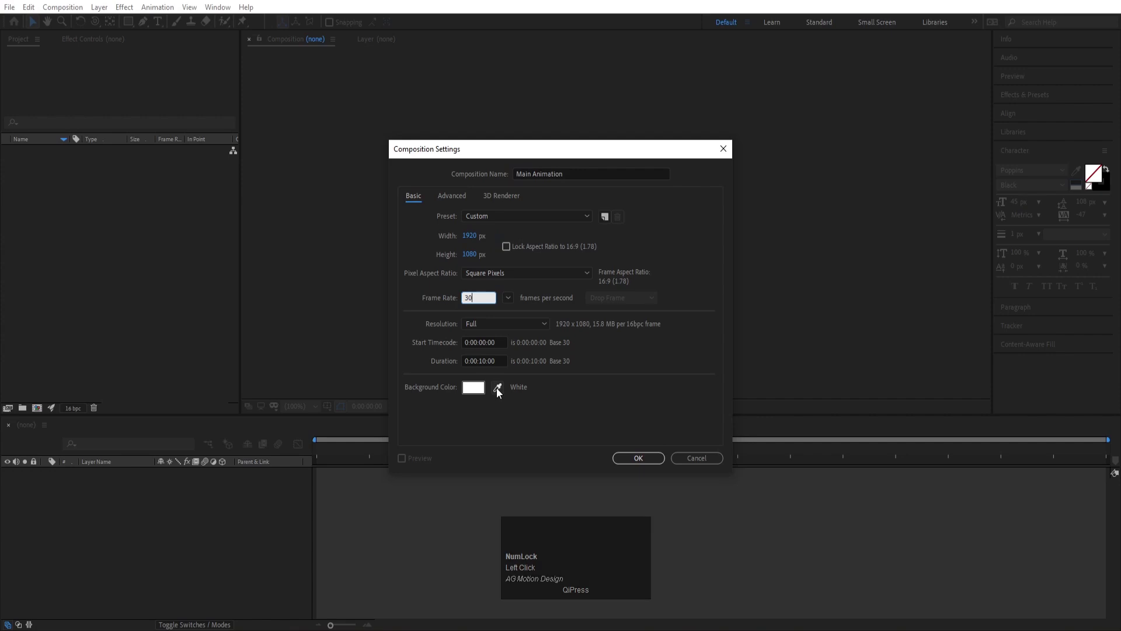
pyautogui.moveTo(467, 396); pyautogui.dragTo(436, 302)
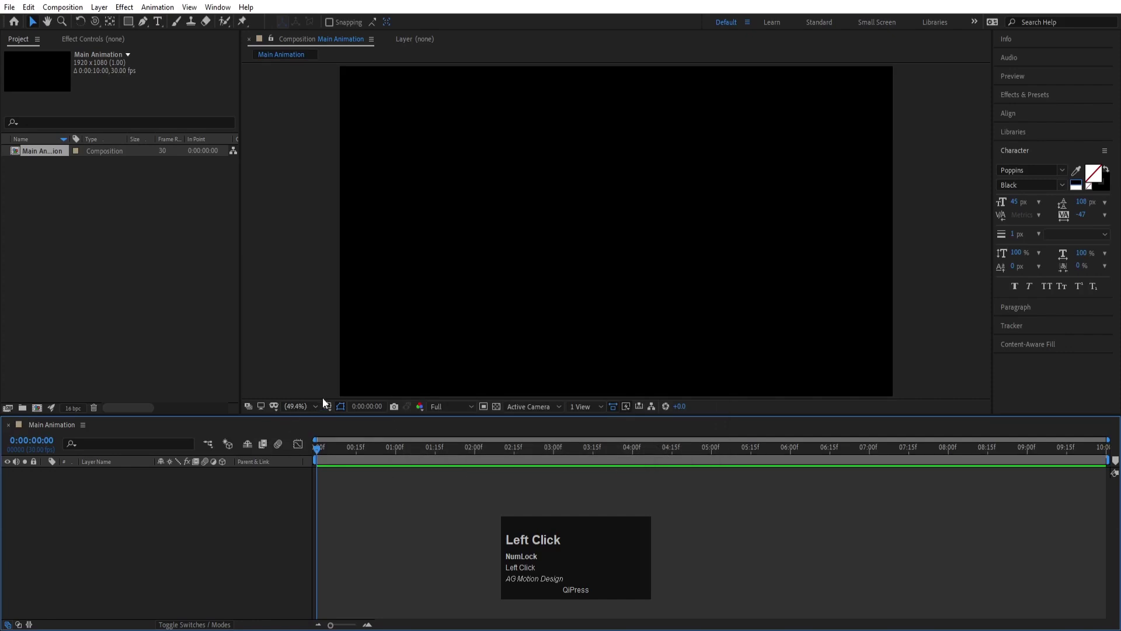
# - Show safe-area guides and add a full-frame black solid named 'bg' via Ctrl+Y
pyautogui.click(334, 411)
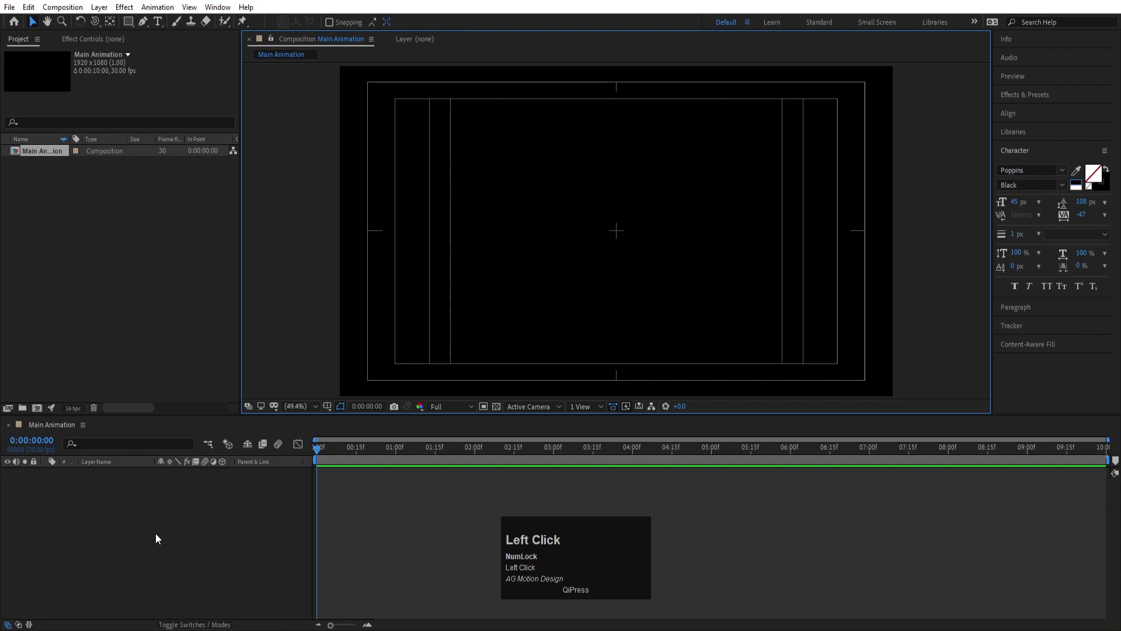
pyautogui.press('ctrl+y')
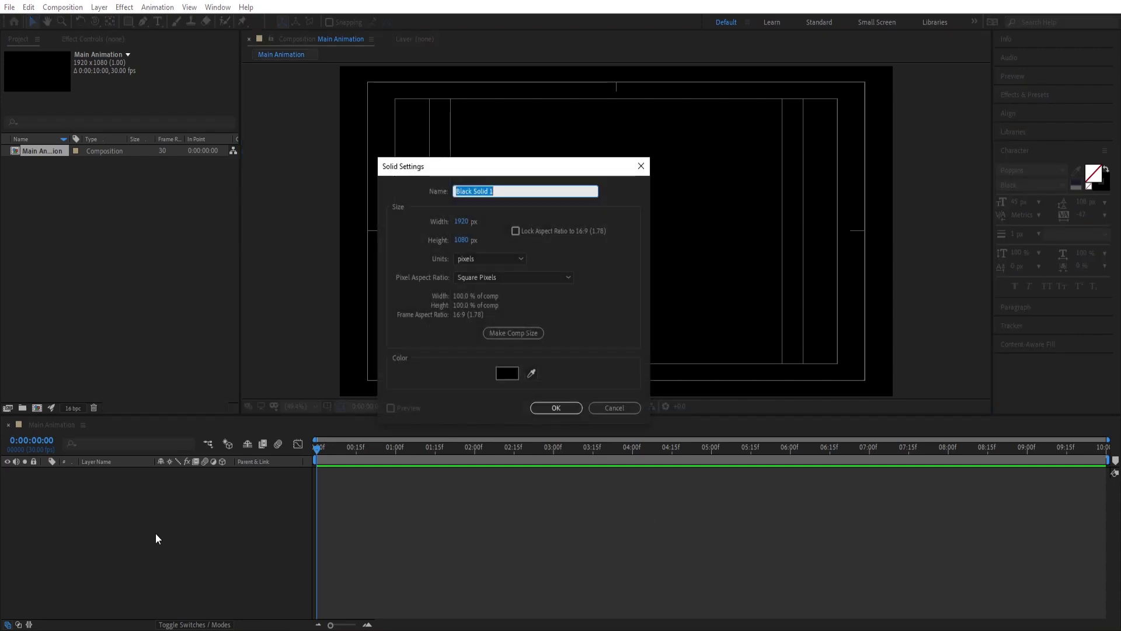
pyautogui.write('bg')
pyautogui.press('Return')
pyautogui.click(1023, 95)
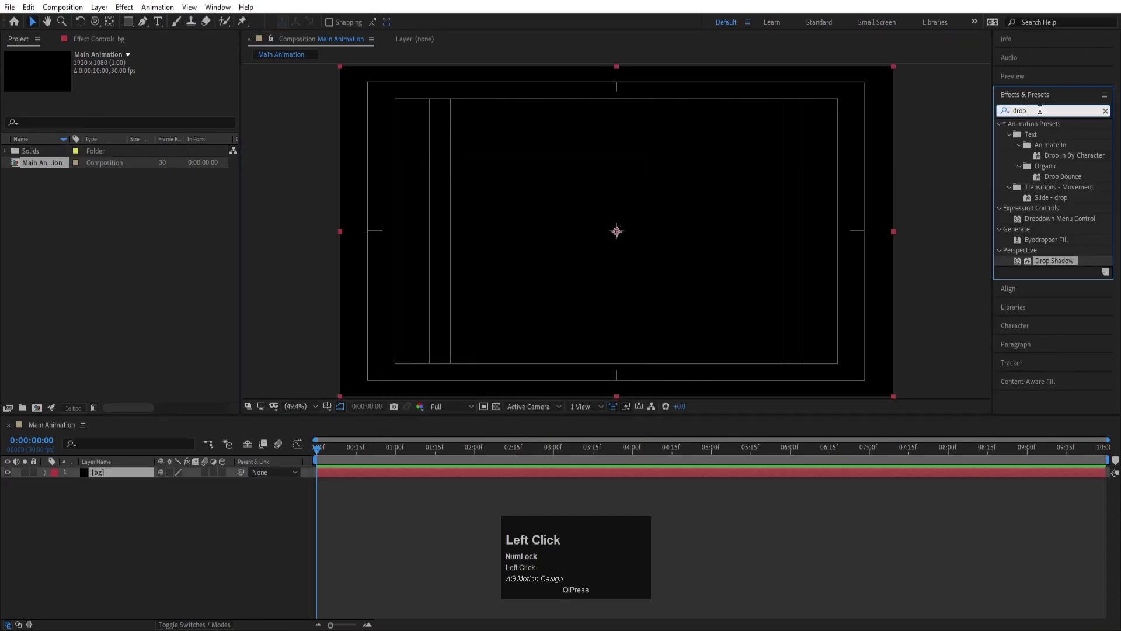
pyautogui.press('ctrl+a')
# - Apply Fractal Noise to bg with Contrast 734, Brightness -292 and Scale 36
pyautogui.write('fract')
pyautogui.click(1055, 212)
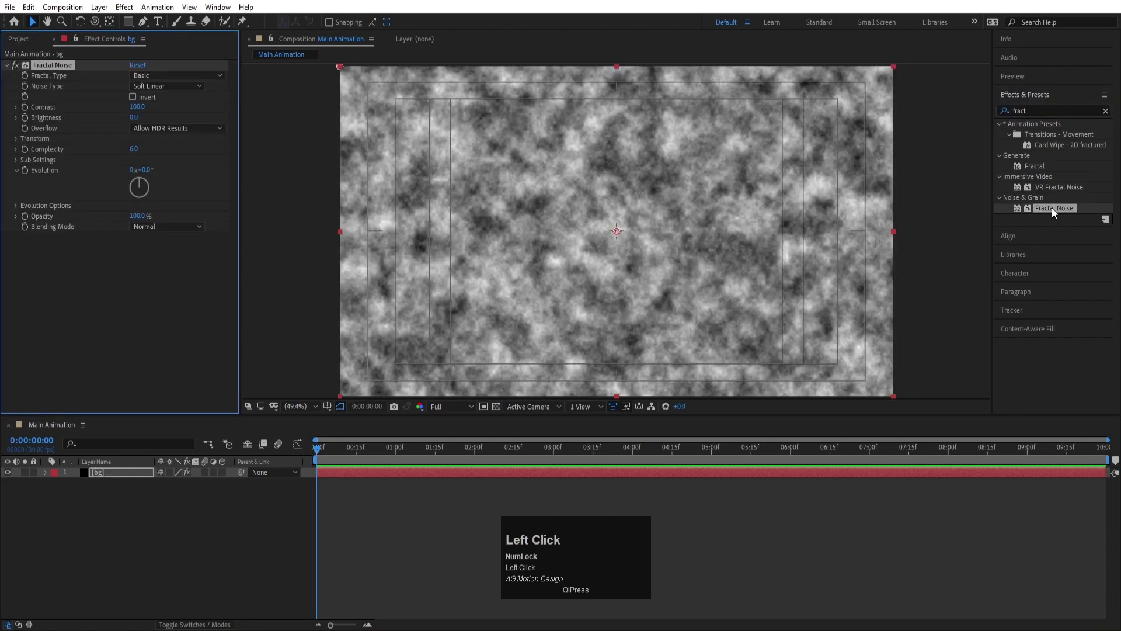
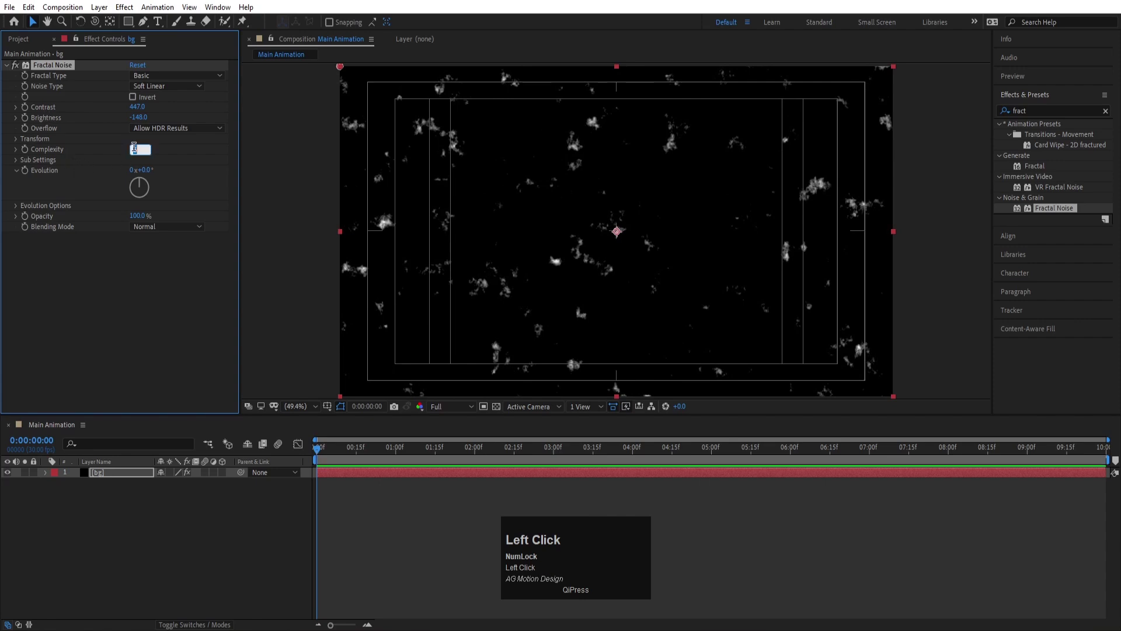
pyautogui.press('Return')
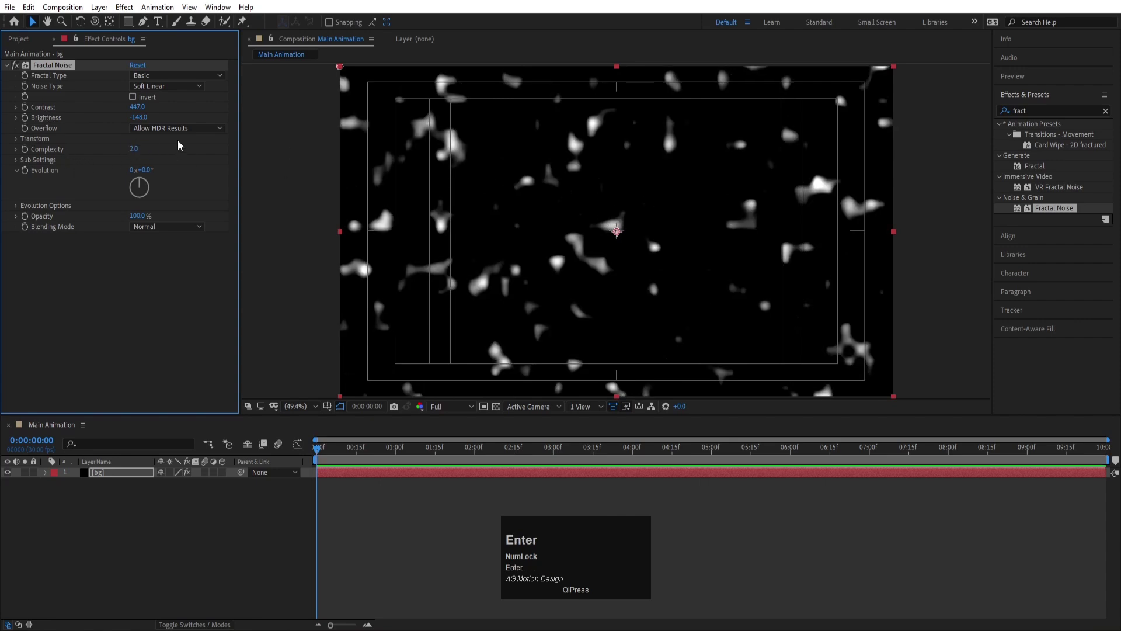
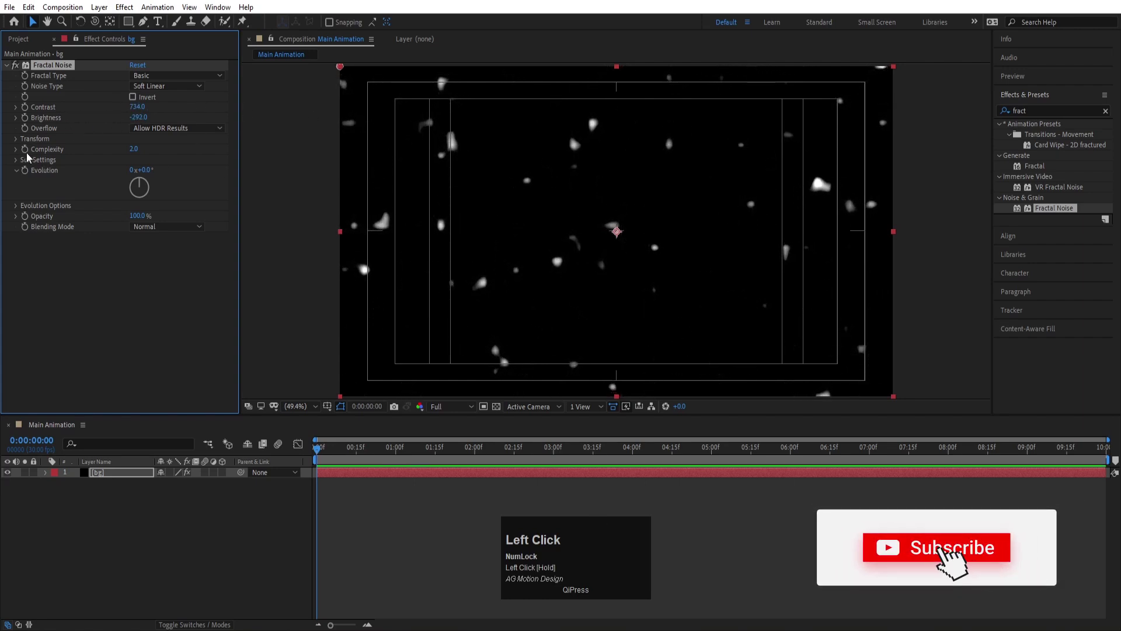
pyautogui.moveTo(17, 145); pyautogui.dragTo(135, 247)
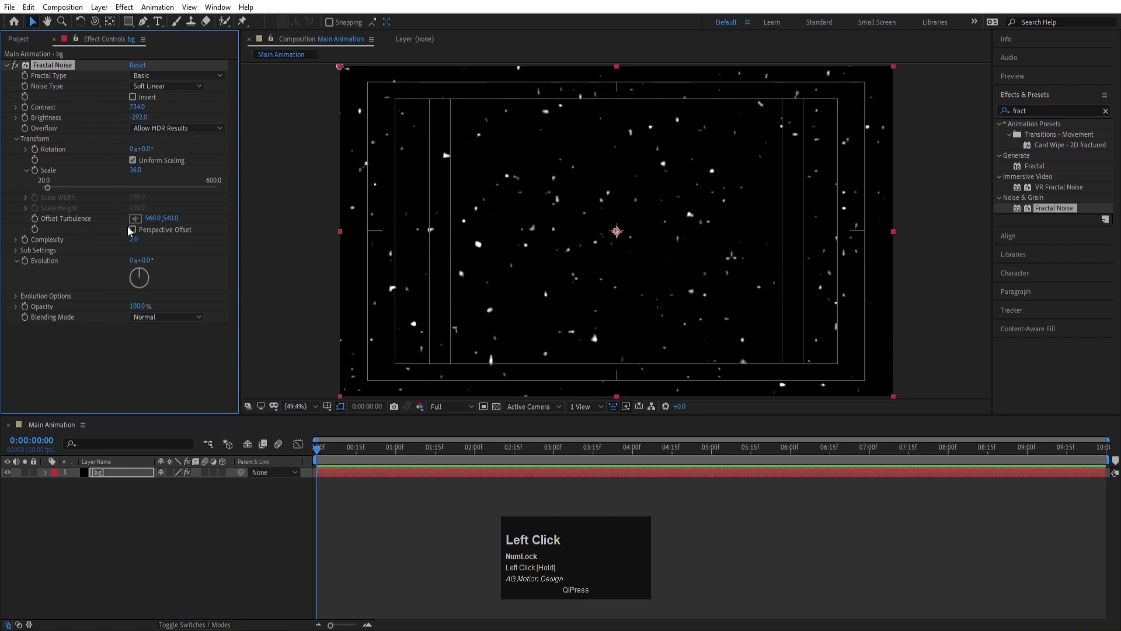
# - Set Complexity to 3 and preview the tiny white speck starfield
pyautogui.press('Return')
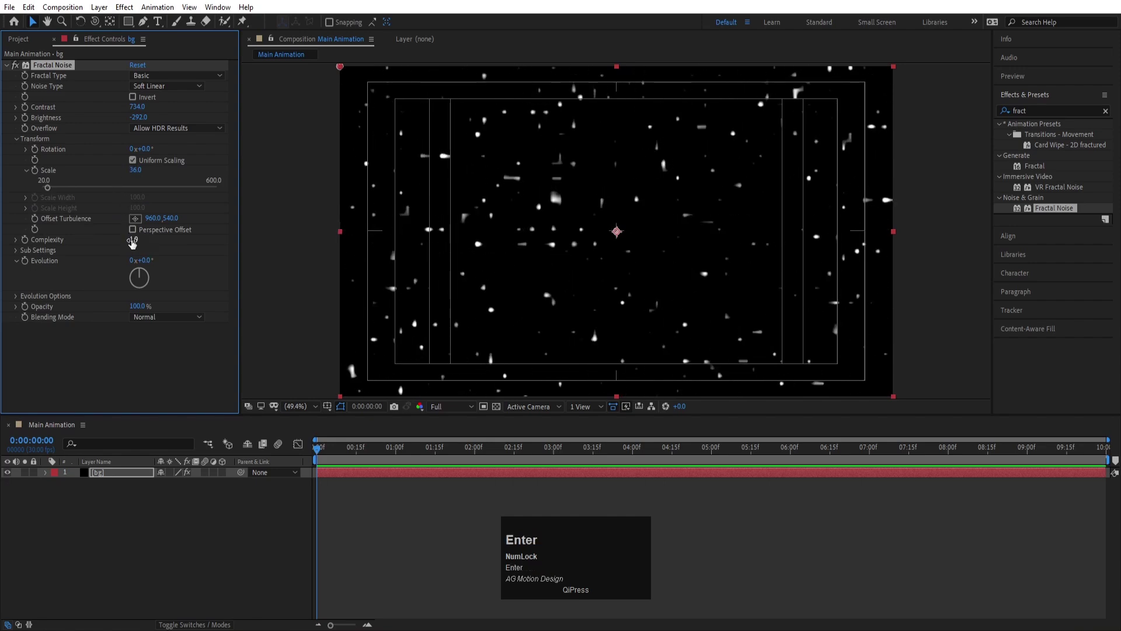
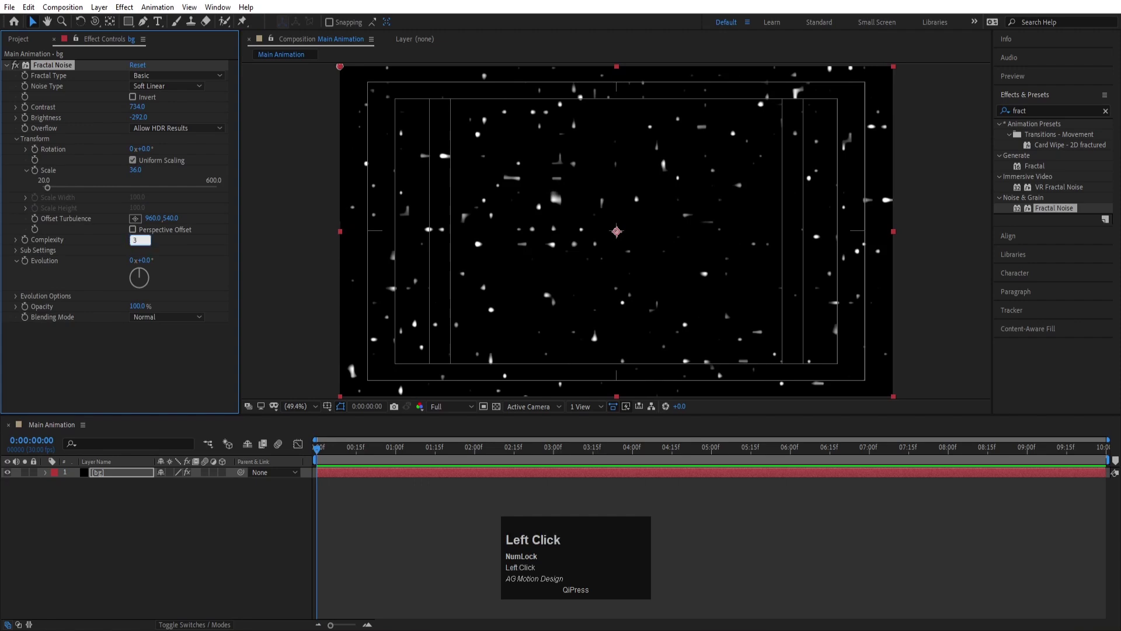
pyautogui.press('Return')
pyautogui.press('space')
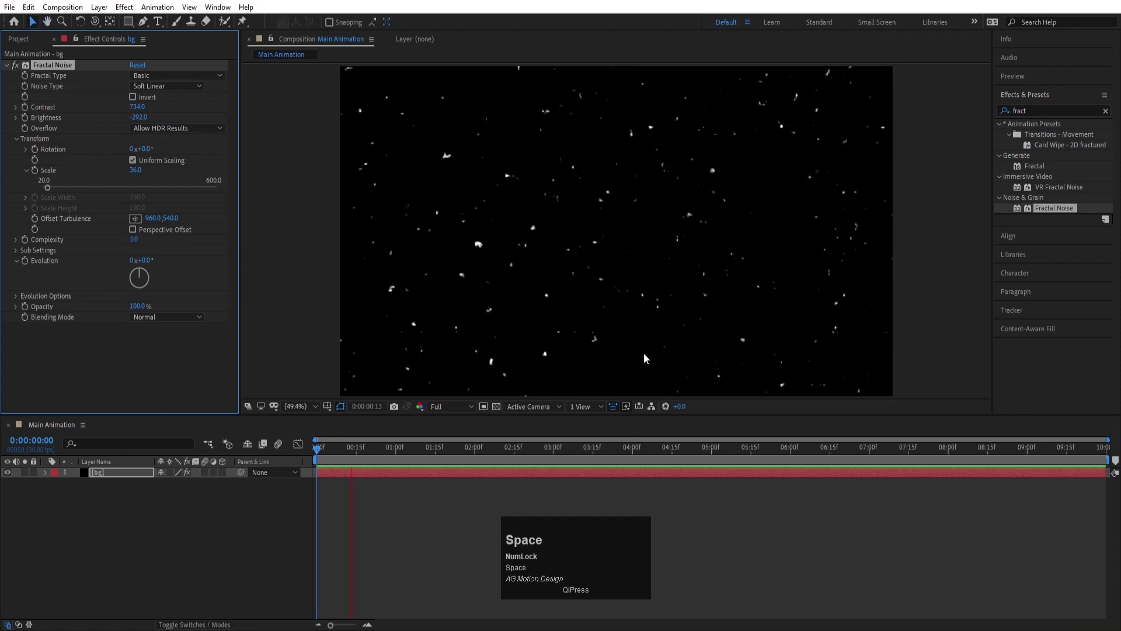
pyautogui.moveTo(332, 448); pyautogui.dragTo(31, 259)
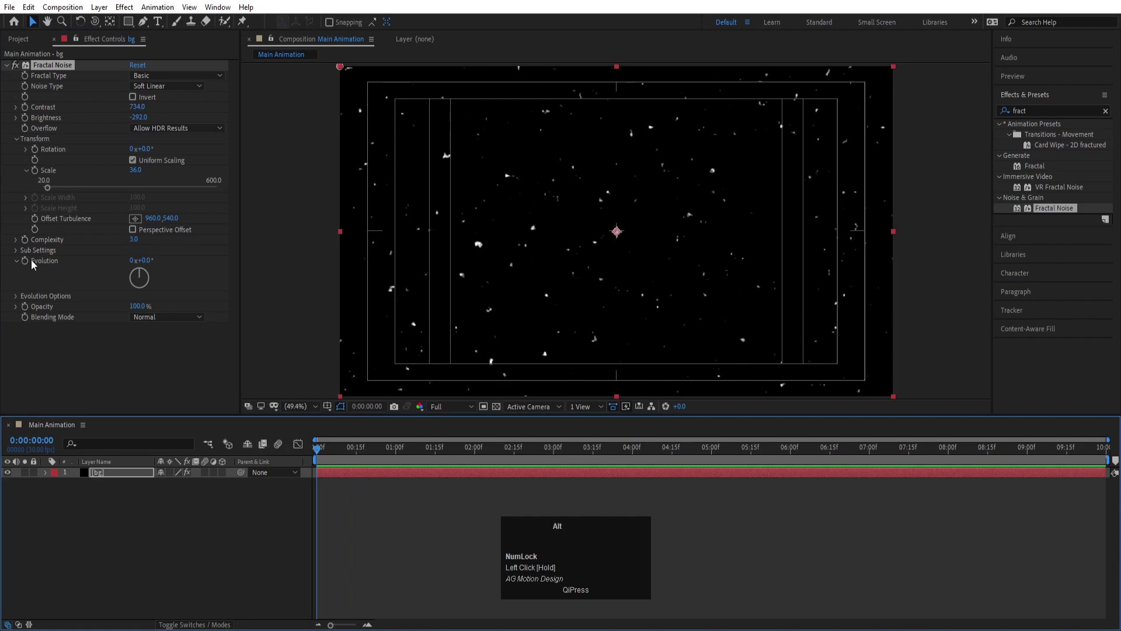
# - Drive Fractal Noise Evolution with the expression time*600 and preview the moving specks
pyautogui.write('time')
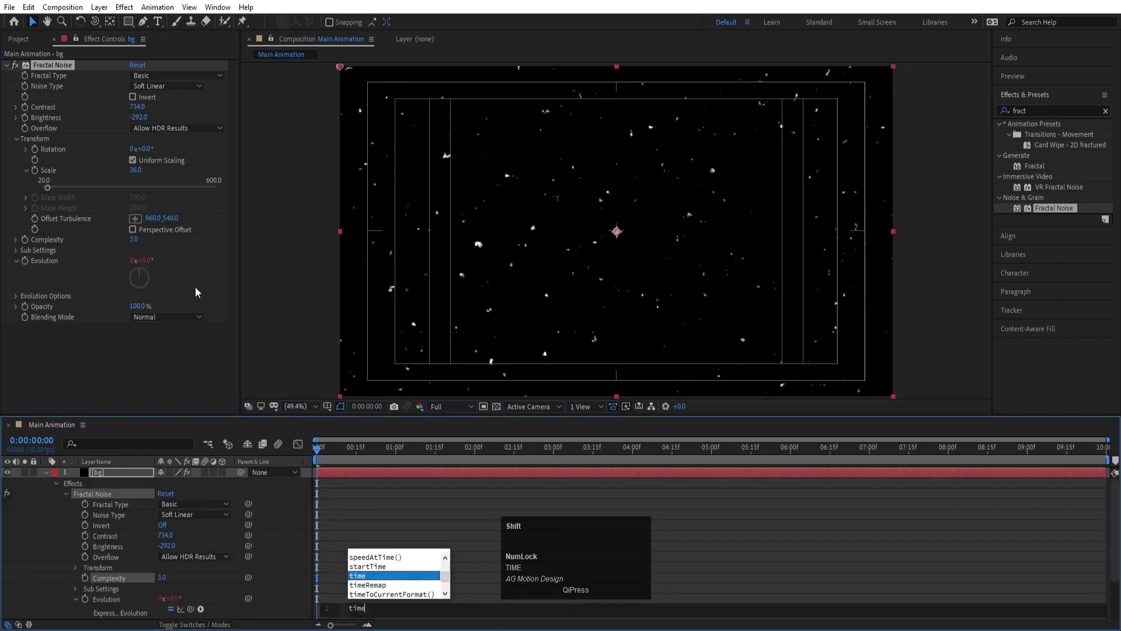
pyautogui.press('shift+8')
pyautogui.press('6')
pyautogui.click(425, 529)
pyautogui.press('space')
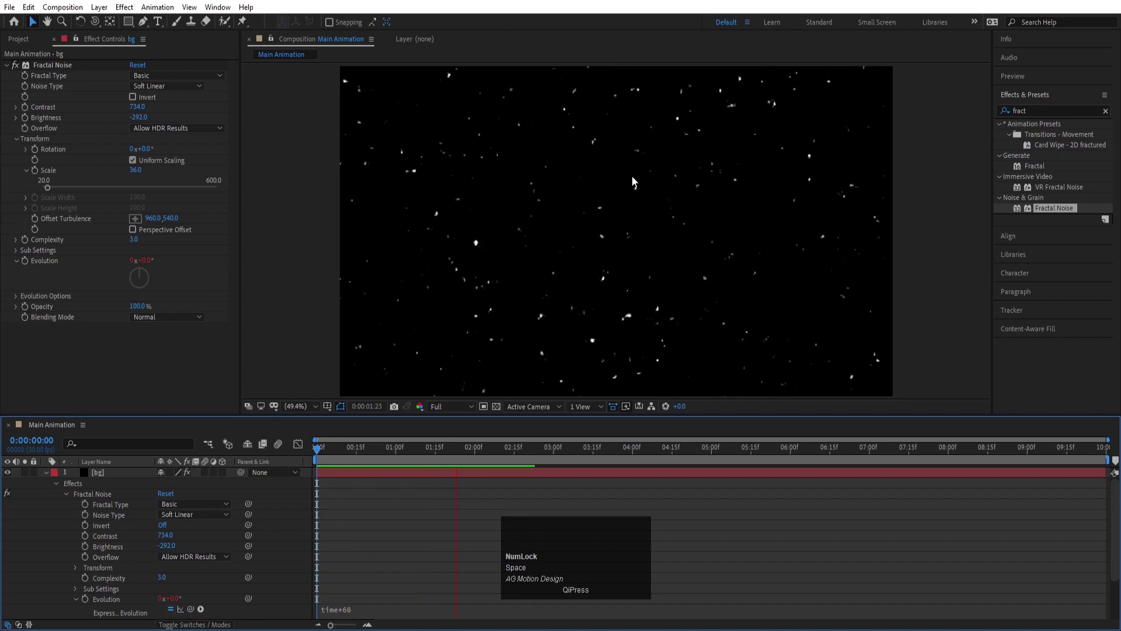
pyautogui.press('space')
# - Edit the Evolution expression to evolve faster and preview again
pyautogui.click(372, 614)
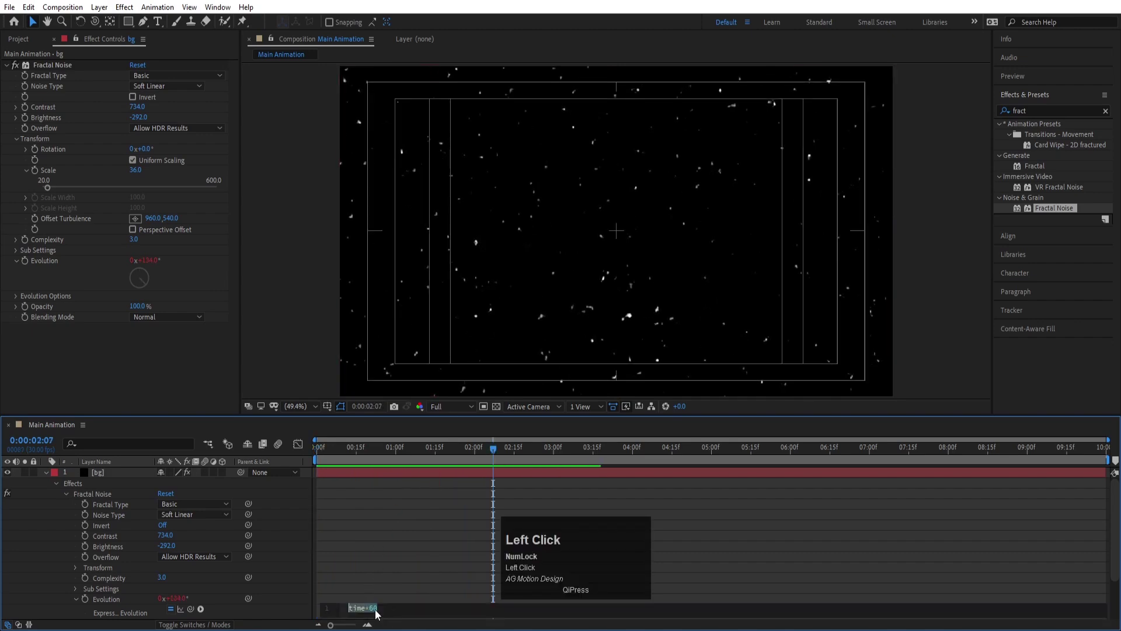
pyautogui.press('space')
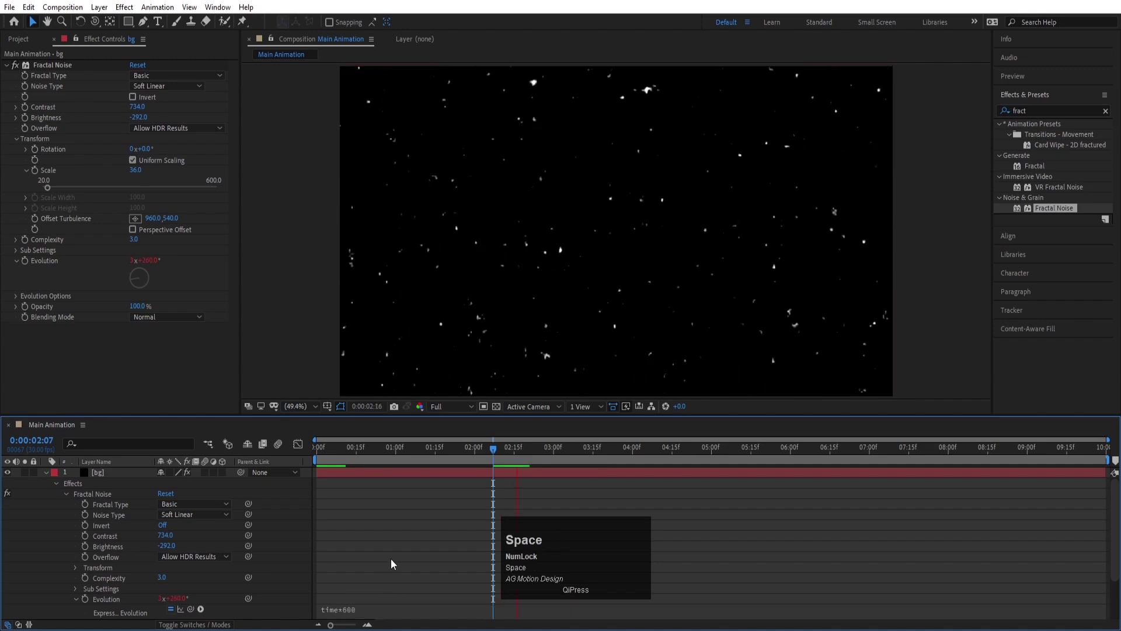
pyautogui.press('space')
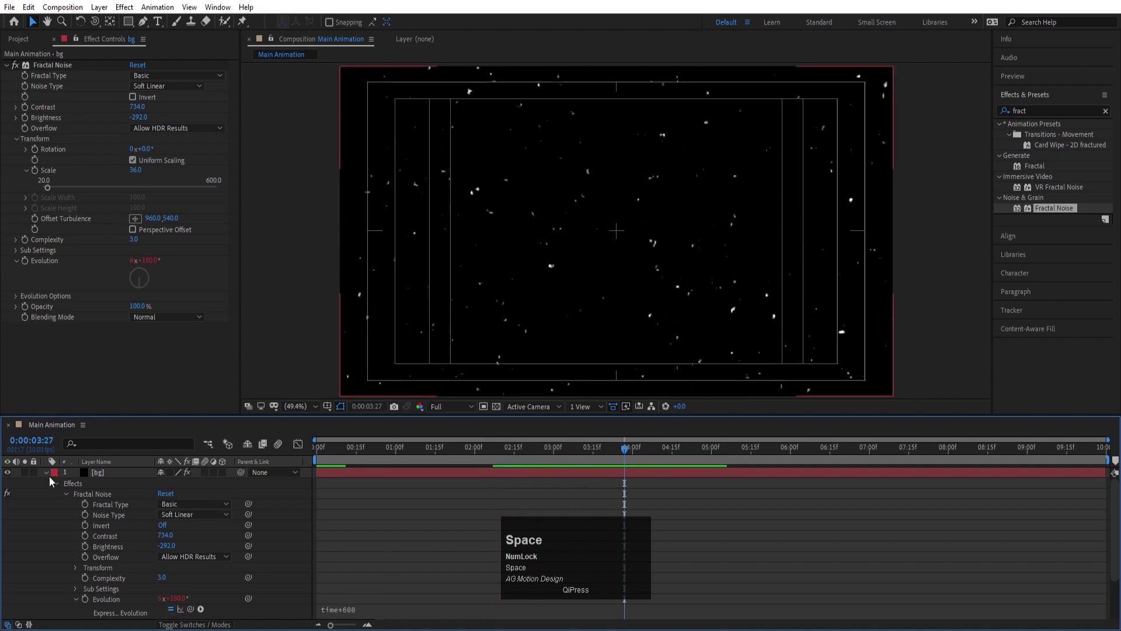
# - Pre-compose the bg layer, moving all attributes into the new composition
pyautogui.click(48, 476)
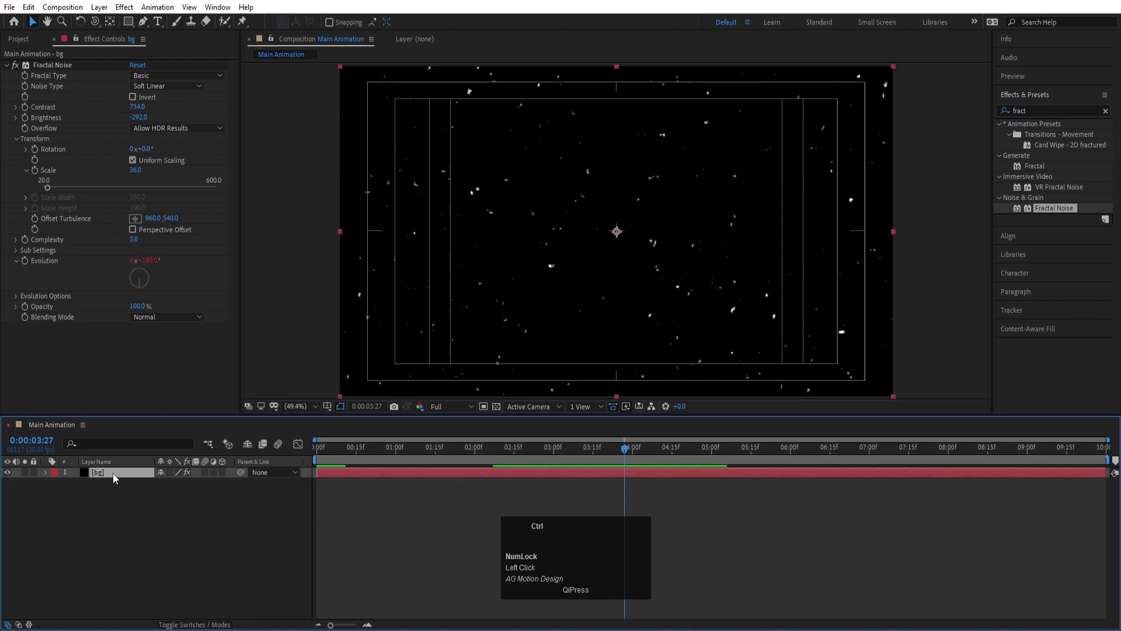
pyautogui.press('ctrl+shift+c')
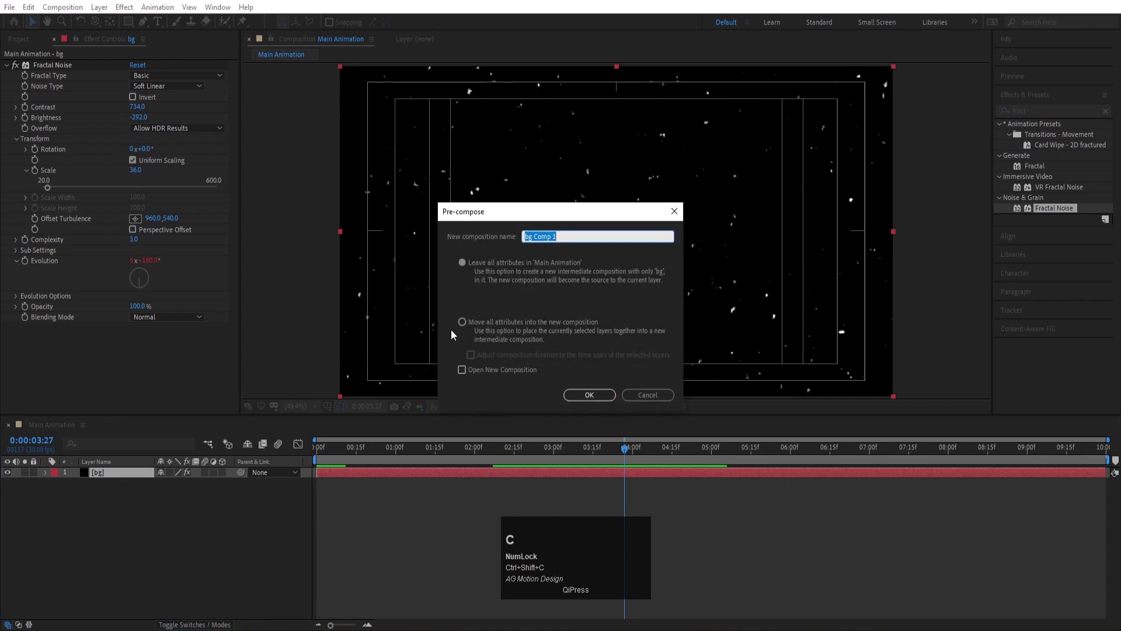
pyautogui.click(464, 324)
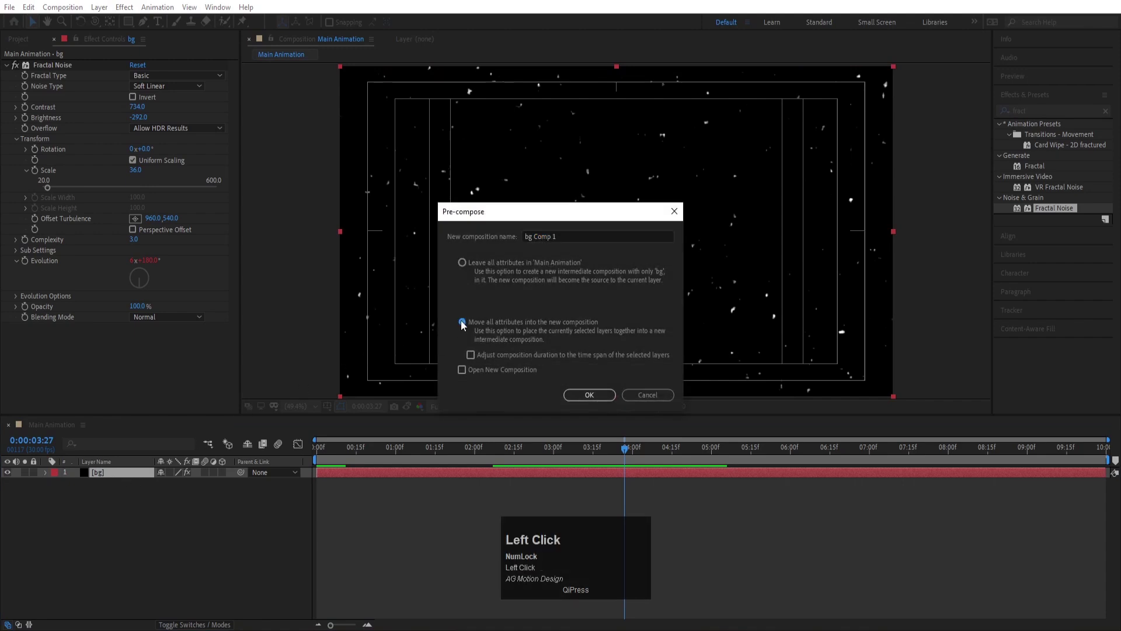
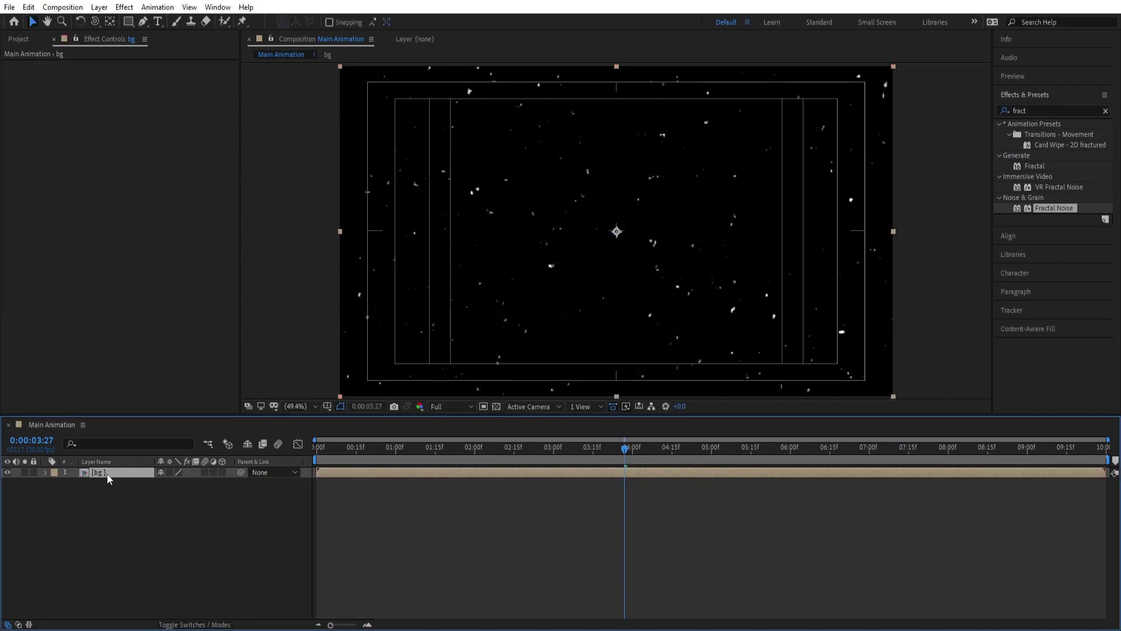
# - Start a white text layer with the Type tool, beginning the word CREATIVE
pyautogui.click(12, 477)
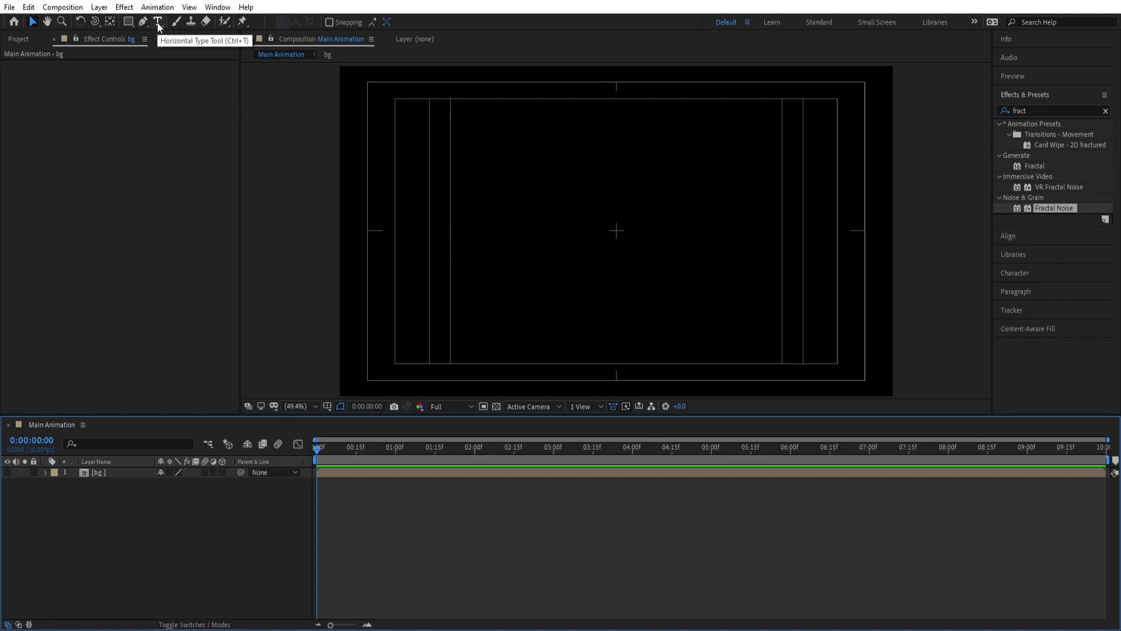
pyautogui.click(160, 28)
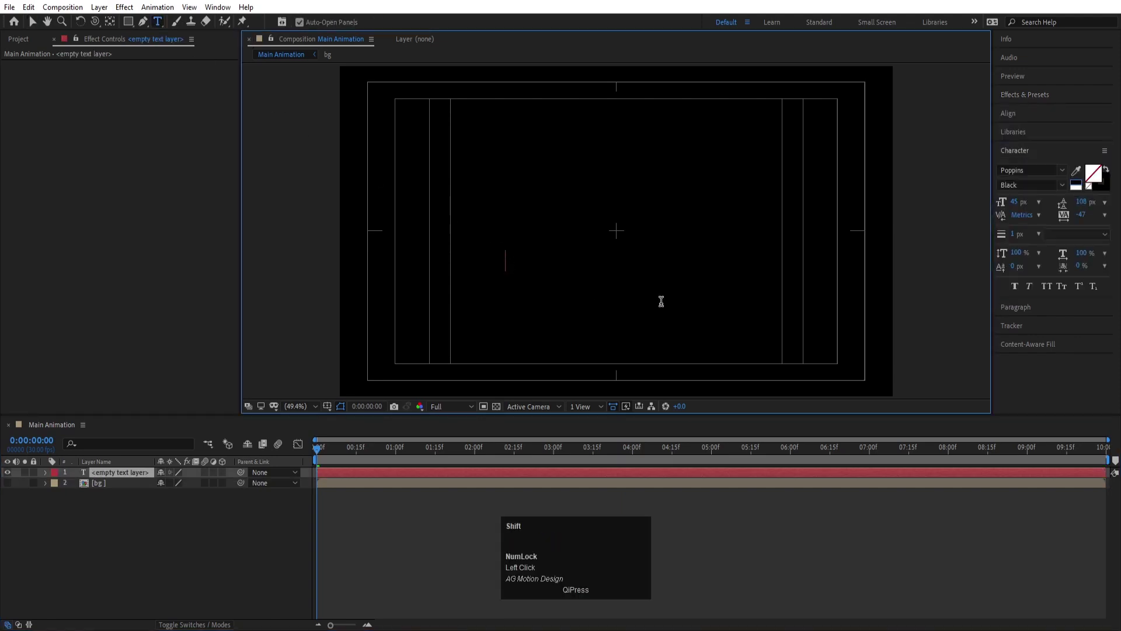
pyautogui.press('shift+c')
pyautogui.press('shift+r')
pyautogui.press('ctrl+a')
pyautogui.click(1101, 190)
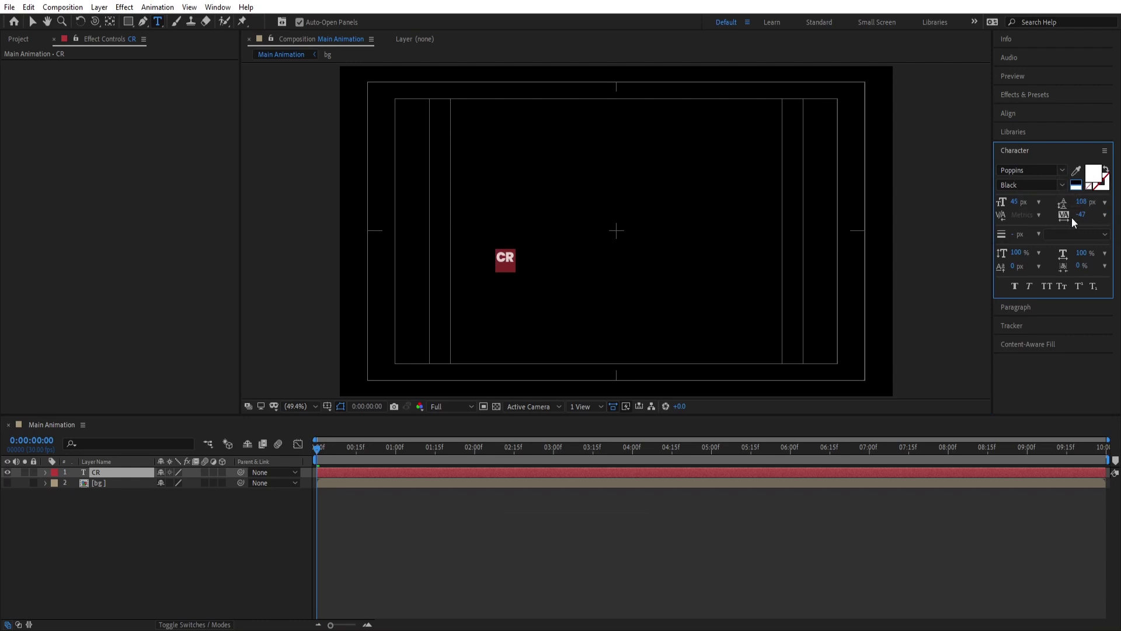
# - Finish typing CREATIVE in Poppins Black with tracking 0
pyautogui.click(1088, 220)
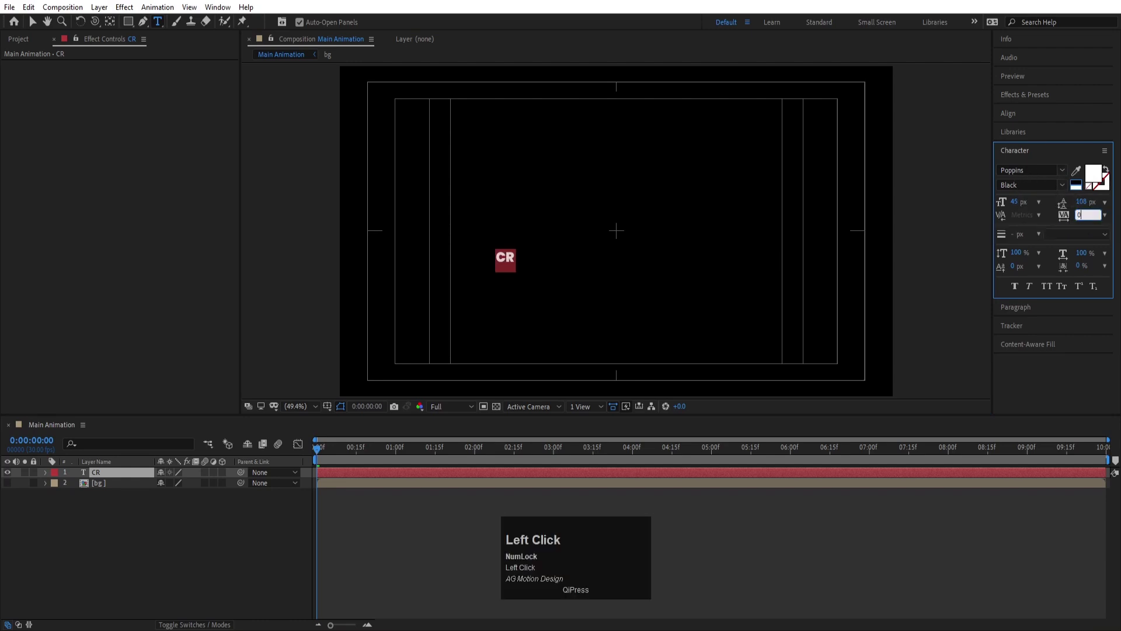
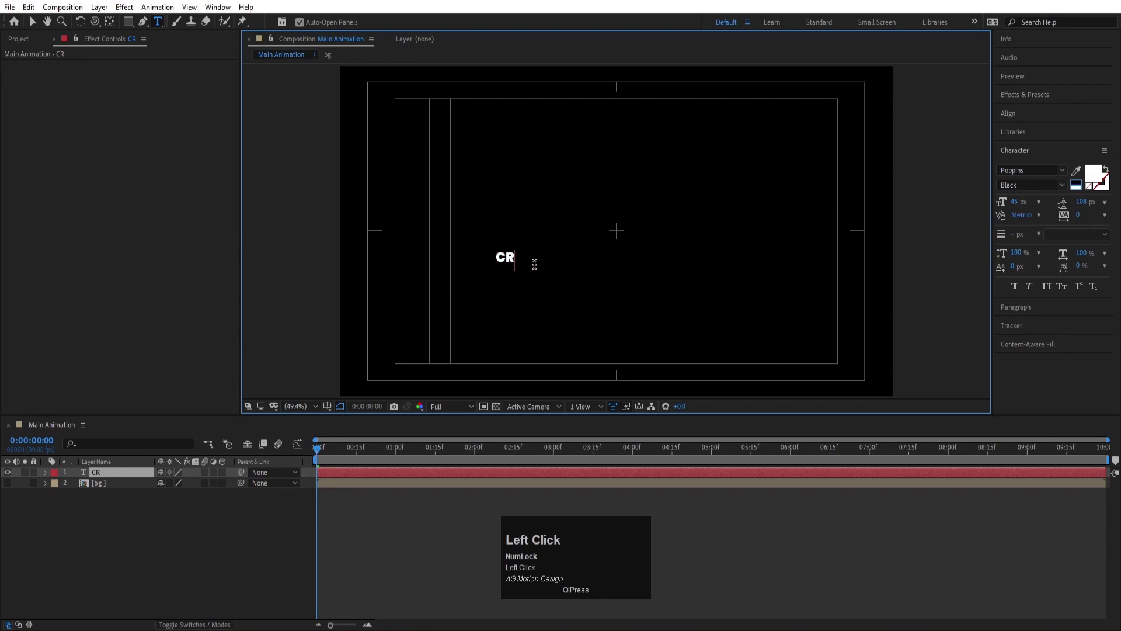
pyautogui.press('shift+e')
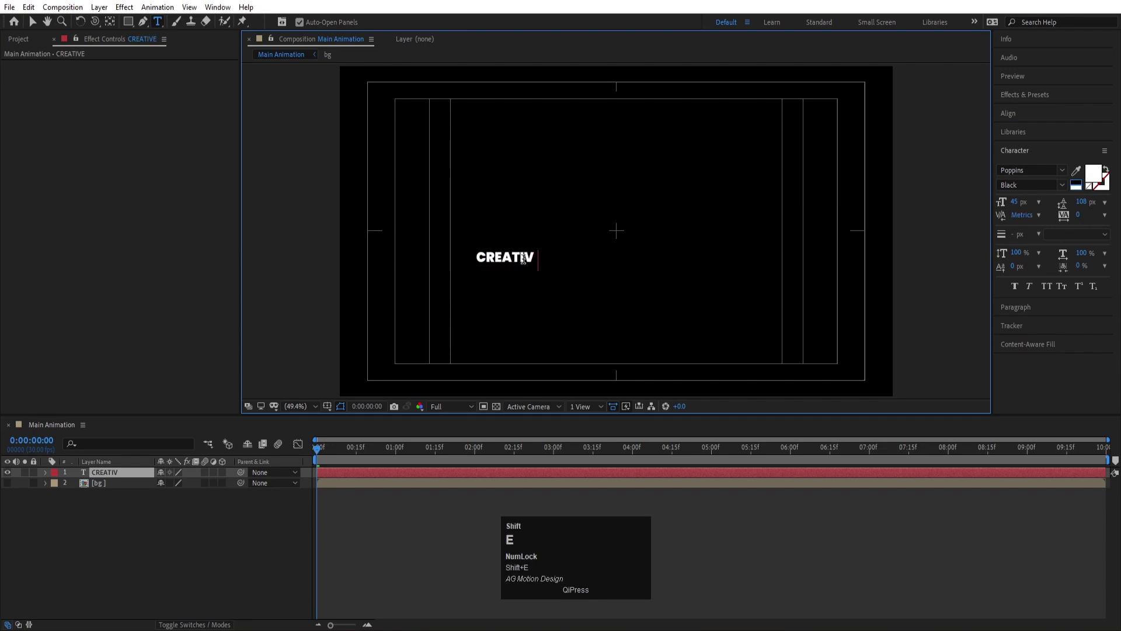
pyautogui.click(163, 507)
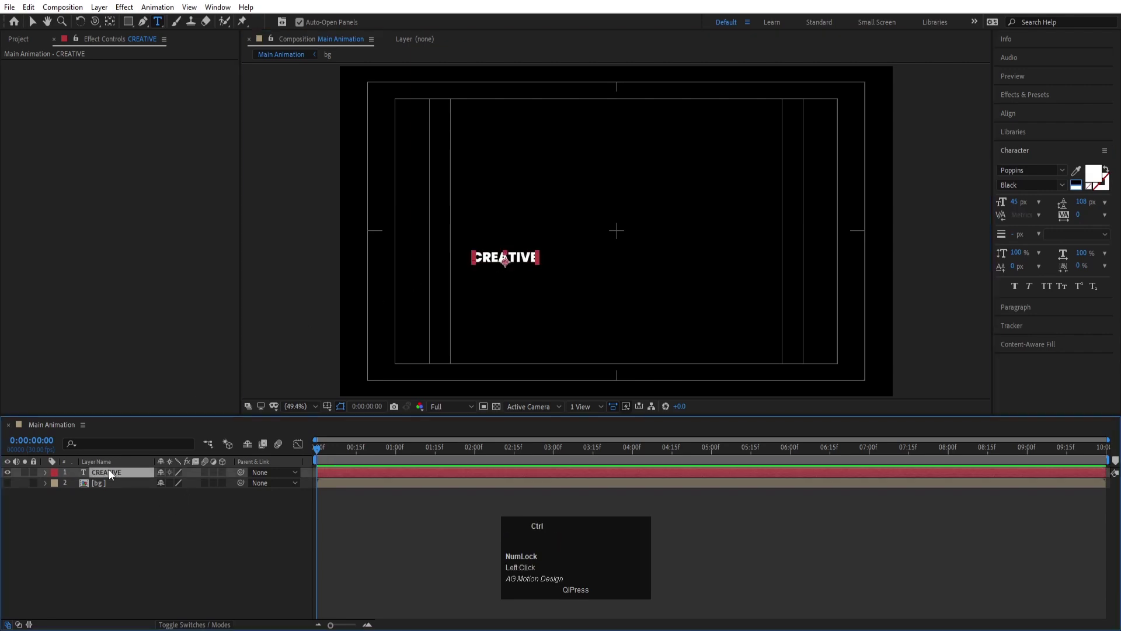
pyautogui.press('ctrl+alt+Home')
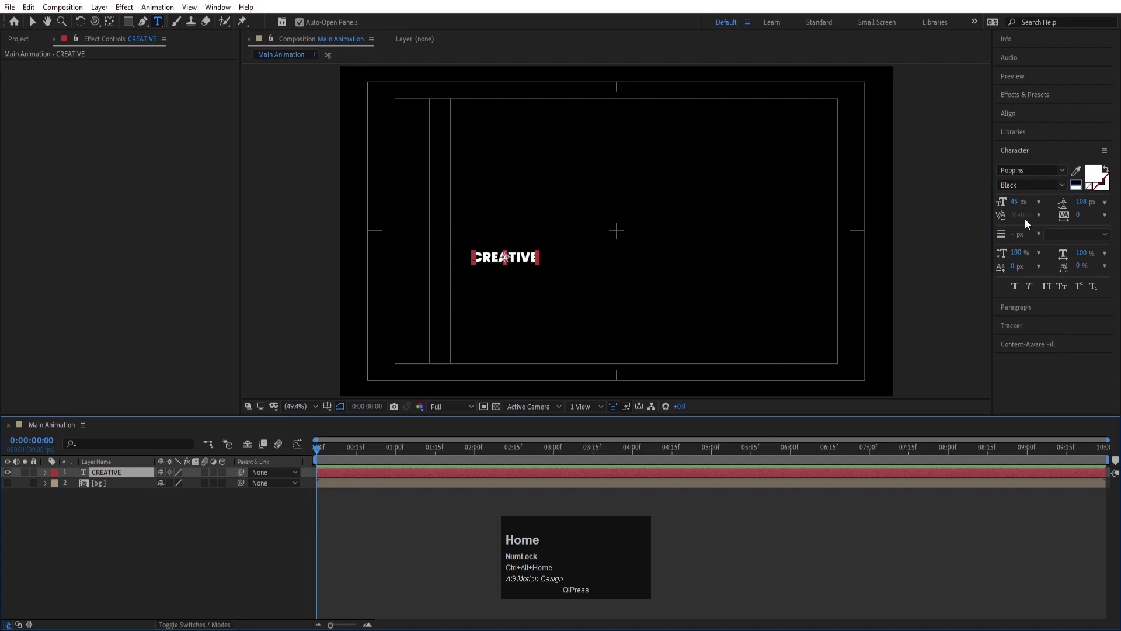
# - Centre the CREATIVE text, scale it to 482% and set tracking to 15
pyautogui.click(1016, 121)
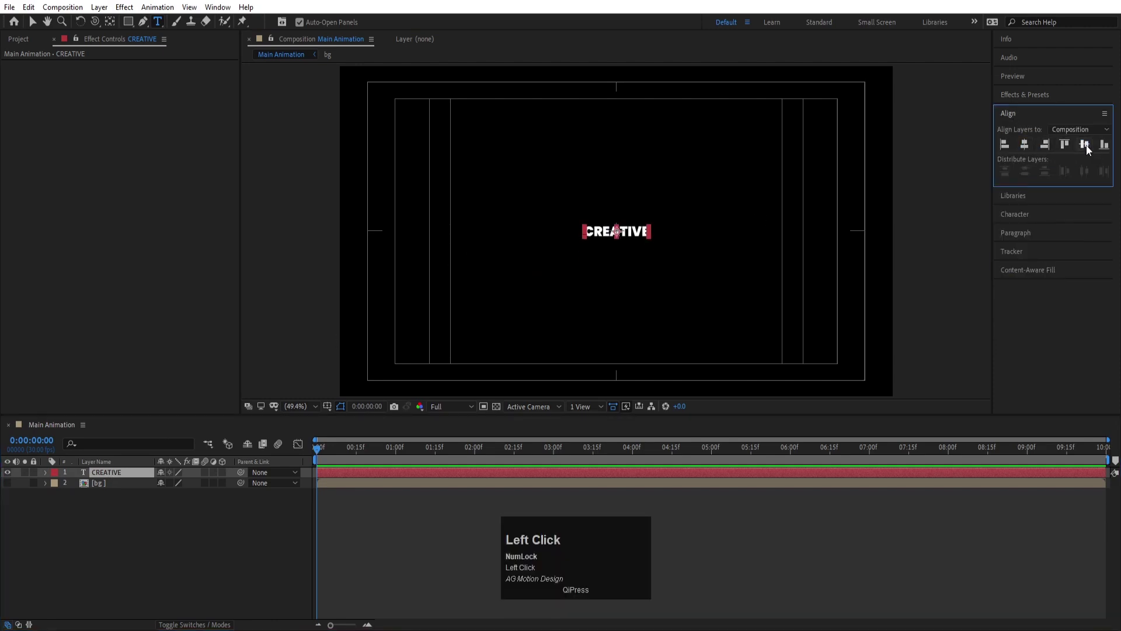
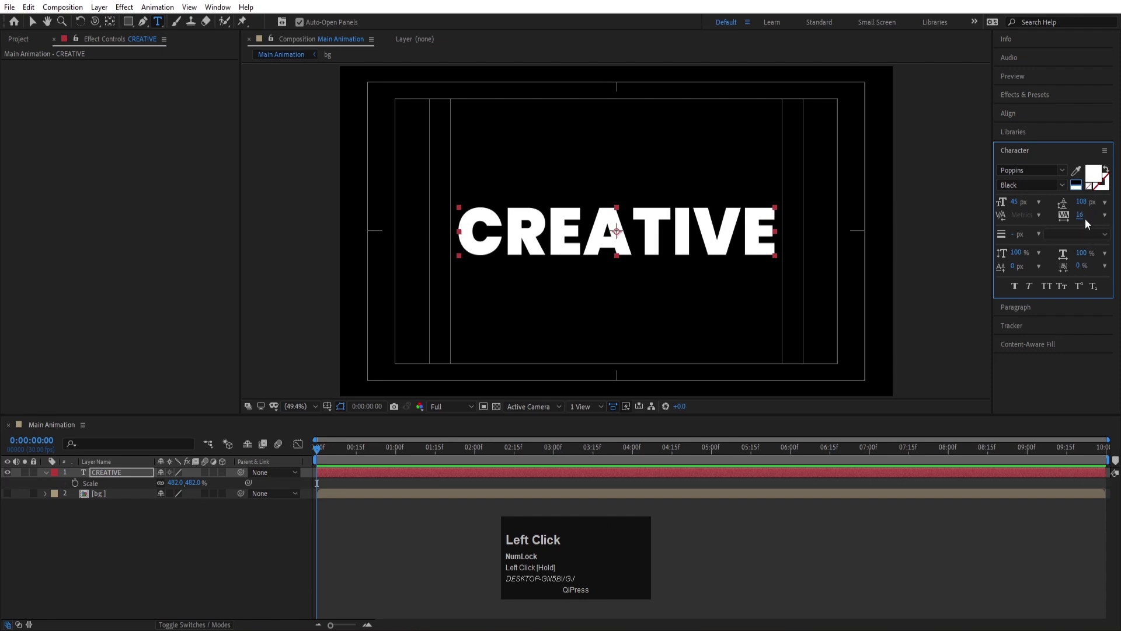
pyautogui.press('Return')
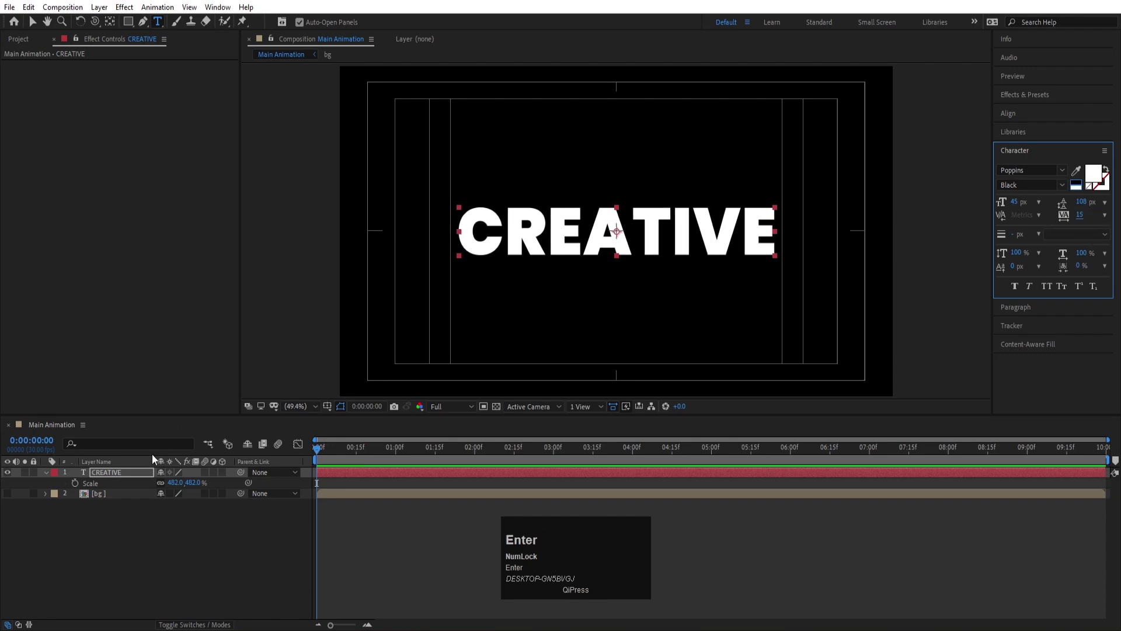
pyautogui.click(162, 540)
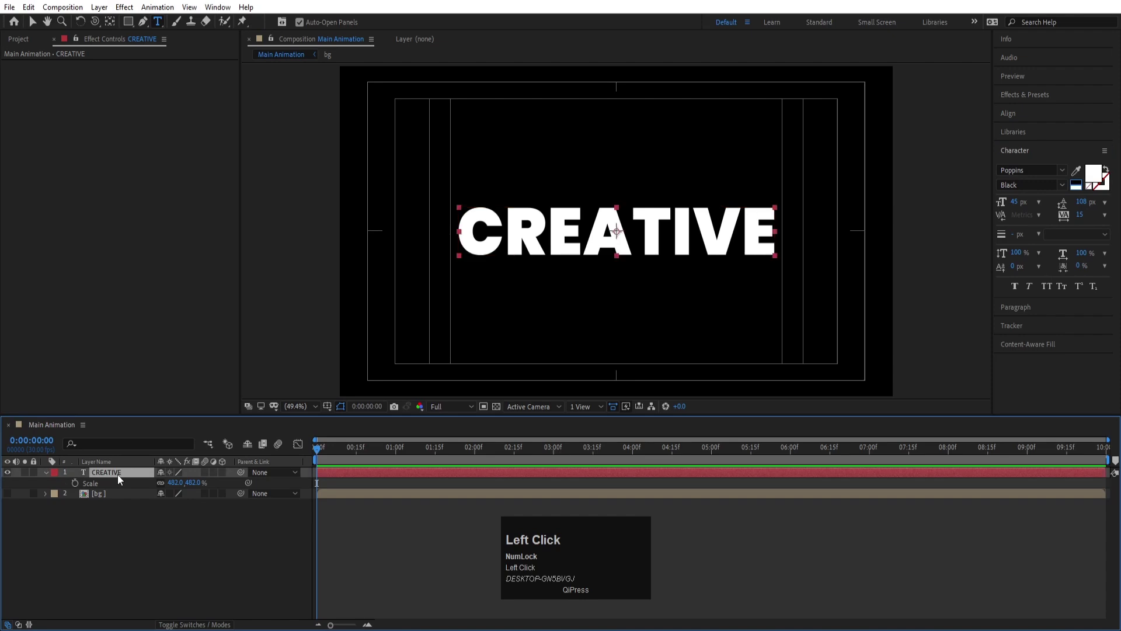
pyautogui.press('v')
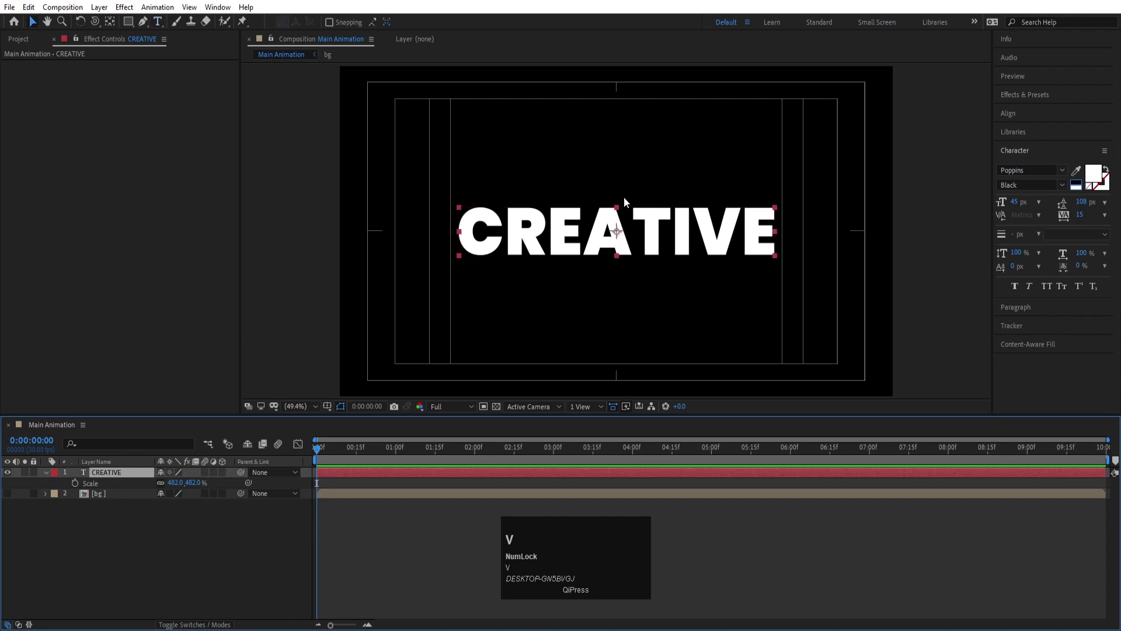
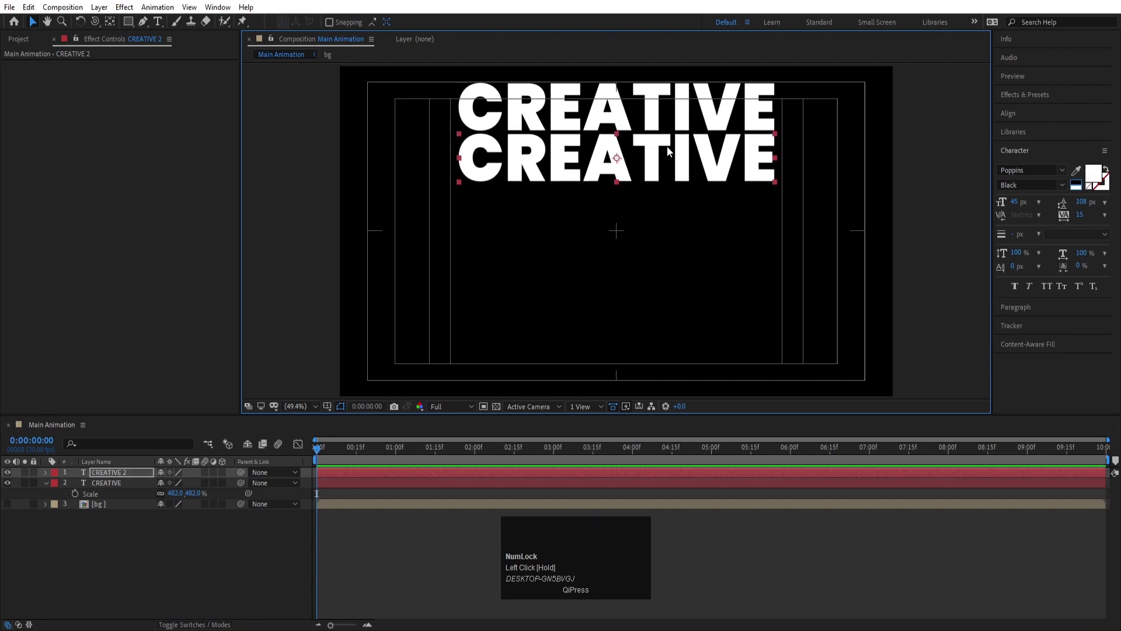
# - Duplicate the CREATIVE rows with Ctrl+D until six layers stack down the frame
pyautogui.click(99, 473)
pyautogui.press('ctrl+d')
pyautogui.moveTo(119, 497); pyautogui.dragTo(138, 482)
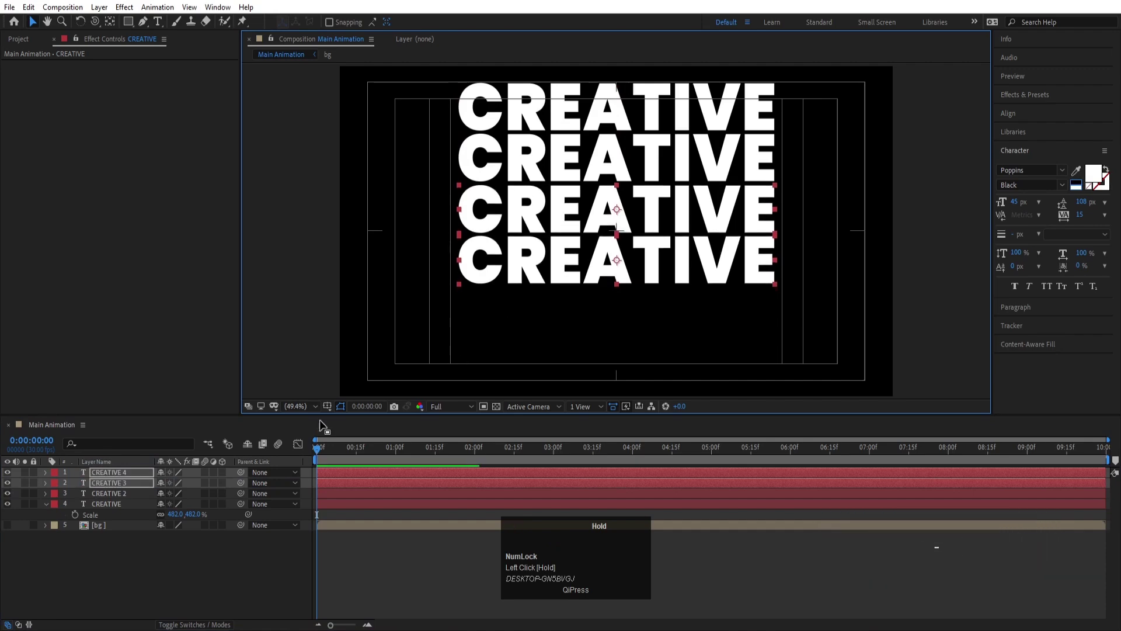
pyautogui.press('ctrl+d')
pyautogui.moveTo(123, 496); pyautogui.dragTo(121, 528)
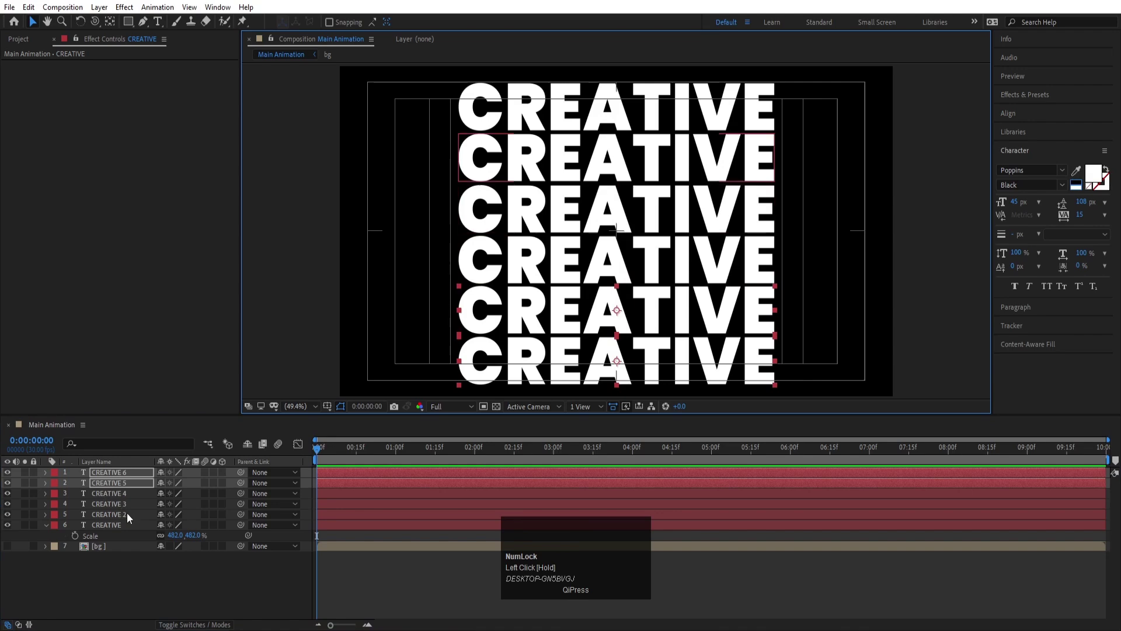
# - Nudge the rows with arrow keys so the six copies are evenly spaced
pyautogui.click(115, 477)
pyautogui.press('Up')
pyautogui.press('Right')
pyautogui.press('Left')
pyautogui.press('Up')
pyautogui.press('Left')
pyautogui.press('Down')
pyautogui.click(125, 586)
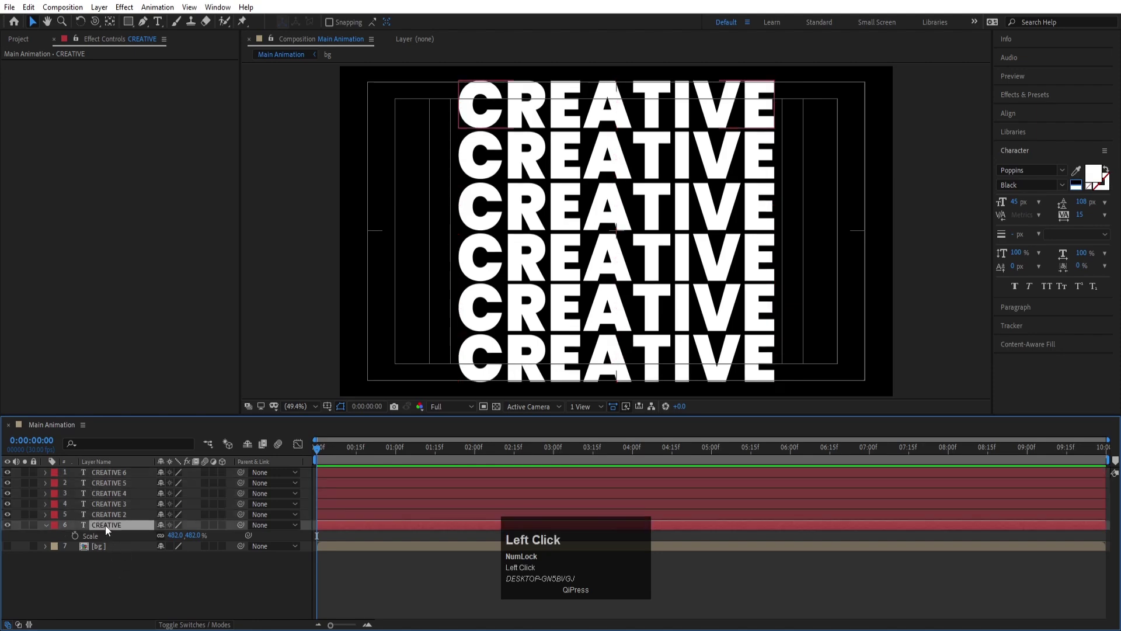
# - Pre-compose all six CREATIVE layers into a composition named '1'
pyautogui.click(106, 477)
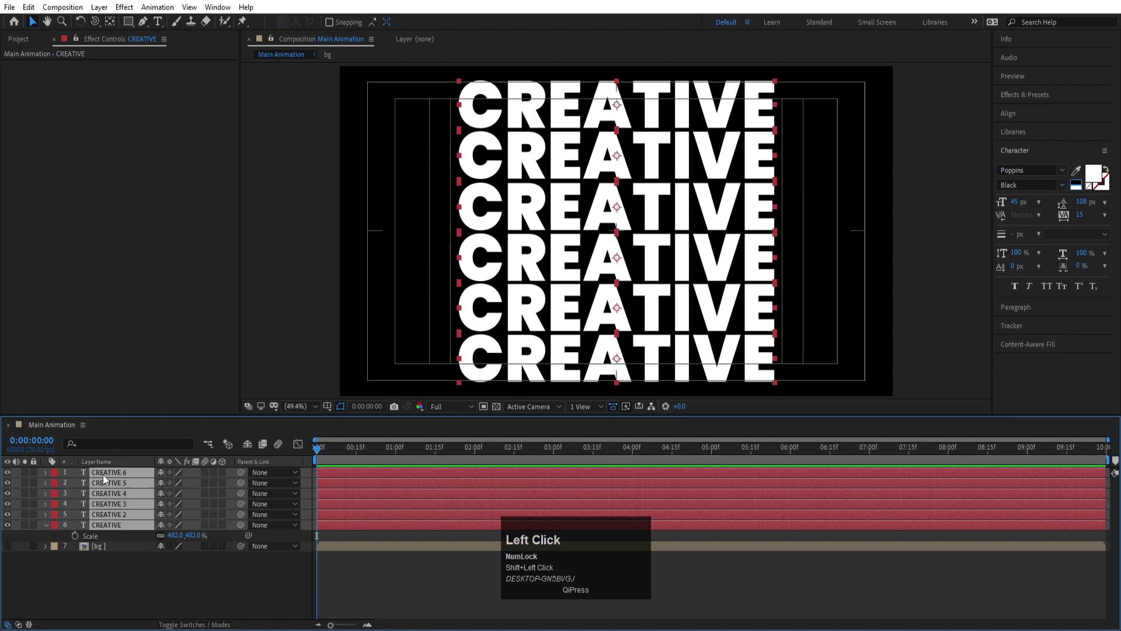
pyautogui.press('ctrl+shift+c')
pyautogui.press('1')
pyautogui.press('Return')
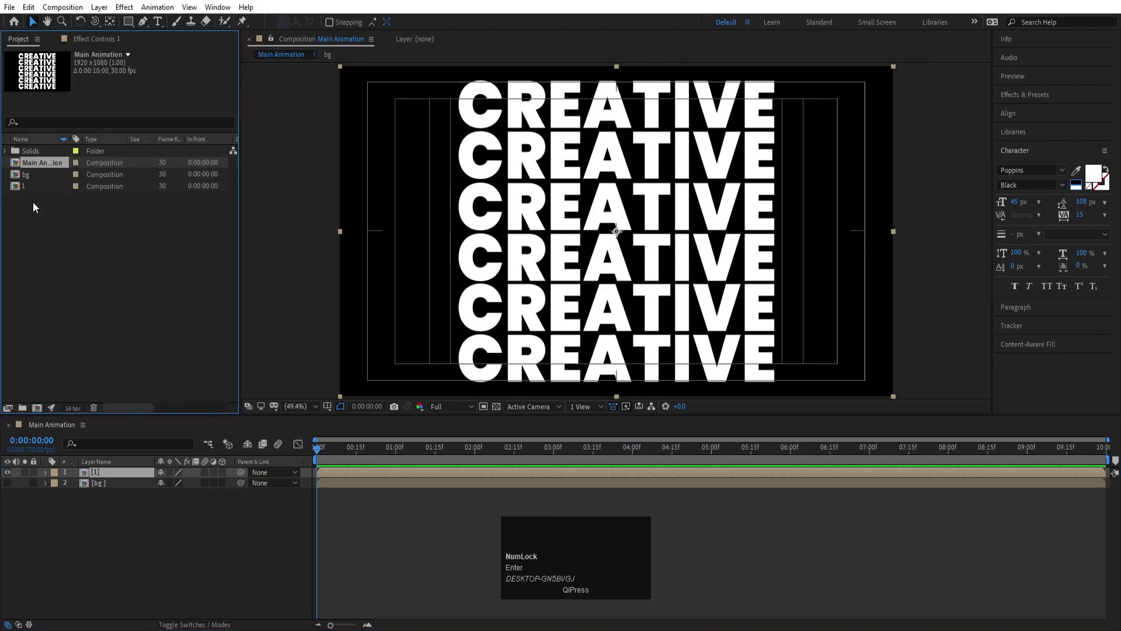
# - Duplicate composition 1 as '2' in the Project panel and place it into Main Animation
pyautogui.click(23, 190)
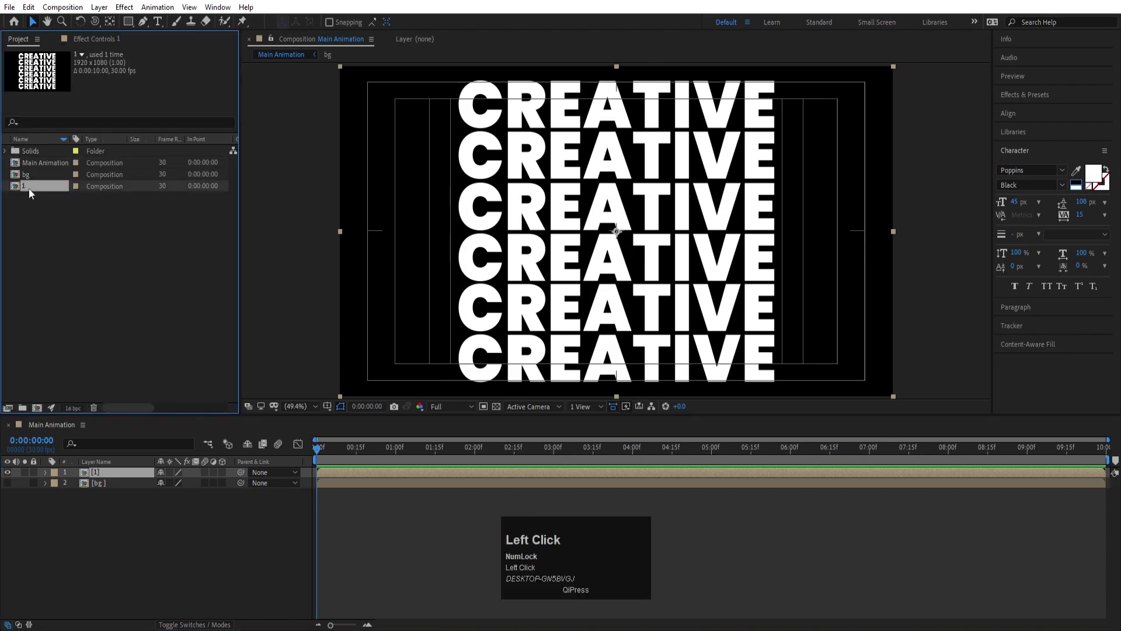
pyautogui.press('ctrl+d')
pyautogui.moveTo(32, 190); pyautogui.dragTo(1090, 191)
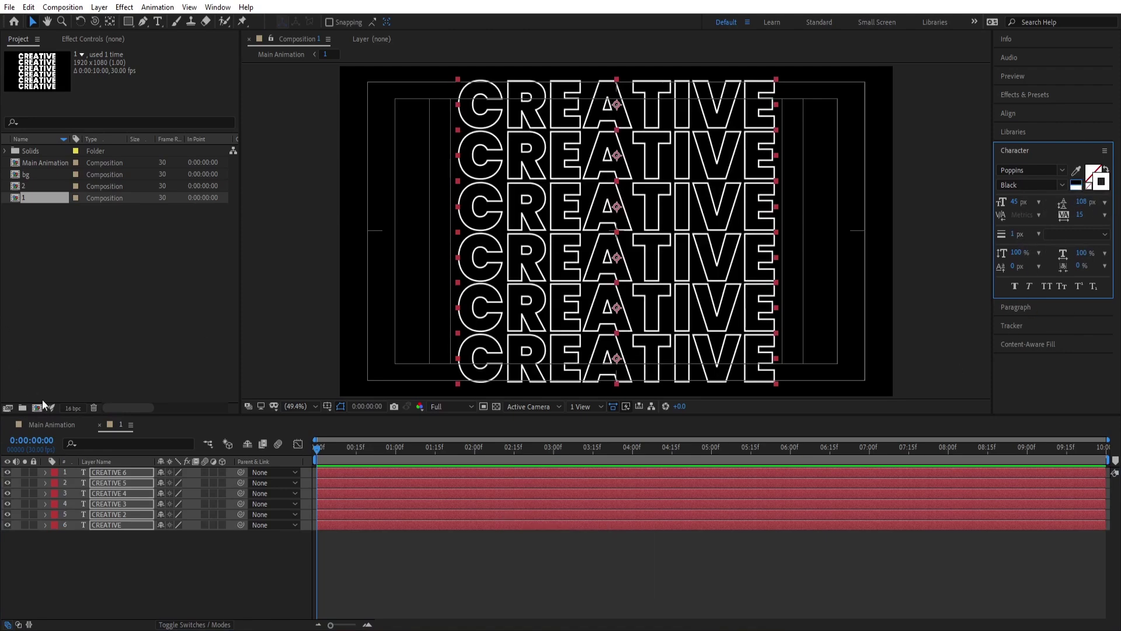
# - Apply a Fill effect to the top nested layer with a bright green colour
pyautogui.click(61, 433)
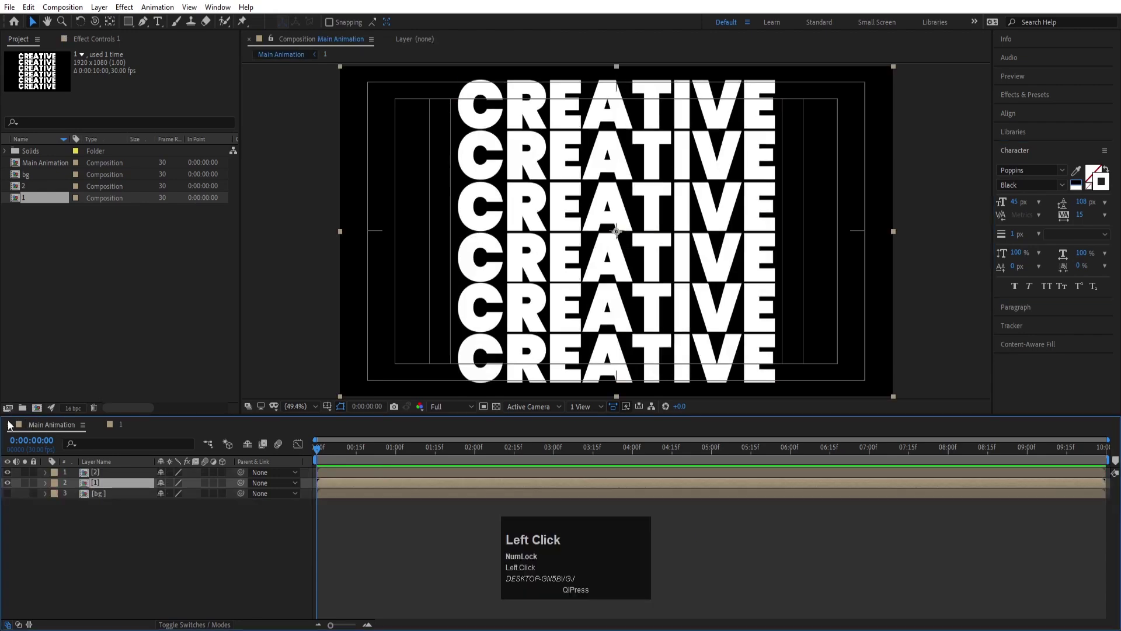
pyautogui.click(10, 488)
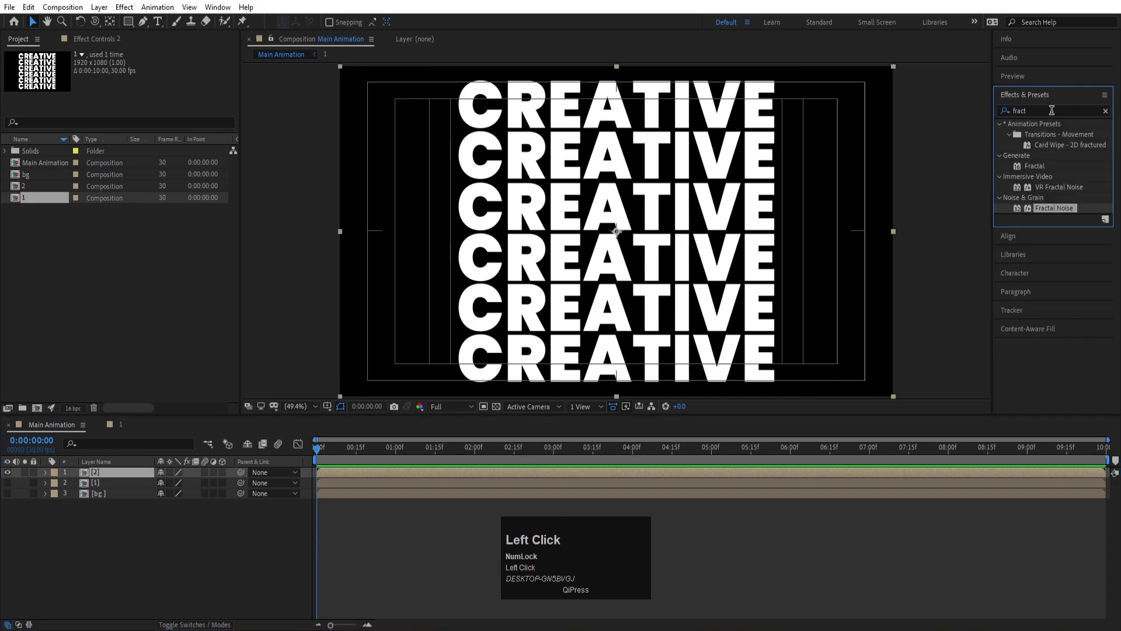
pyautogui.press('ctrl+a')
pyautogui.write('fi')
pyautogui.write('ll')
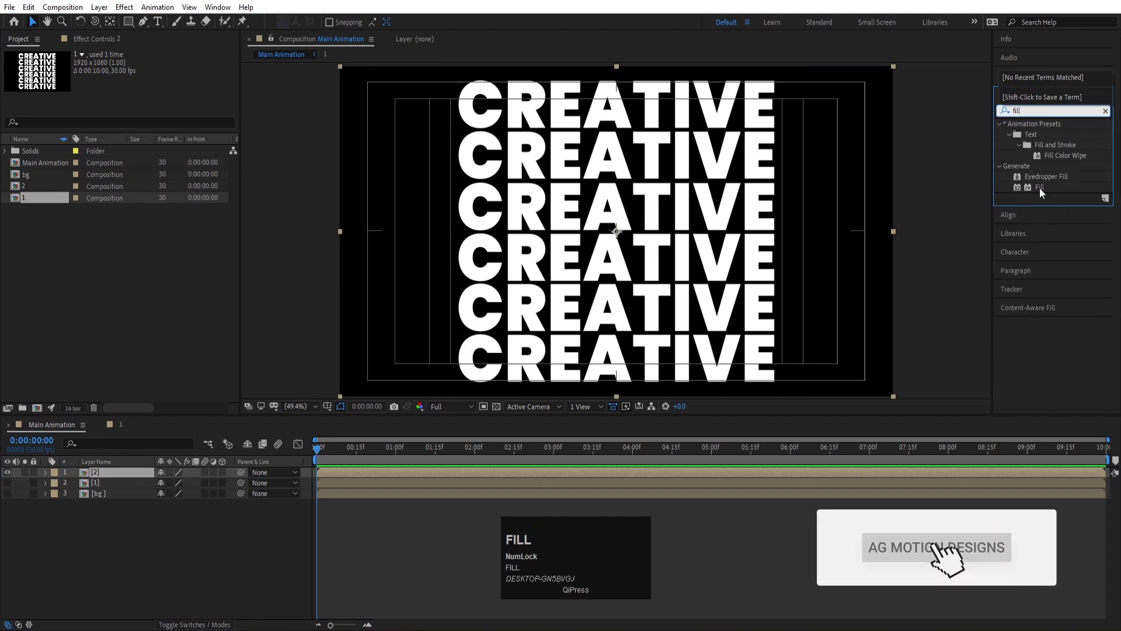
pyautogui.click(1042, 192)
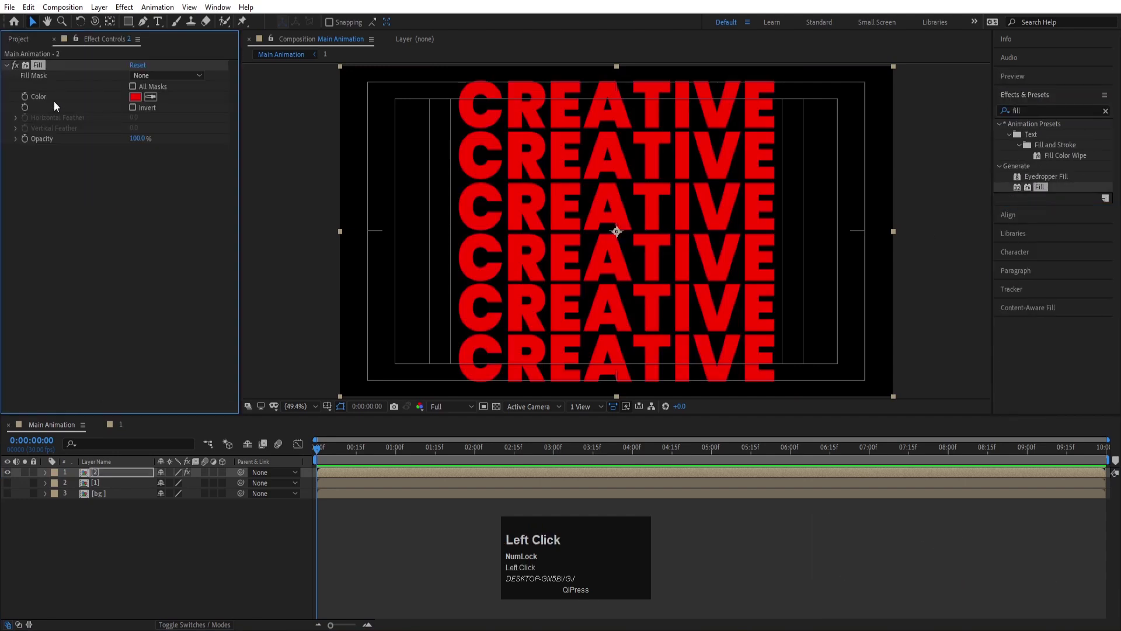
pyautogui.moveTo(136, 101); pyautogui.dragTo(429, 296)
pyautogui.click(341, 396)
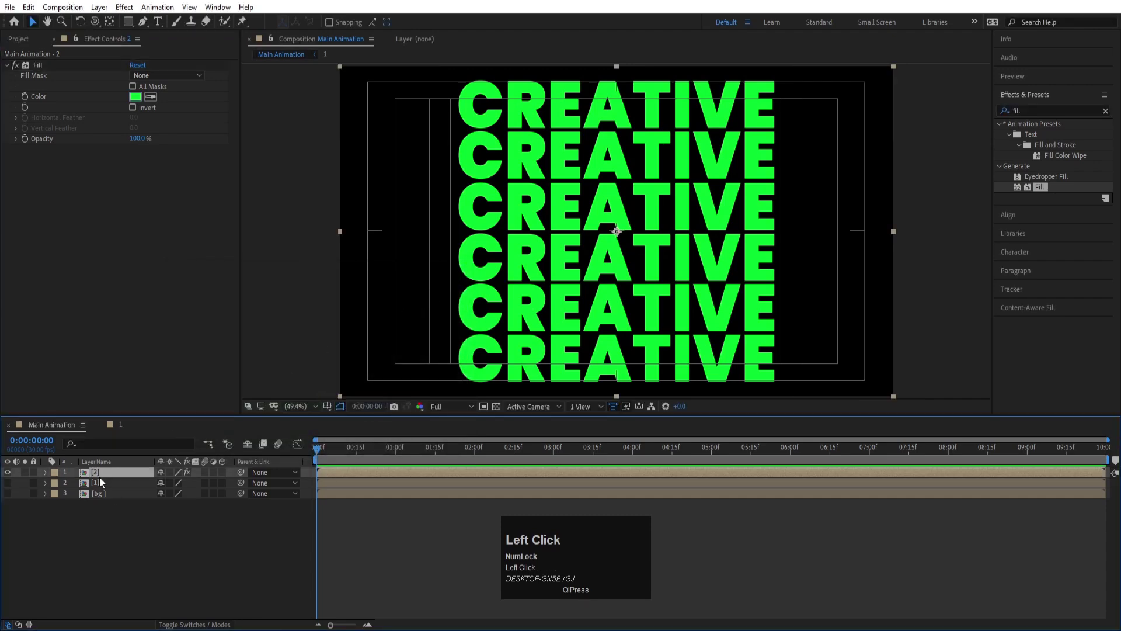
# - Rename the green-filled layer to 'C'
pyautogui.press('Return')
pyautogui.press('shift+c')
pyautogui.press('Return')
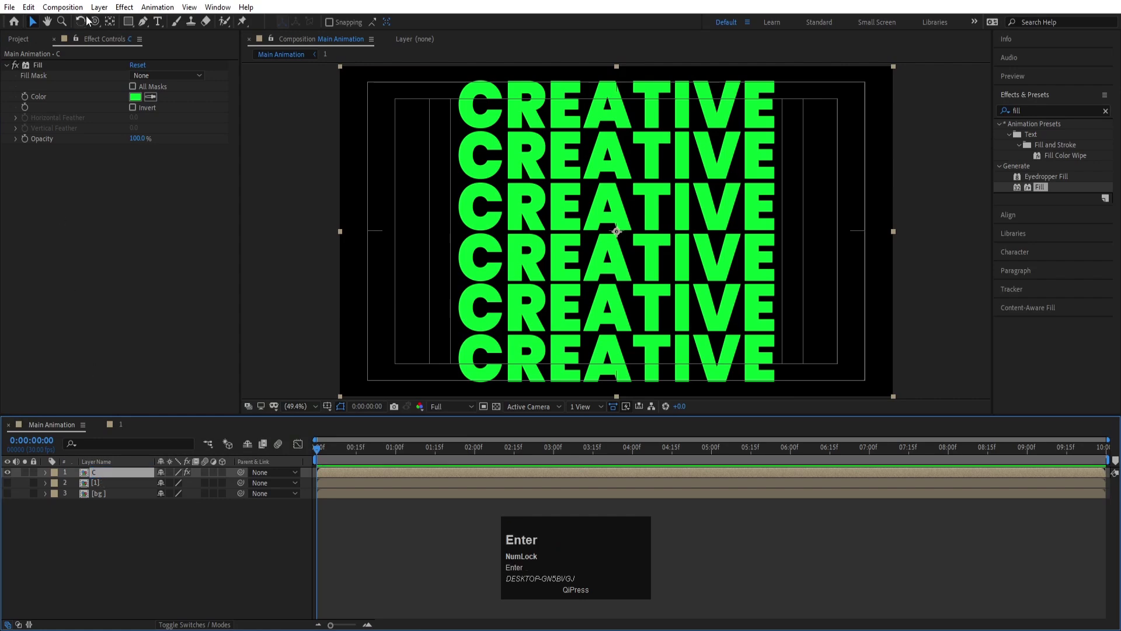
pyautogui.click(130, 27)
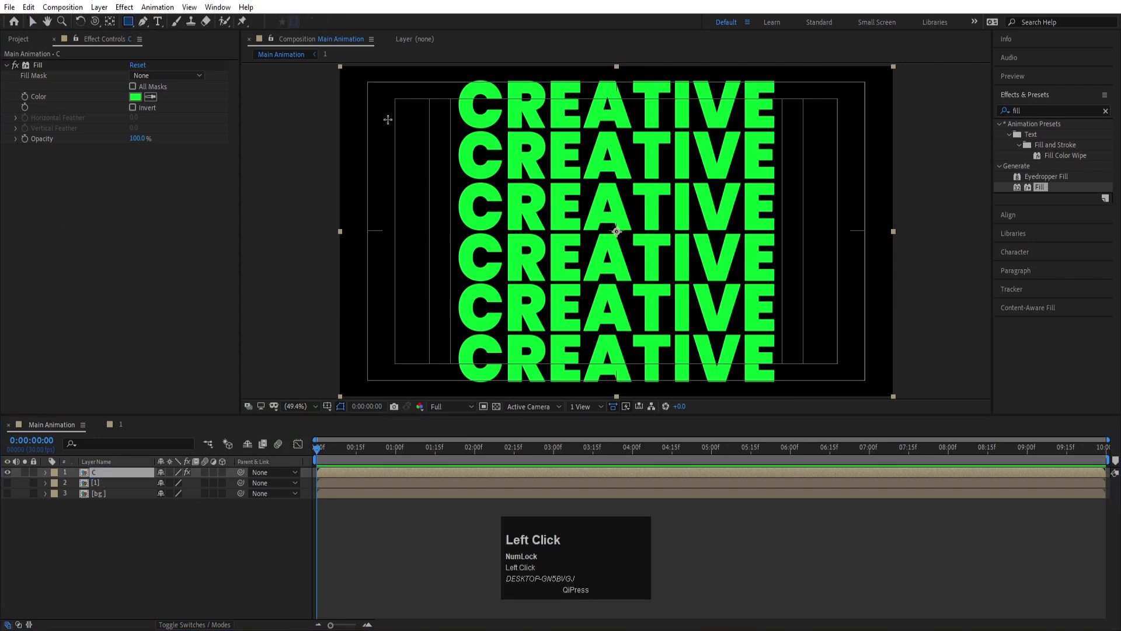
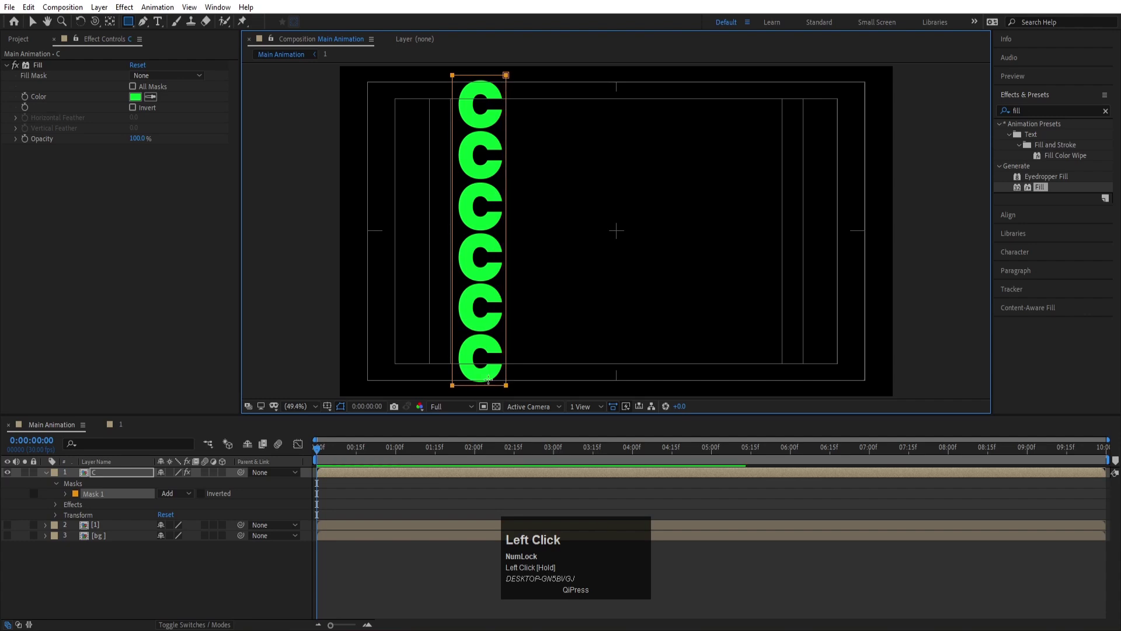
# - Duplicate the masked C fill layer and rename the copy R for the R column
pyautogui.press('u')
pyautogui.click(104, 476)
pyautogui.press('ctrl+d')
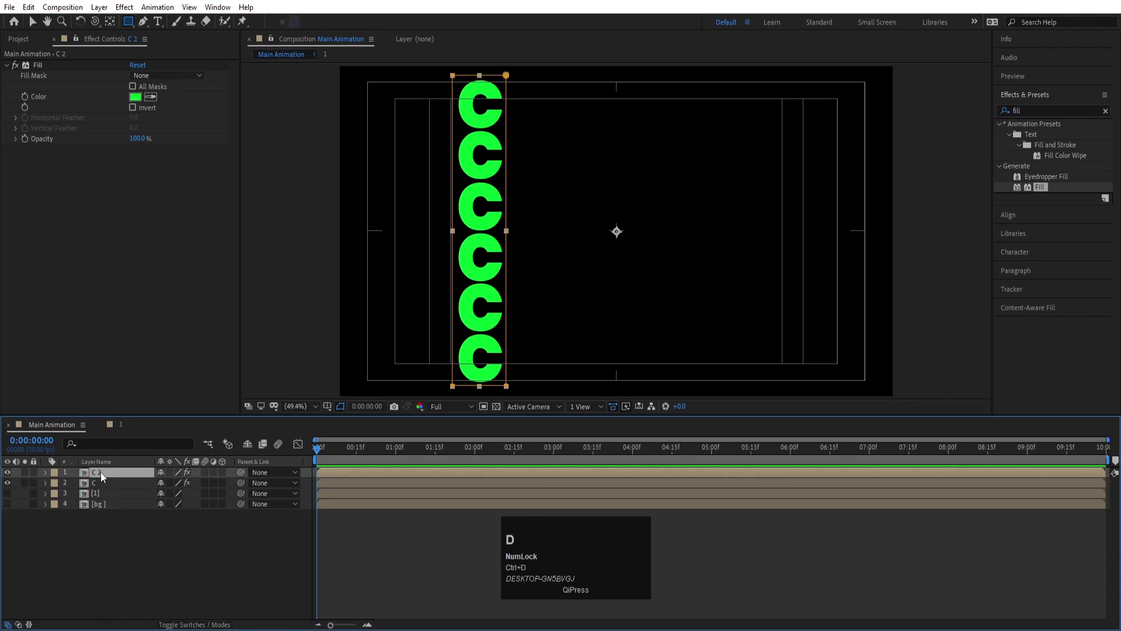
pyautogui.press('Return')
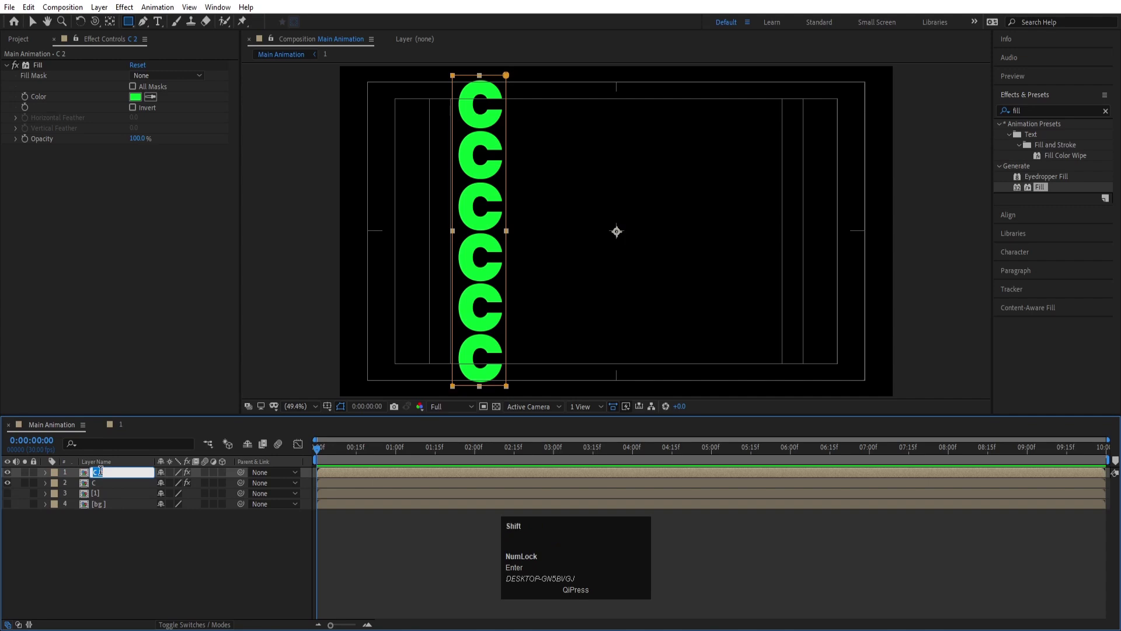
pyautogui.press('shift+r')
pyautogui.press('Return')
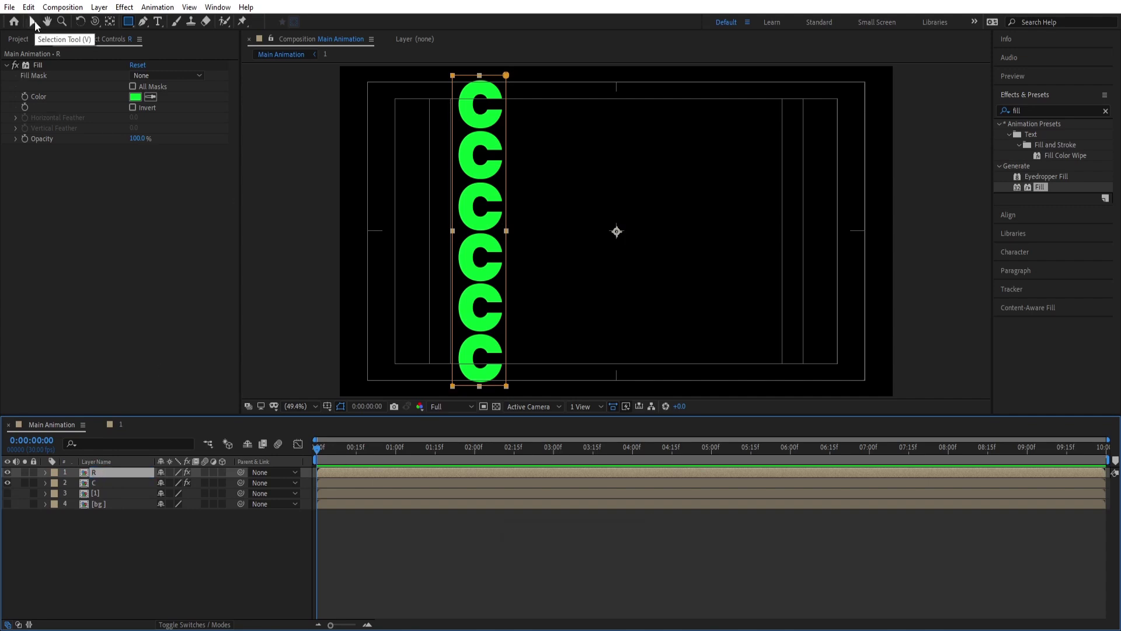
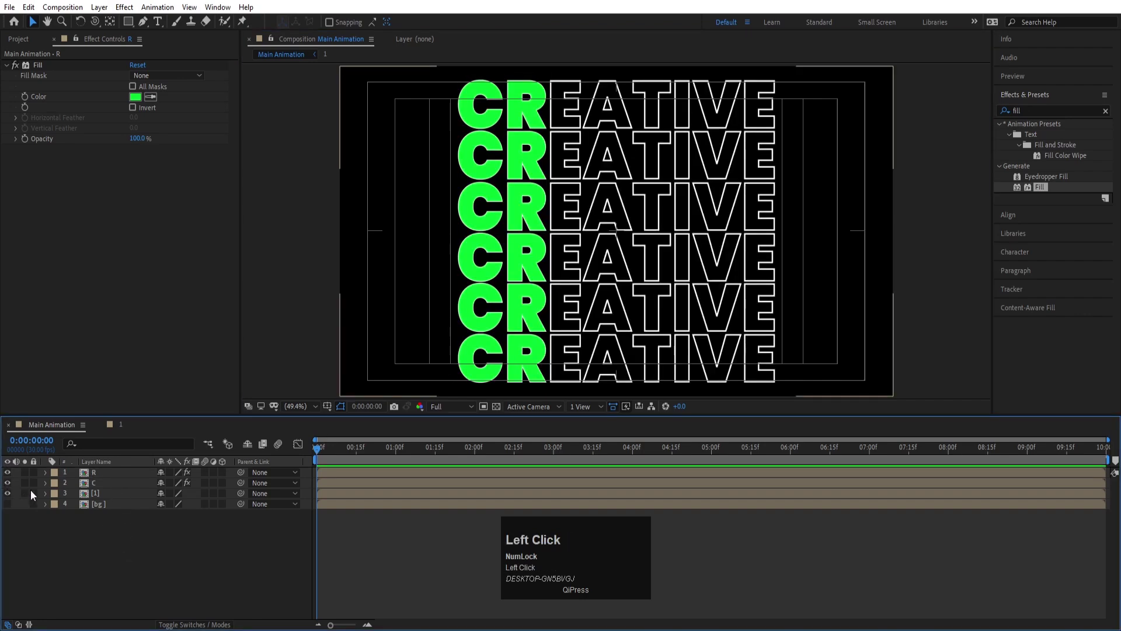
# - Lock the outlined text layer, then duplicate the R fill and rename the copy e
pyautogui.click(36, 495)
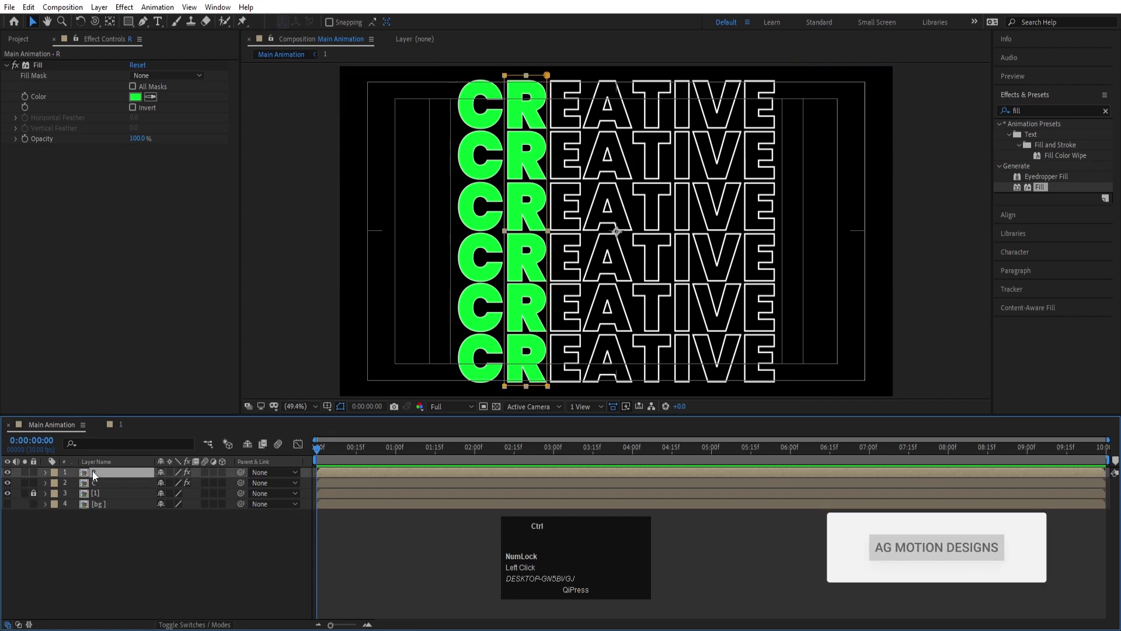
pyautogui.press('ctrl+d')
pyautogui.press('Return')
pyautogui.press('e')
pyautogui.press('Return')
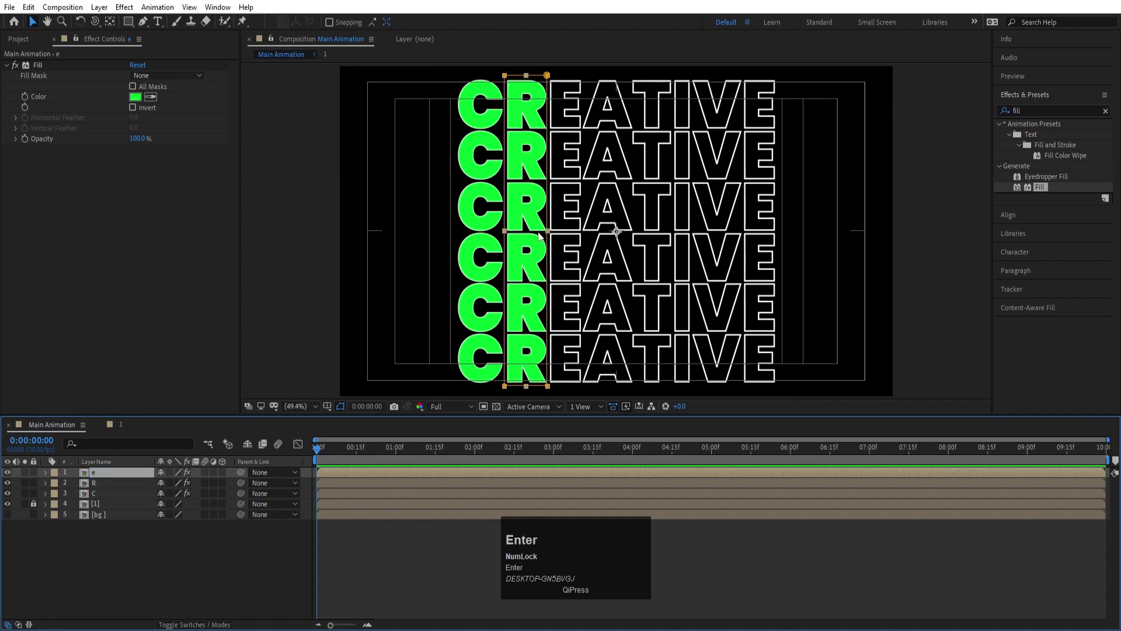
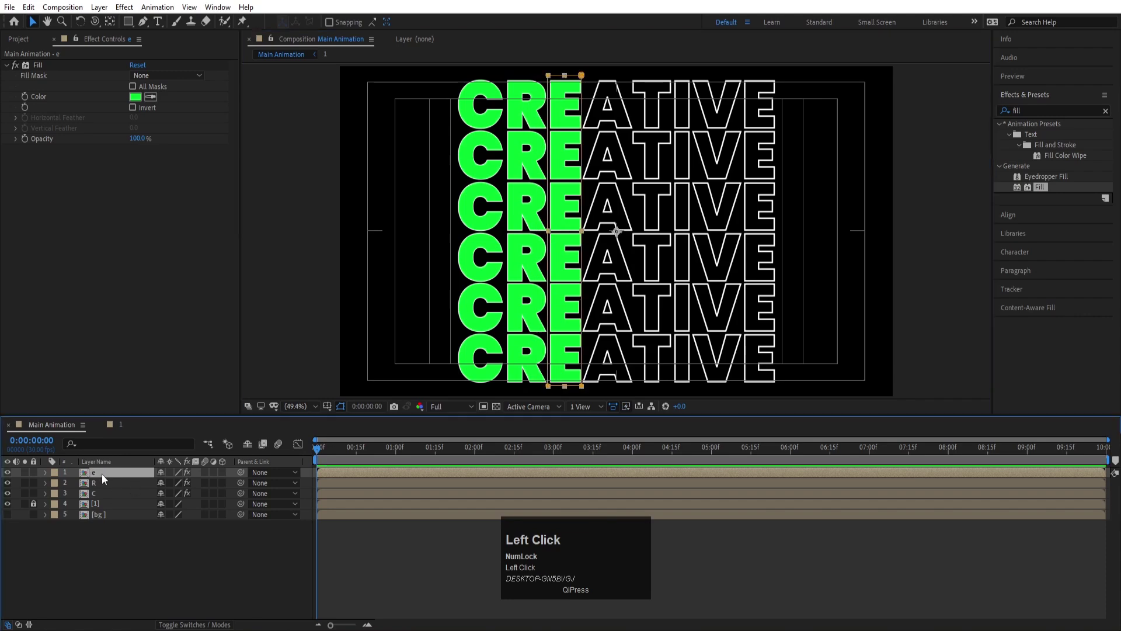
# - Duplicate the e fill layer and rename the new copy a for the A column
pyautogui.press('ctrl+d')
pyautogui.press('Return')
pyautogui.press('a')
pyautogui.press('Return')
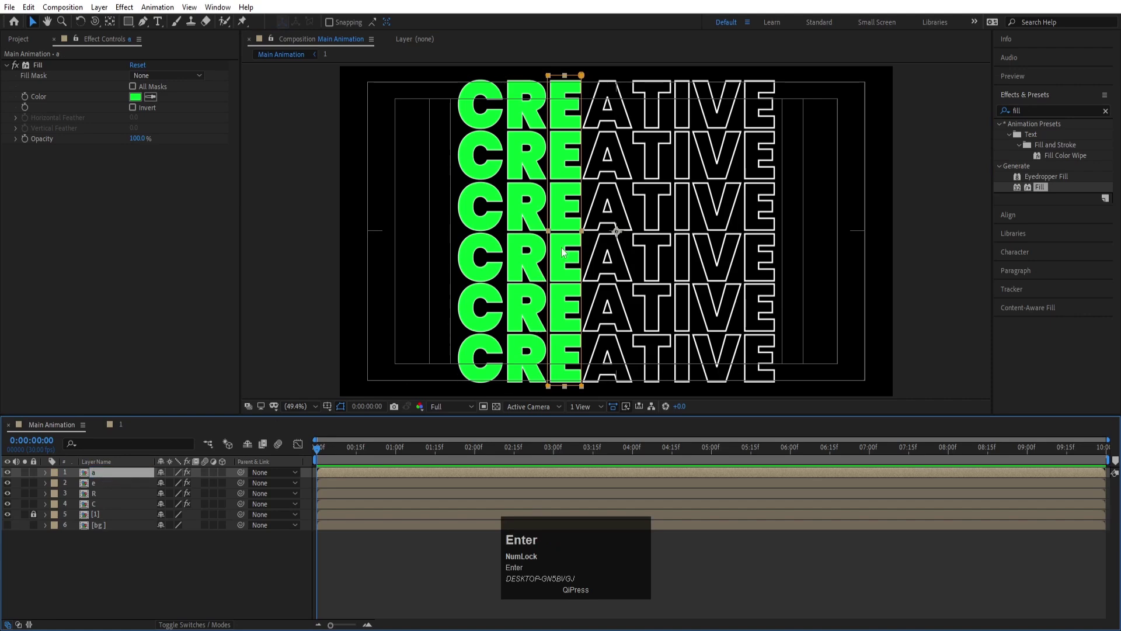
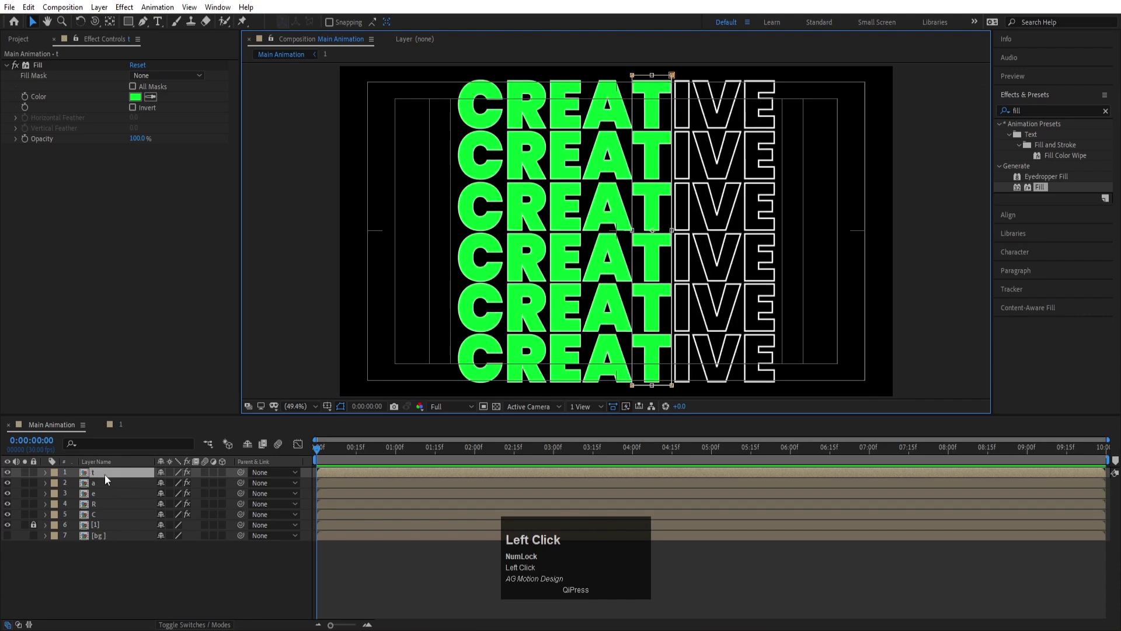
# - Duplicate fill layers for the I and V columns, renaming them i and v
pyautogui.press('ctrl+d')
pyautogui.press('Return')
pyautogui.press('i')
pyautogui.press('Return')
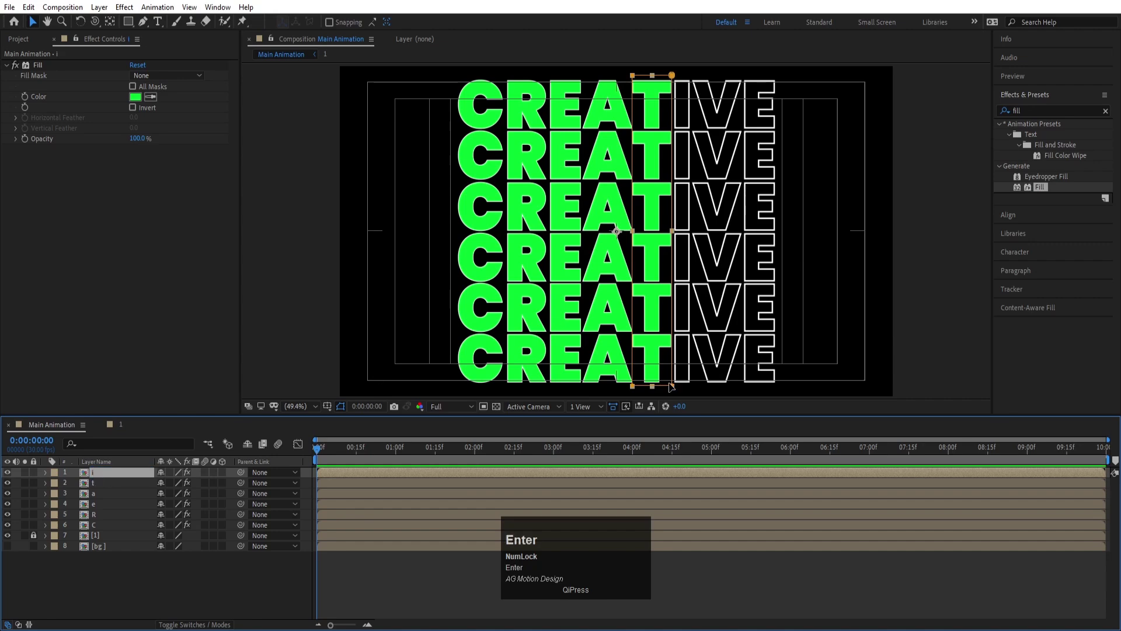
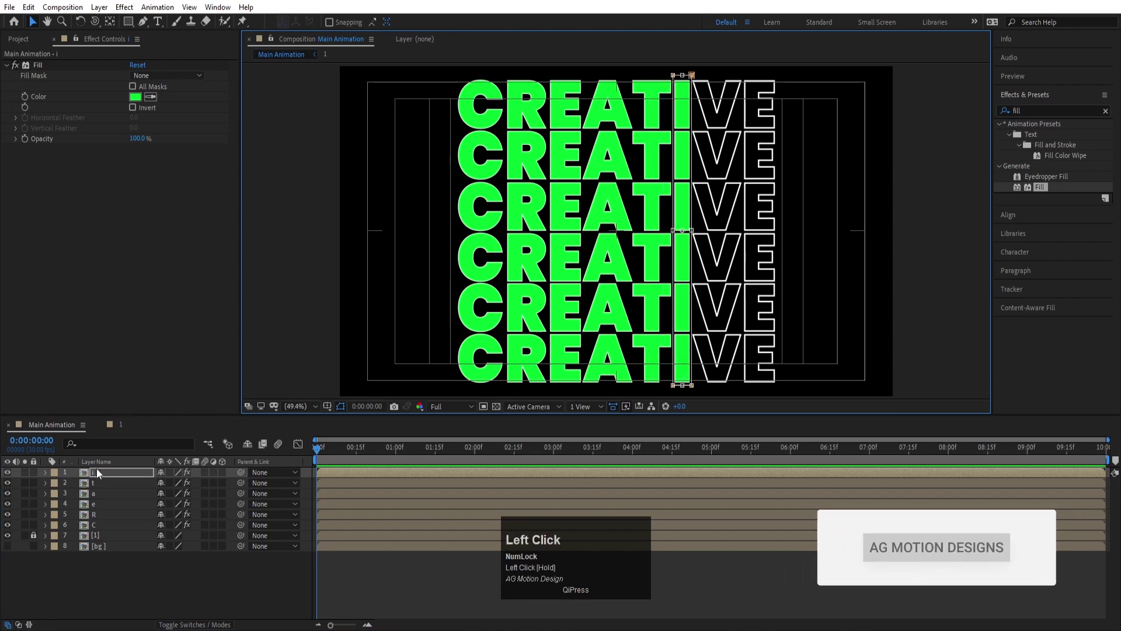
pyautogui.press('ctrl+d')
pyautogui.press('Return')
pyautogui.press('v')
pyautogui.press('Return')
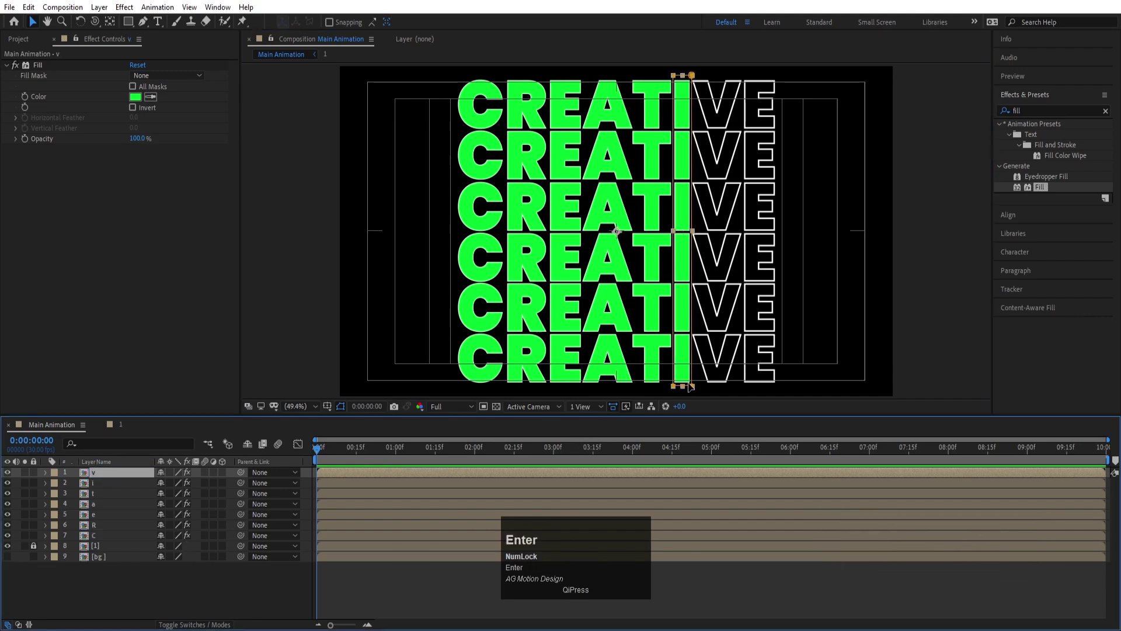
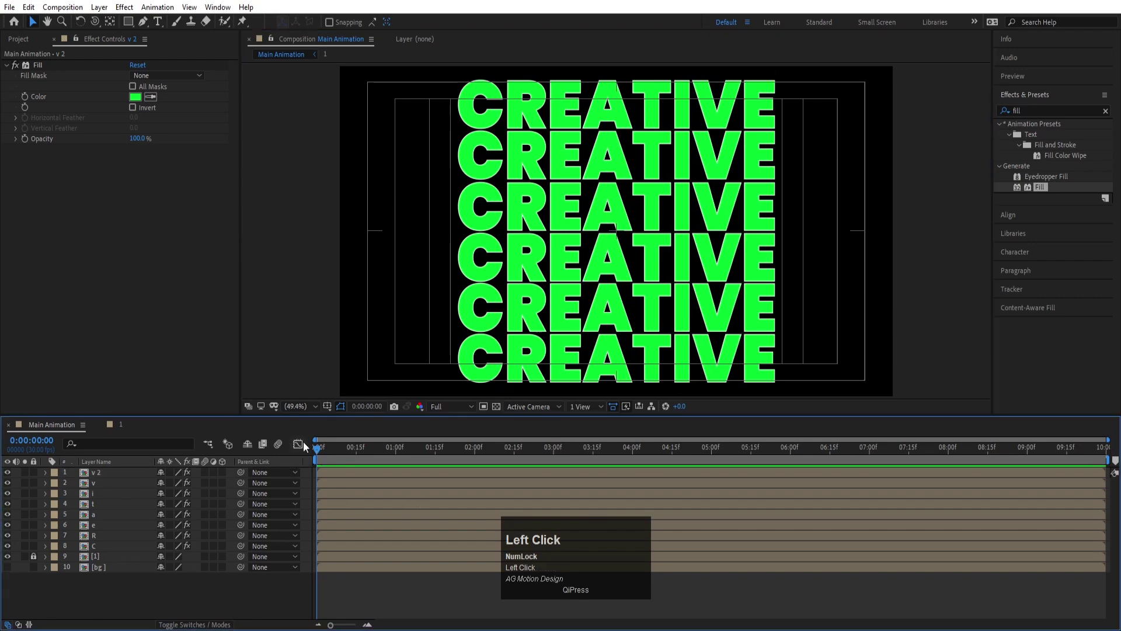
# - Rename the last fill layer e, completing CREATIVE, and switch to the composition with the text rows
pyautogui.press('Return')
pyautogui.press('e')
pyautogui.press('Return')
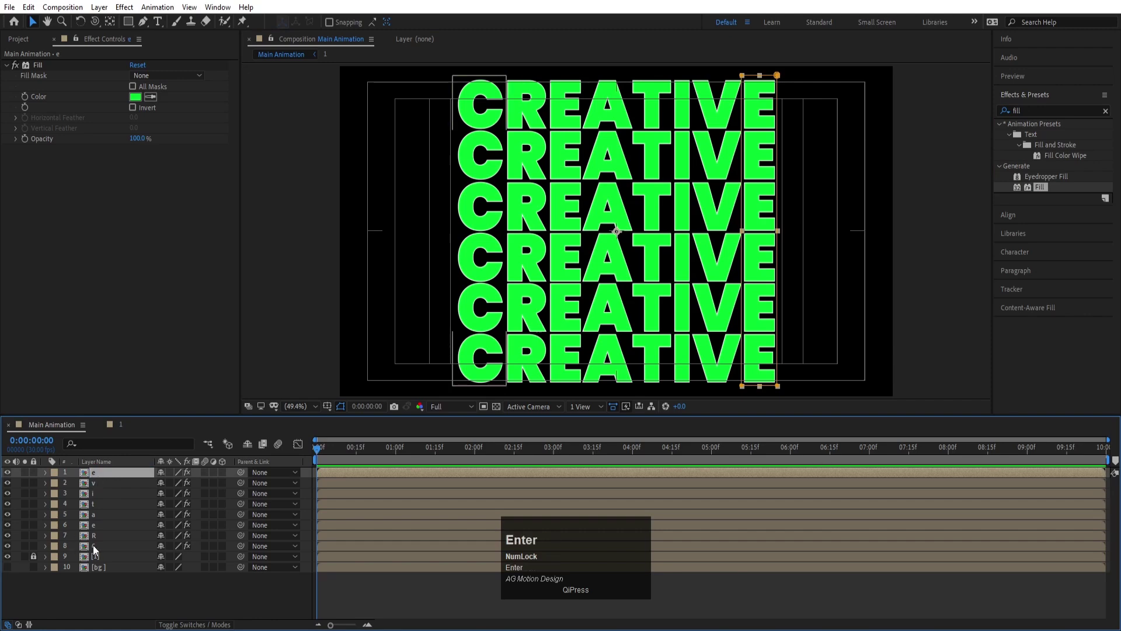
pyautogui.click(96, 547)
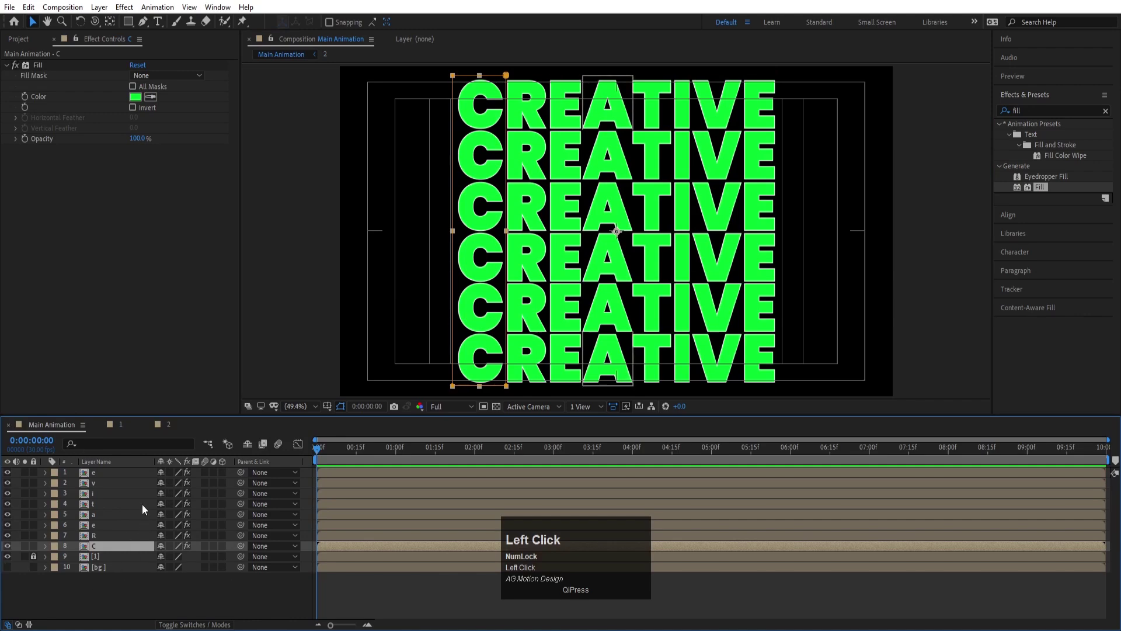
pyautogui.click(111, 540)
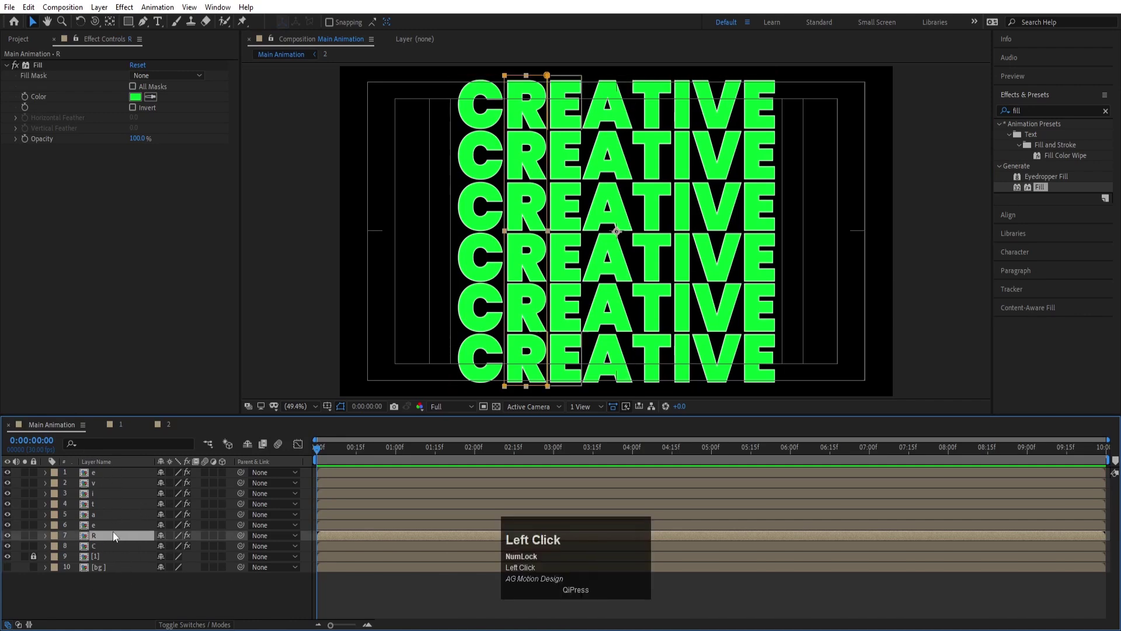
pyautogui.click(111, 552)
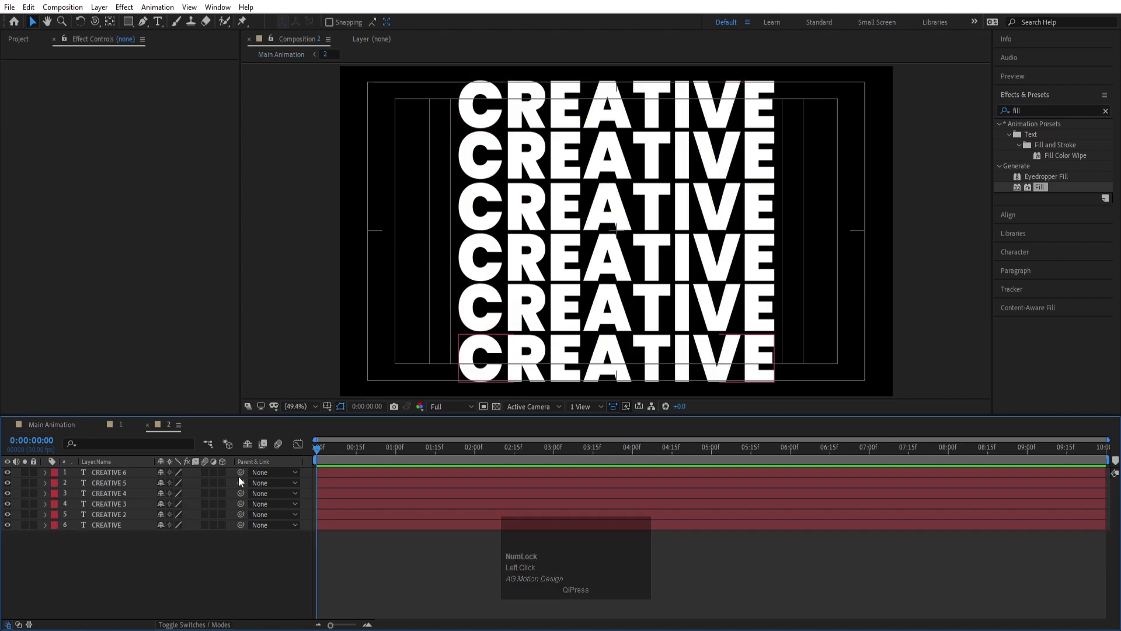
# - Zoom the timeline in and park the time indicator at frame 5 over the CREATIVE rows
pyautogui.write('===')
pyautogui.write('=')
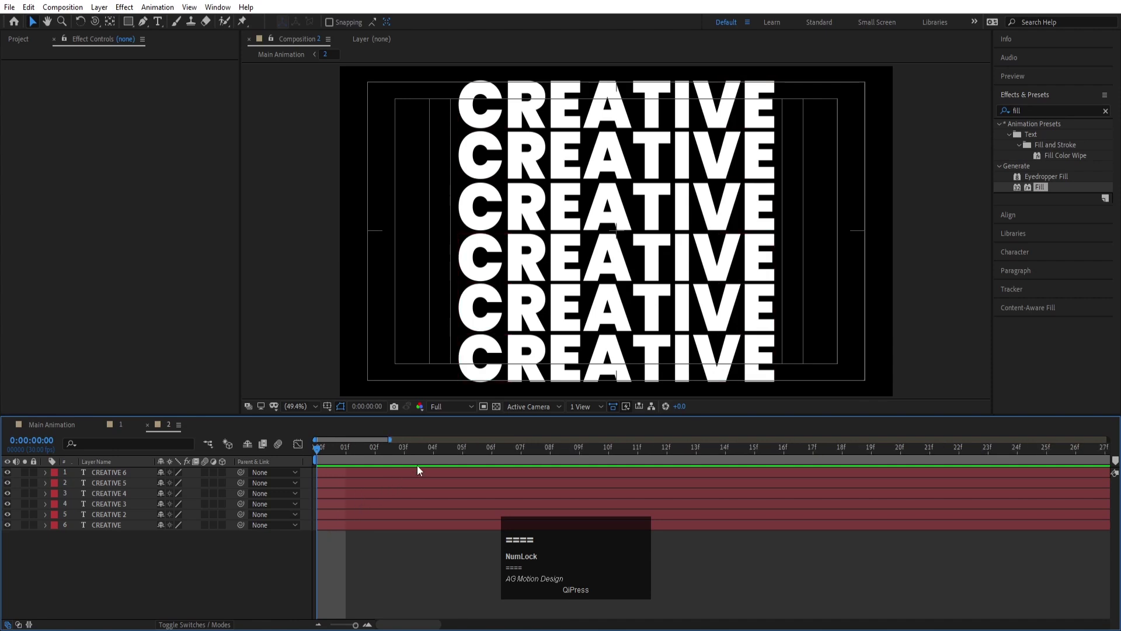
pyautogui.write('-')
pyautogui.write('=')
pyautogui.click(466, 456)
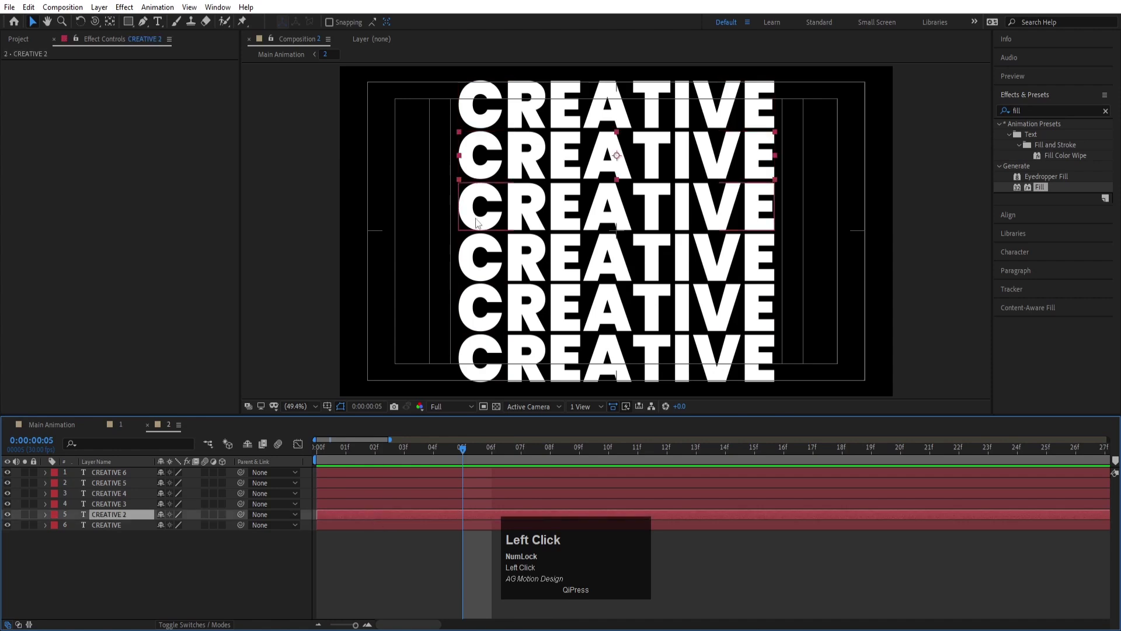
pyautogui.press('[')
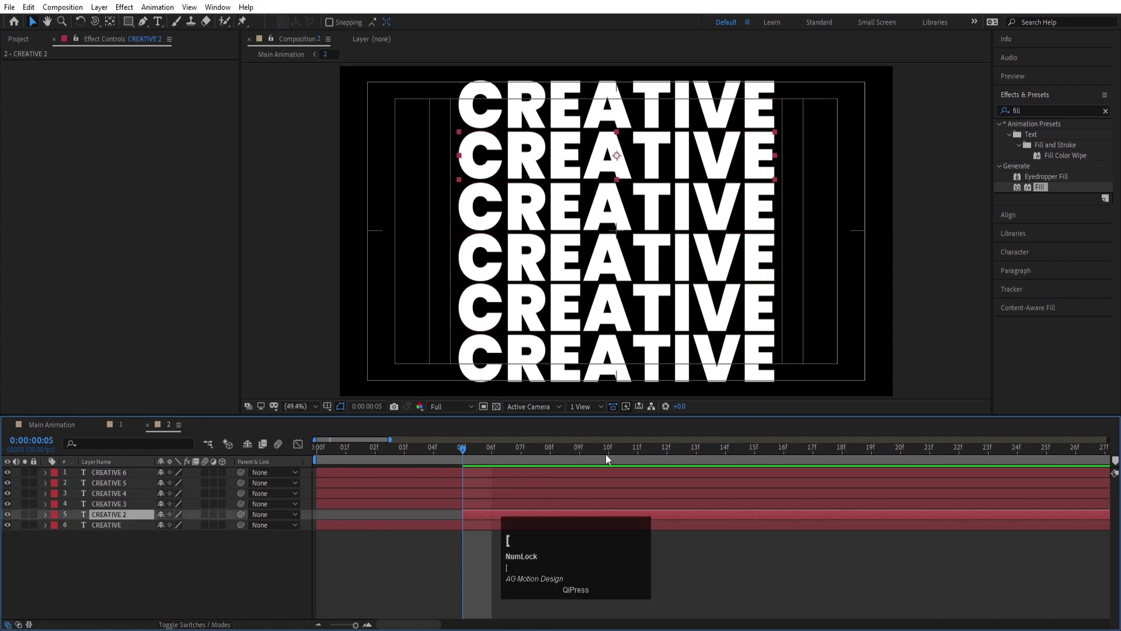
pyautogui.click(610, 454)
# - Select all six CREATIVE row layers so they can end at frame 5
pyautogui.press('[')
pyautogui.press('ctrl+z')
pyautogui.click(168, 569)
pyautogui.press('ctrl+a')
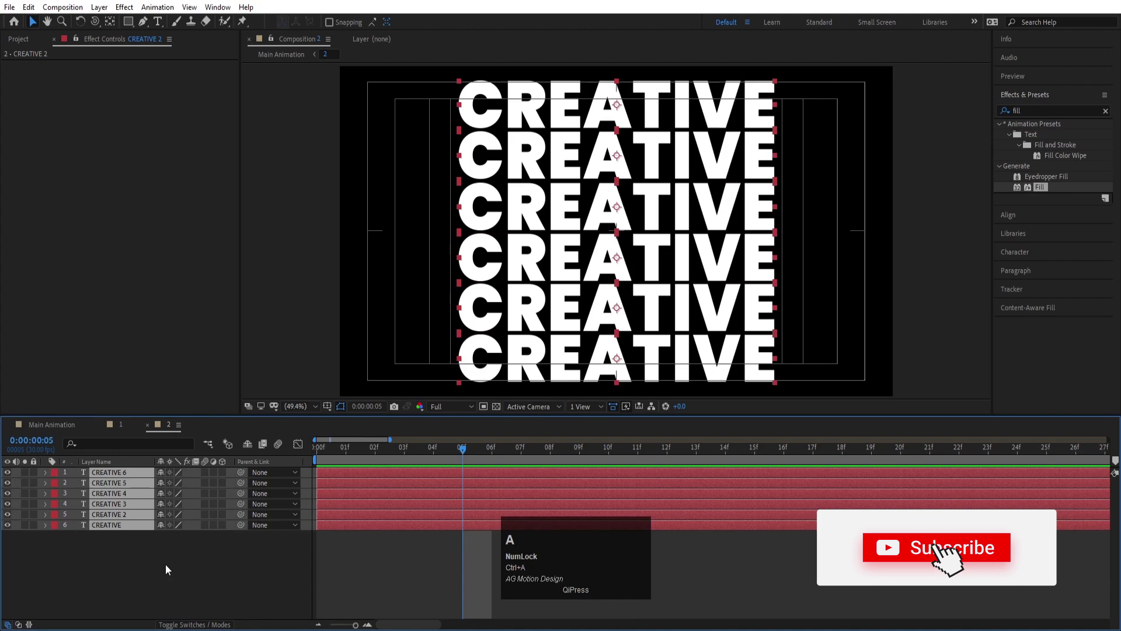
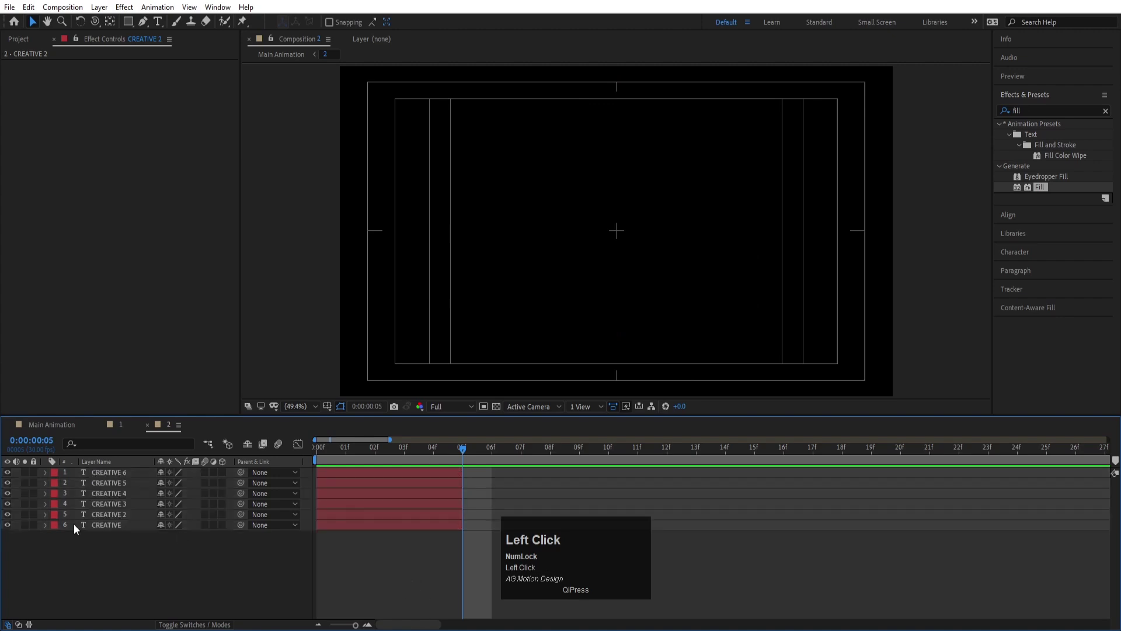
# - Slide rows 2 and 3 so each starts five frames after the previous row ends
pyautogui.press('[')
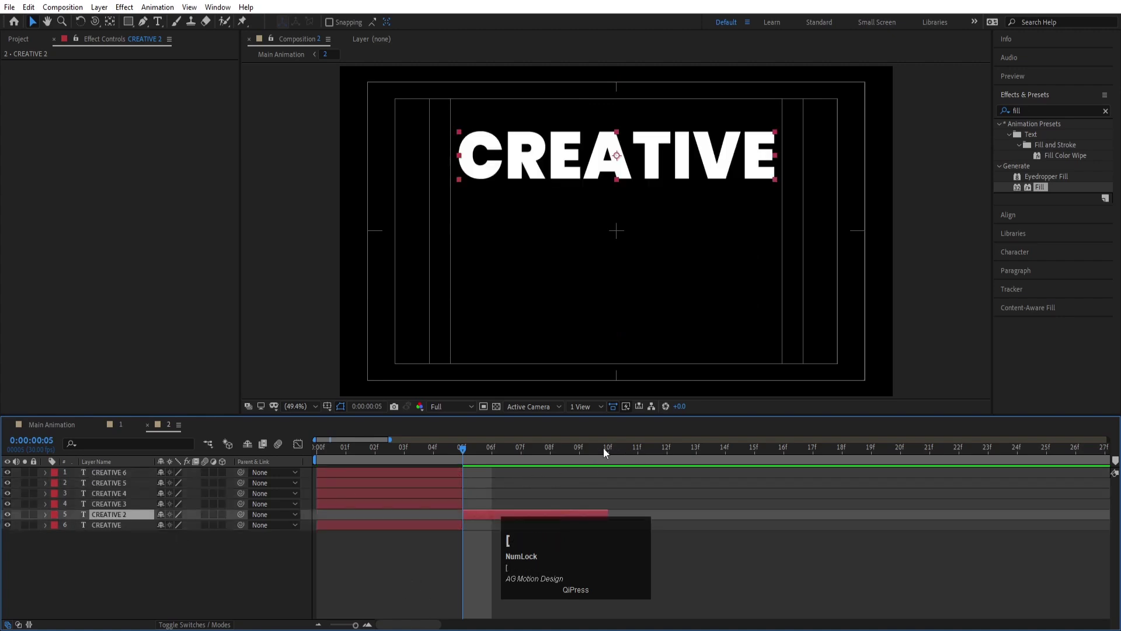
pyautogui.moveTo(603, 450); pyautogui.dragTo(433, 506)
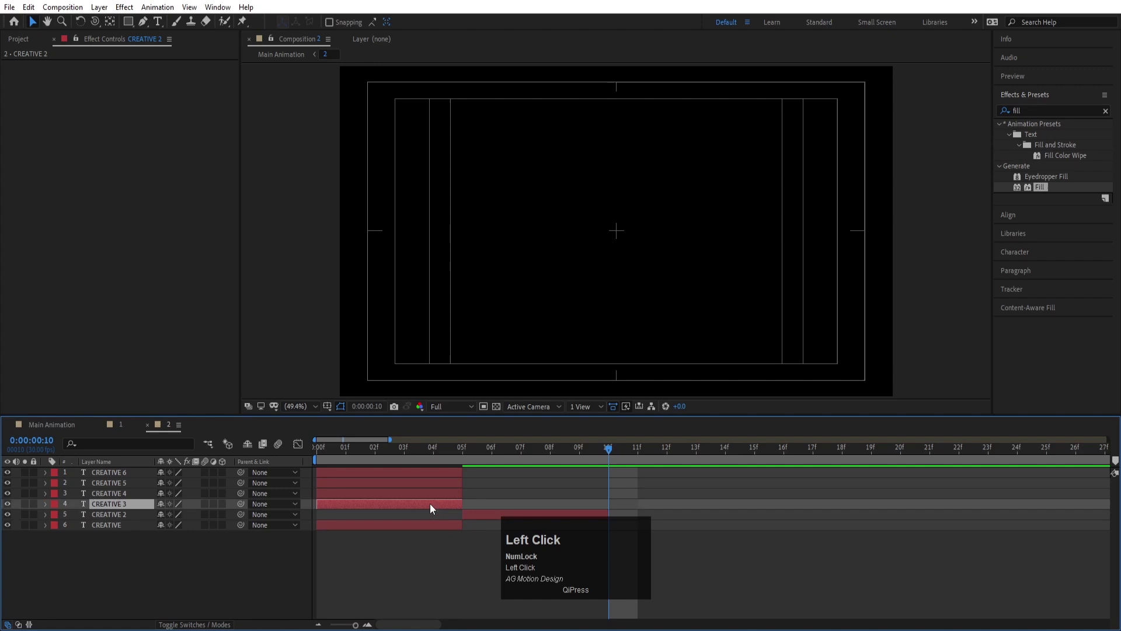
pyautogui.press('[')
pyautogui.click(747, 461)
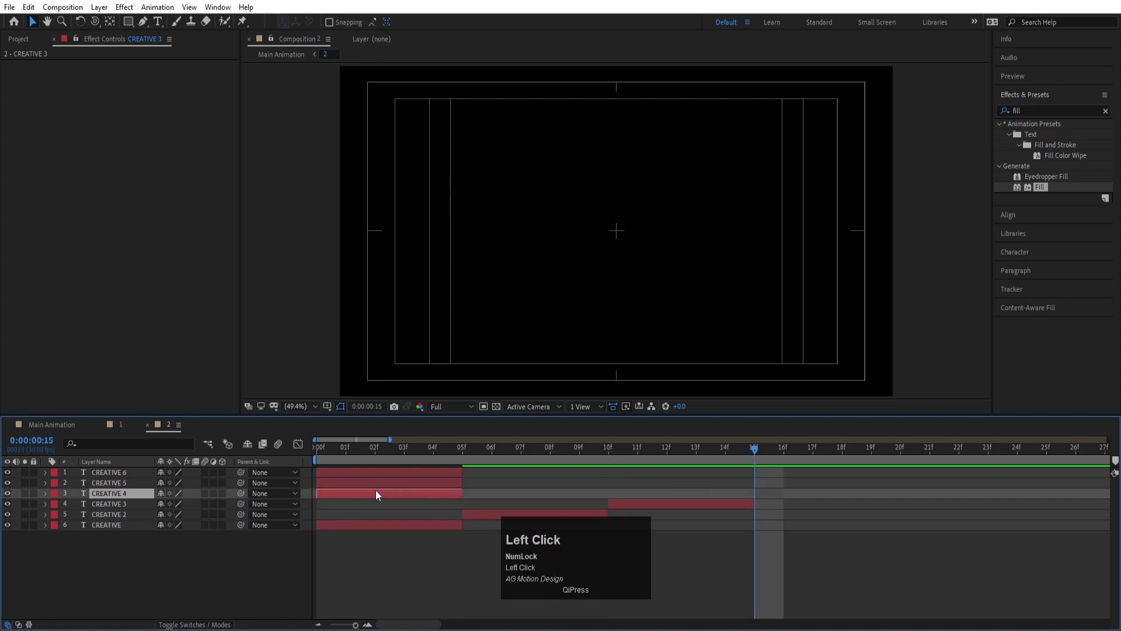
pyautogui.press('[')
pyautogui.moveTo(878, 461); pyautogui.dragTo(410, 483)
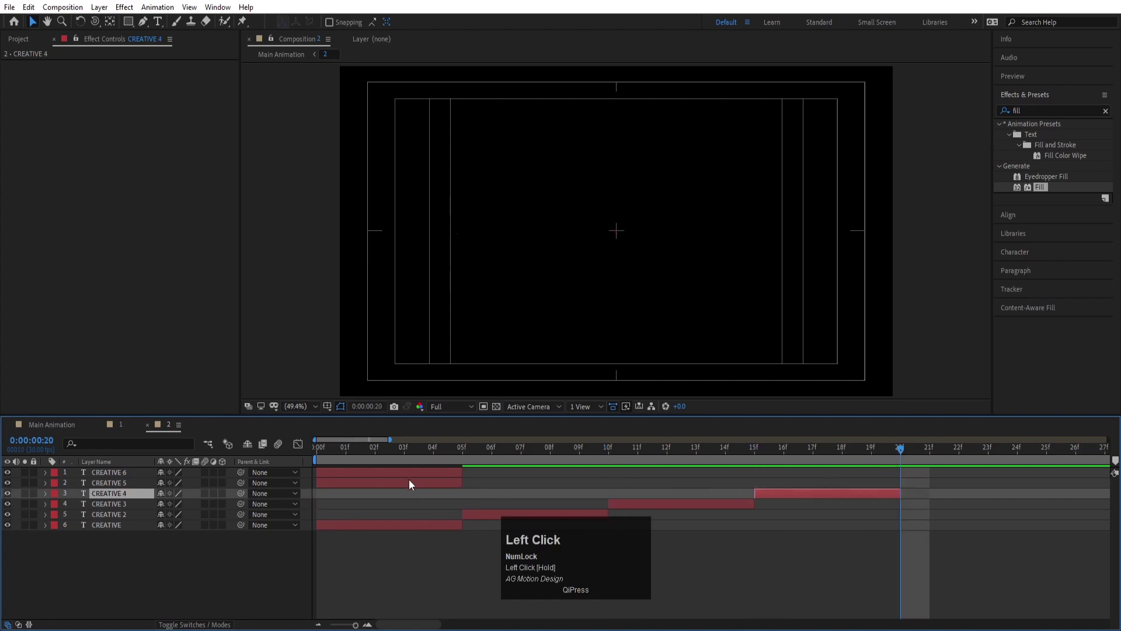
pyautogui.press('[')
# - Stagger the remaining rows five frames apart, through the sixth CREATIVE row
pyautogui.press('-')
pyautogui.press('-')
pyautogui.press('-')
pyautogui.moveTo(575, 455); pyautogui.dragTo(334, 470)
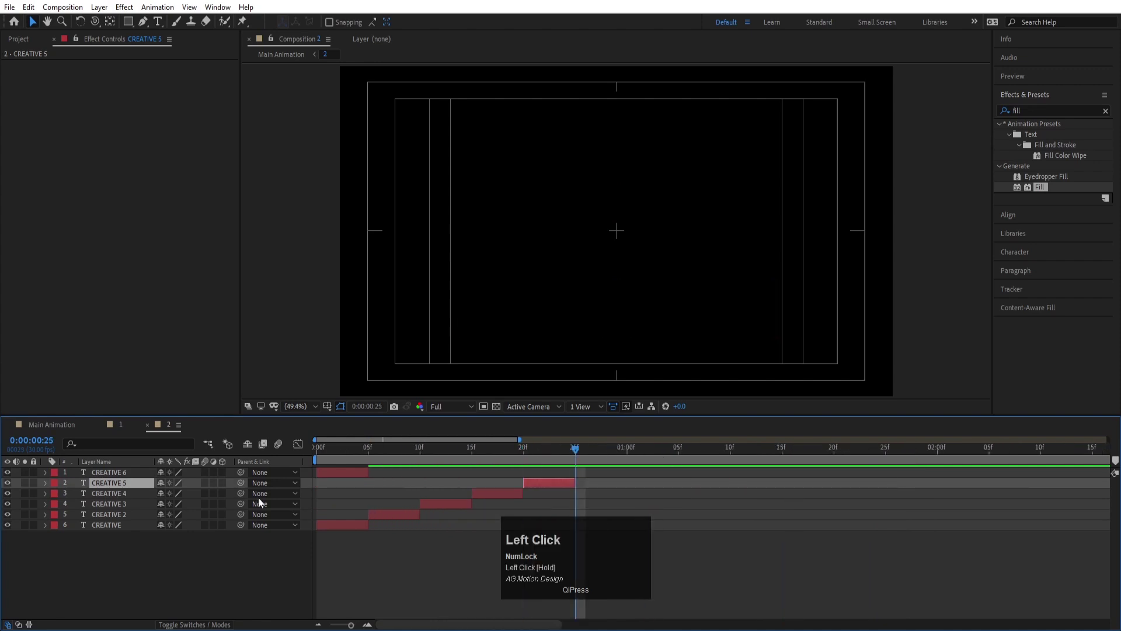
pyautogui.press('[')
pyautogui.click(541, 453)
pyautogui.press('space')
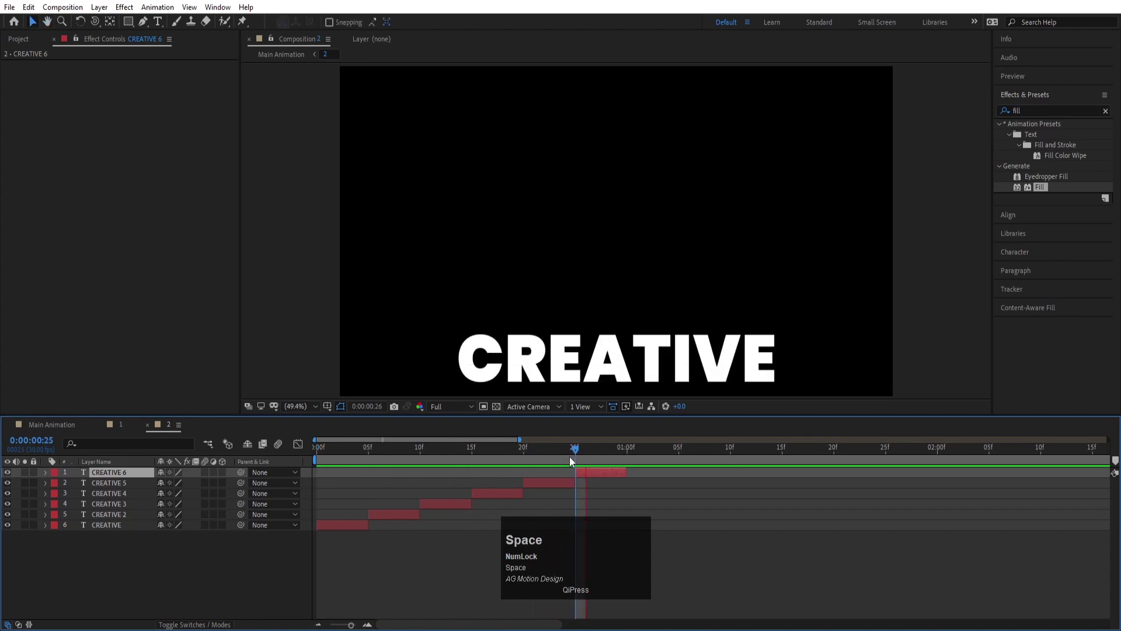
pyautogui.moveTo(623, 451); pyautogui.dragTo(257, 577)
# - Precompose all six staggered rows into one layer named text and scrub the result
pyautogui.press('ctrl+a')
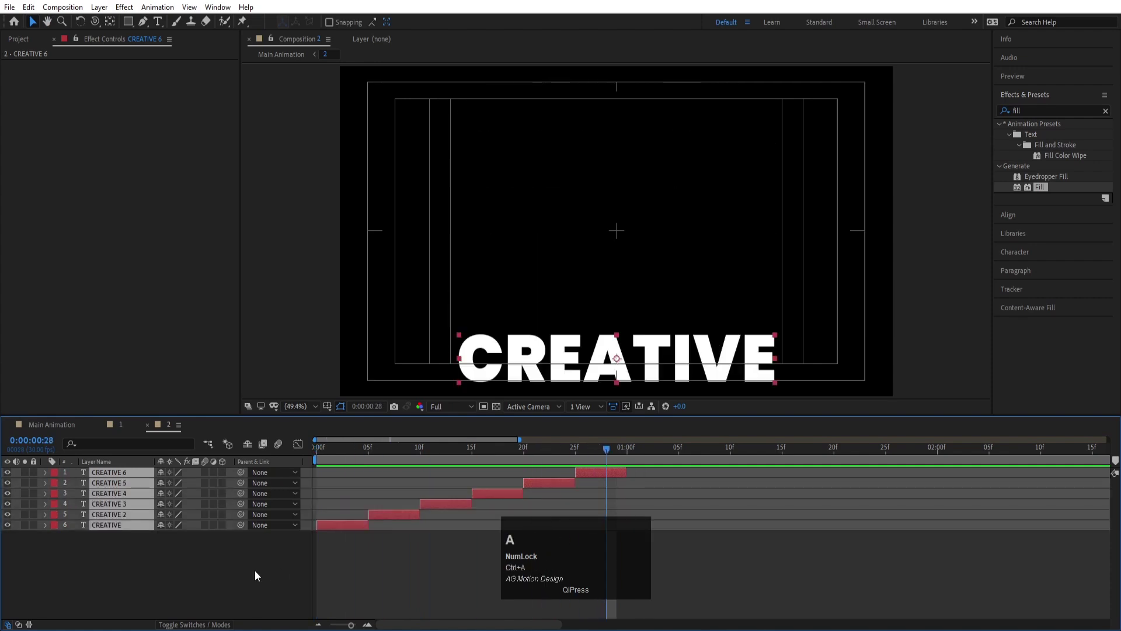
pyautogui.press('ctrl+shift+c')
pyautogui.write('text')
pyautogui.press('Return')
pyautogui.moveTo(608, 458); pyautogui.dragTo(618, 460)
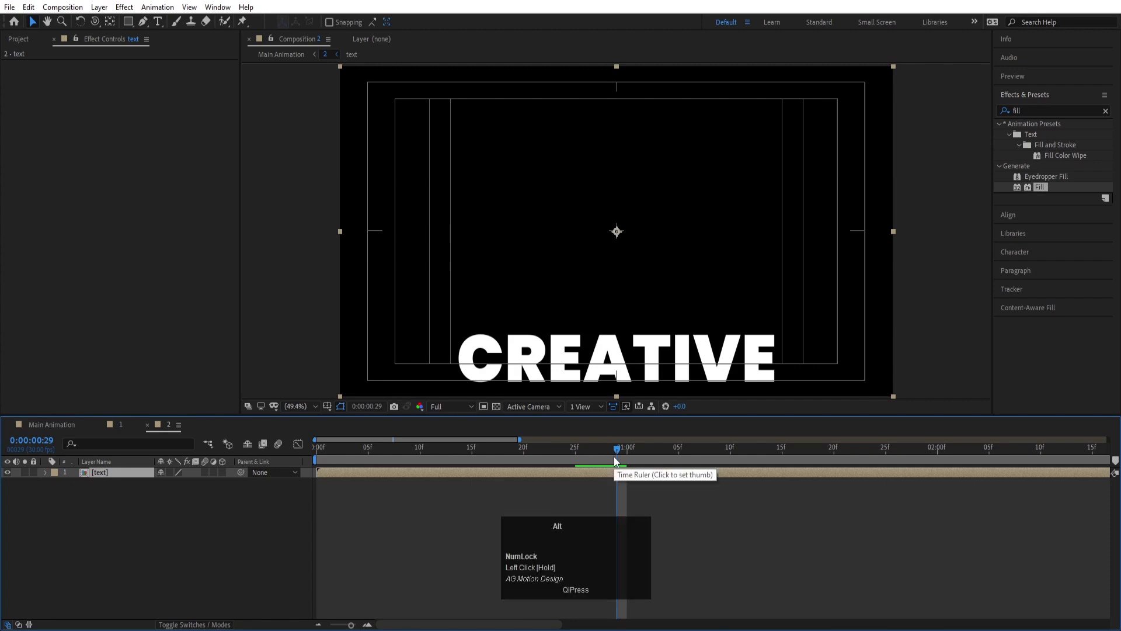
# - Trim the text layer, zoom out to the full duration and duplicate it to ten copies
pyautogui.press('alt+]')
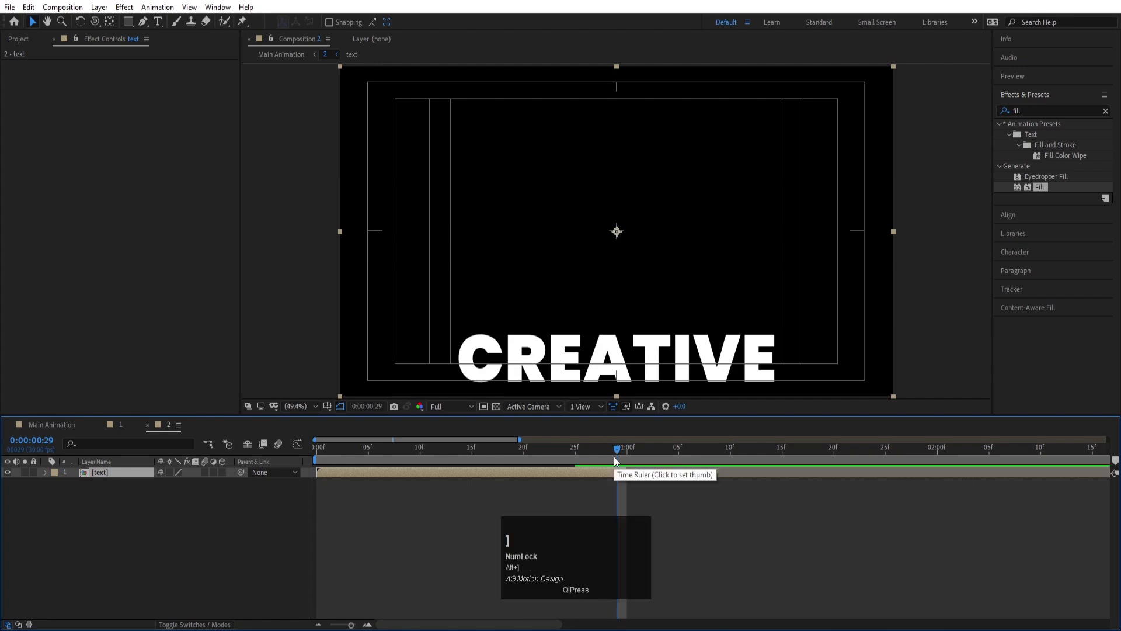
pyautogui.press('-')
pyautogui.write('----')
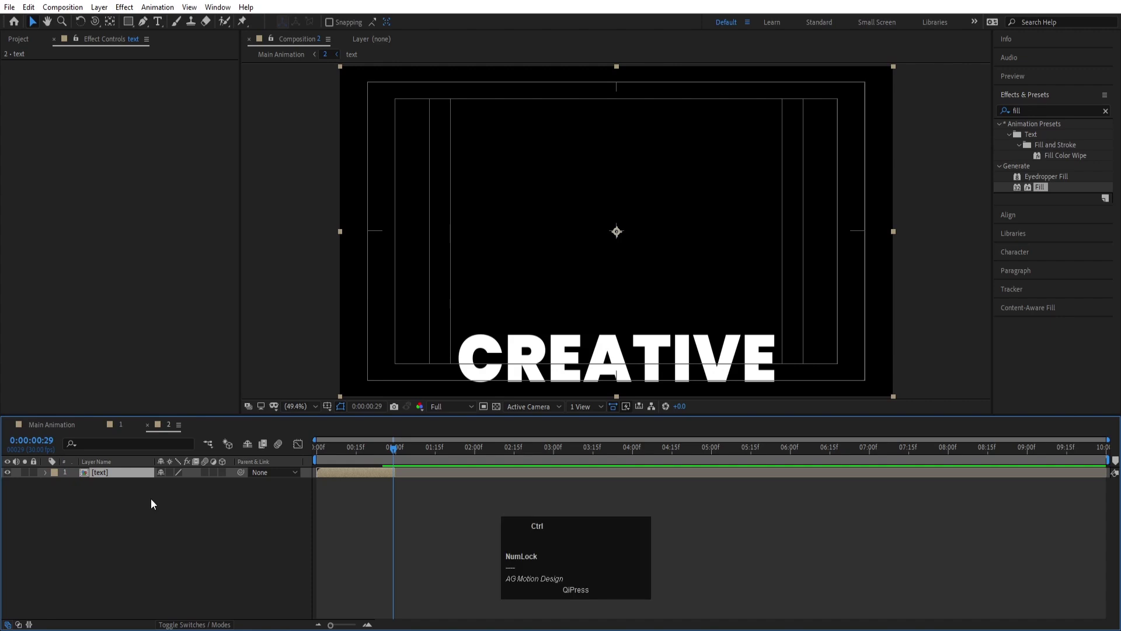
pyautogui.press('ctrl+d')
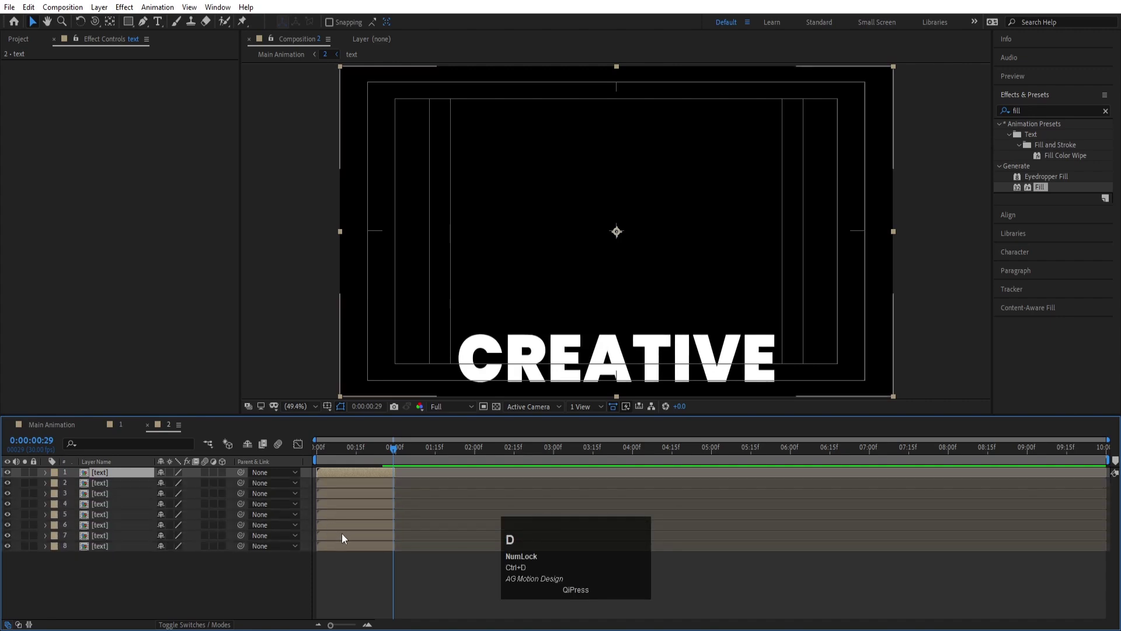
# - Sequence all ten text copies one after another with Keyframe Assistant and play it back
pyautogui.press('ctrl+a')
pyautogui.rightClick(365, 537)
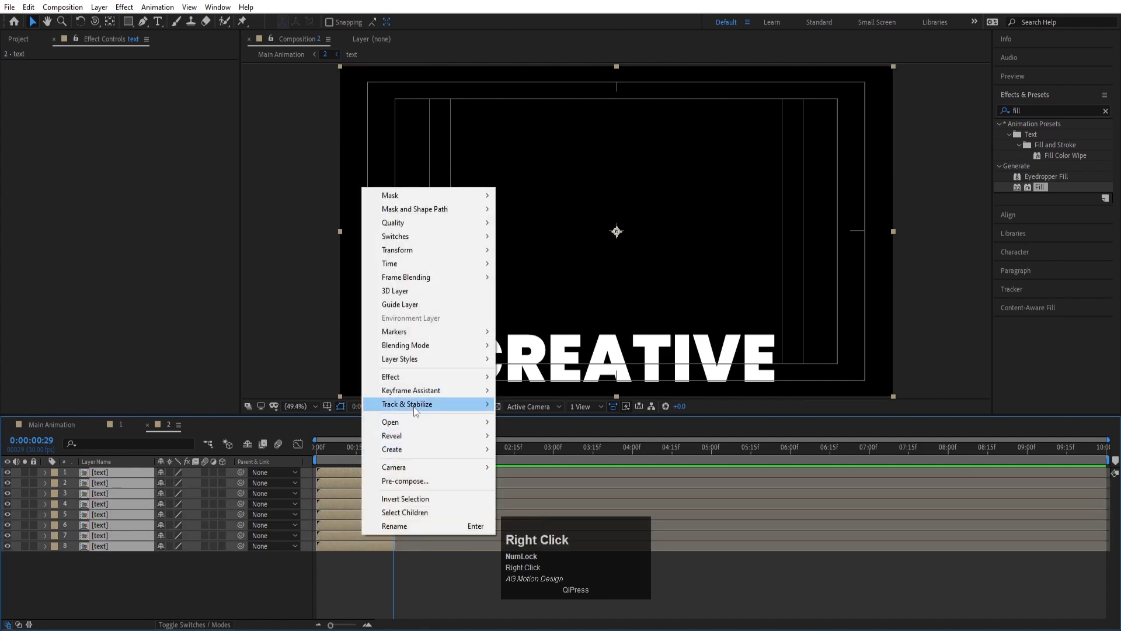
pyautogui.click(417, 393)
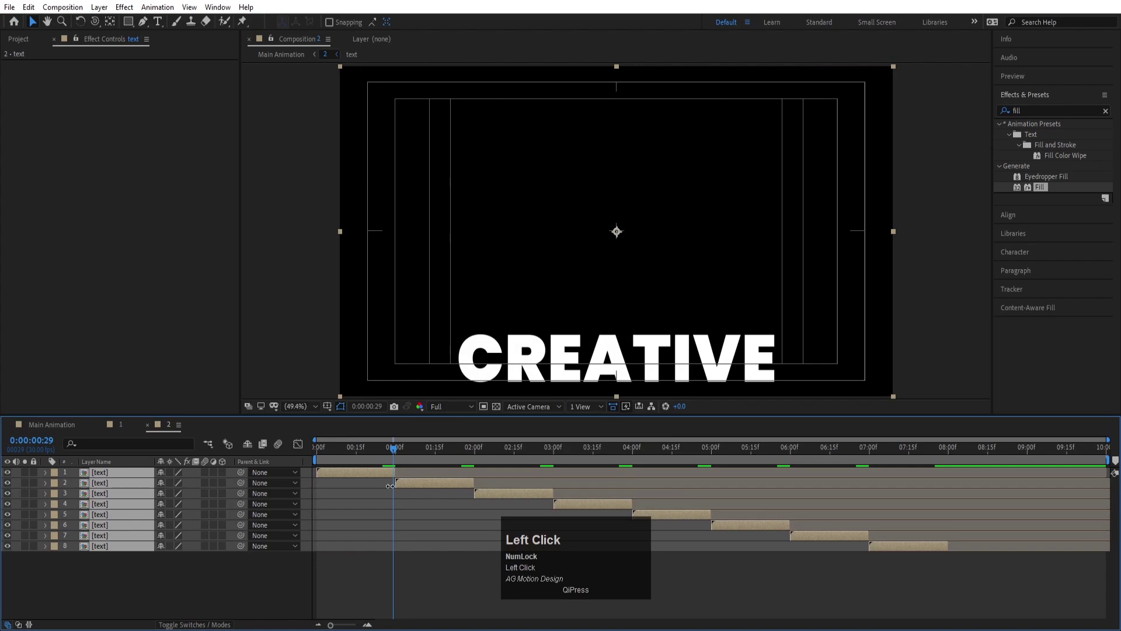
pyautogui.press('space')
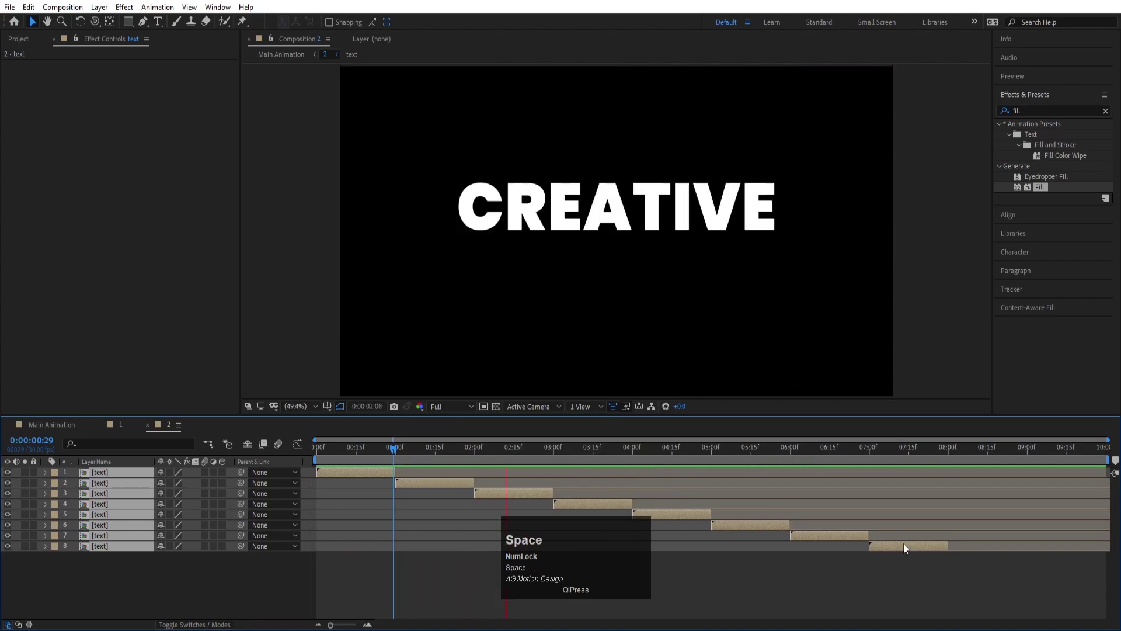
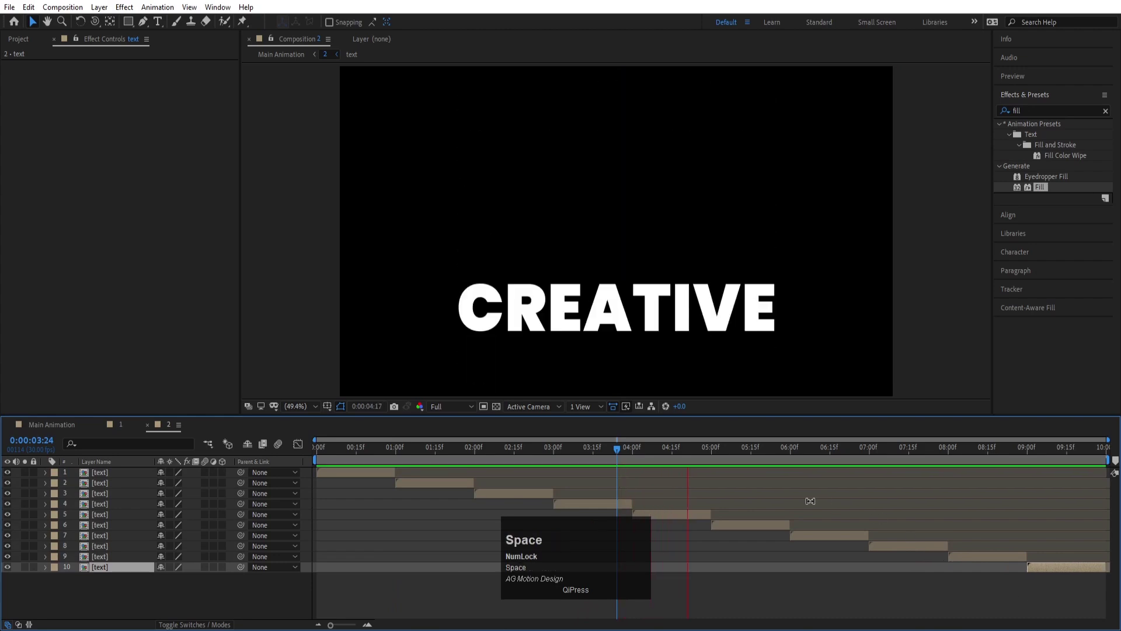
pyautogui.press('space')
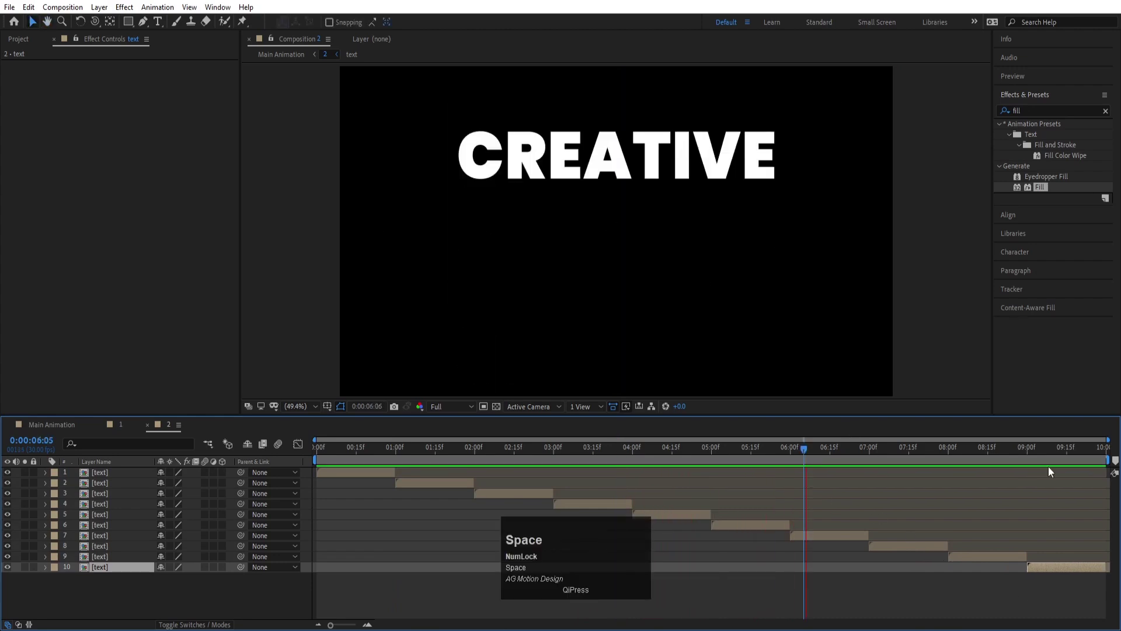
# - Return to Main Animation, rewind and zoom in on the start of the timeline
pyautogui.click(52, 434)
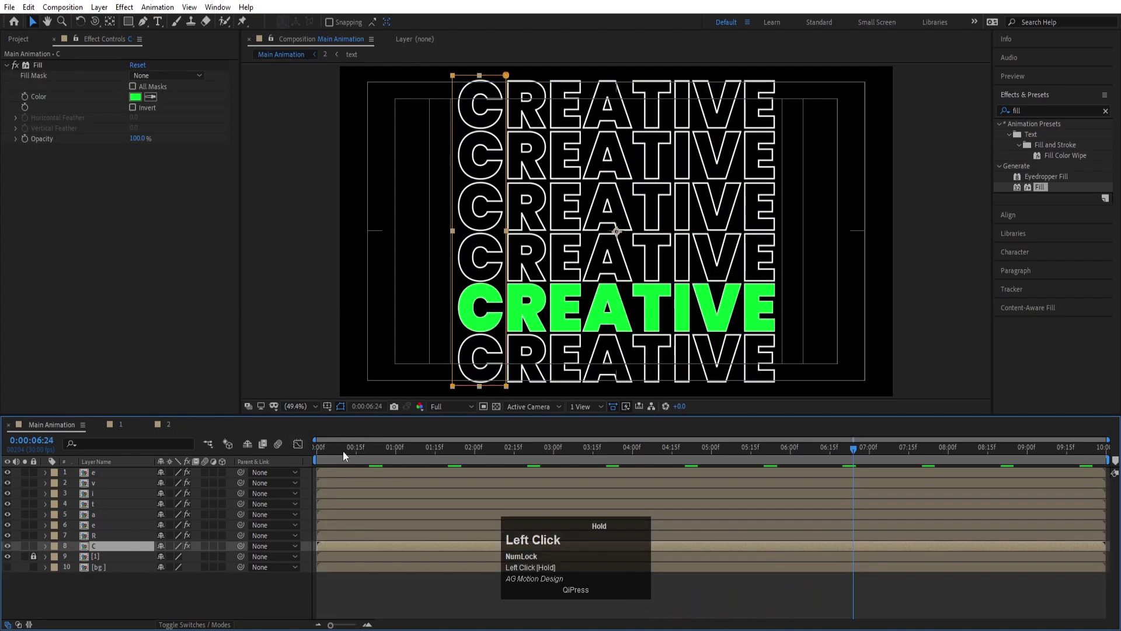
pyautogui.press('space')
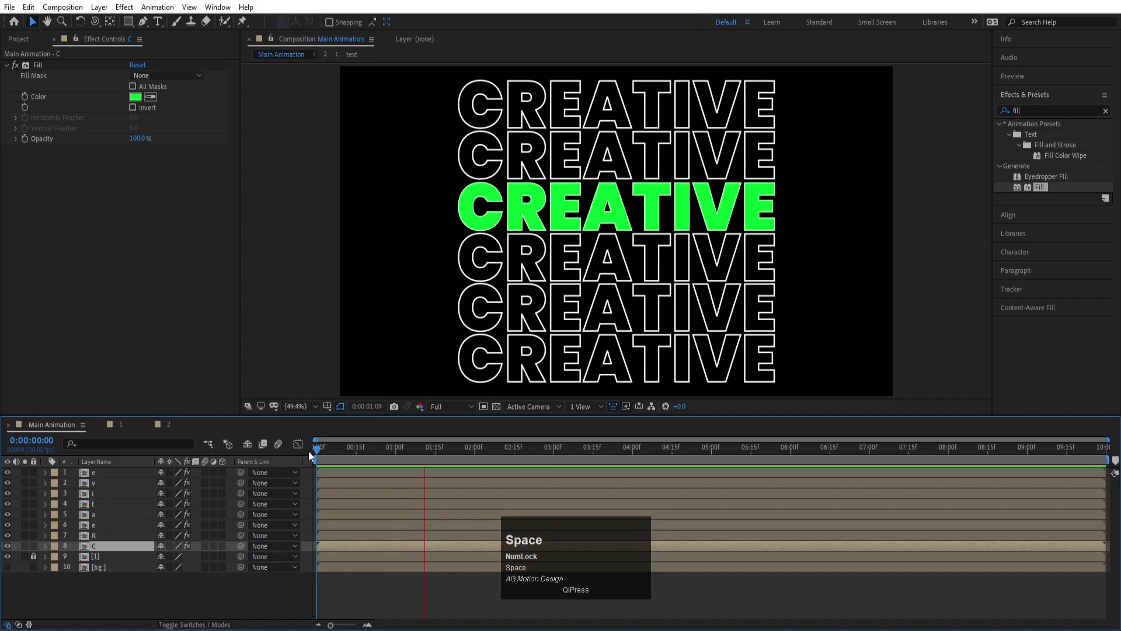
pyautogui.press('space')
pyautogui.moveTo(372, 451); pyautogui.dragTo(130, 588)
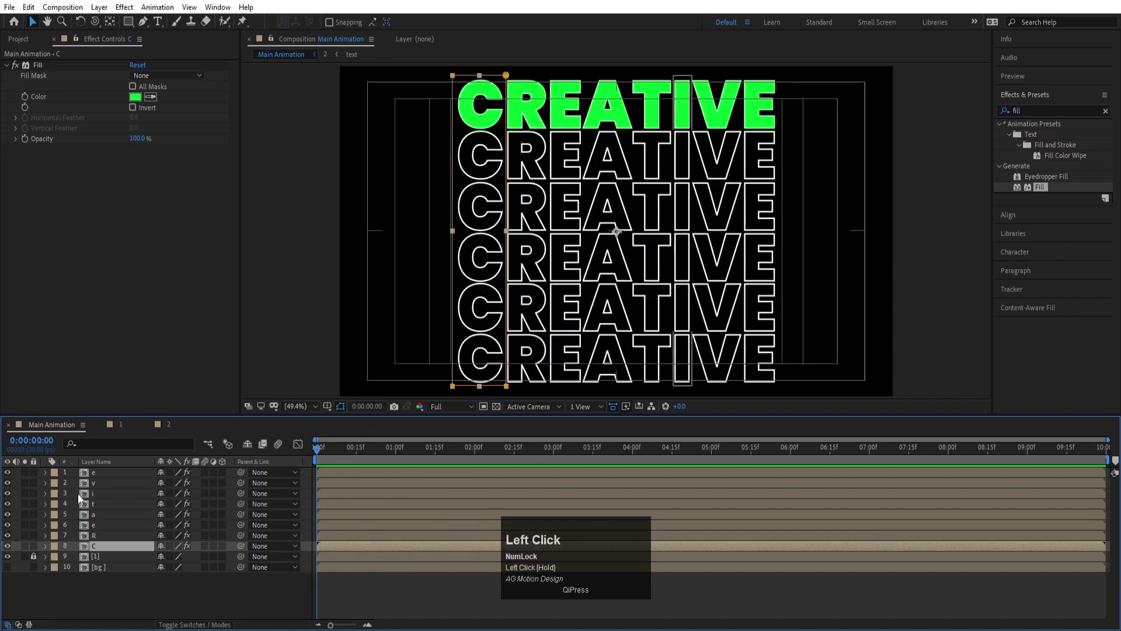
pyautogui.press('=')
pyautogui.press('=')
# - Start the R, e and a letter layers each a few frames later than the previous
pyautogui.click(372, 456)
pyautogui.press('-')
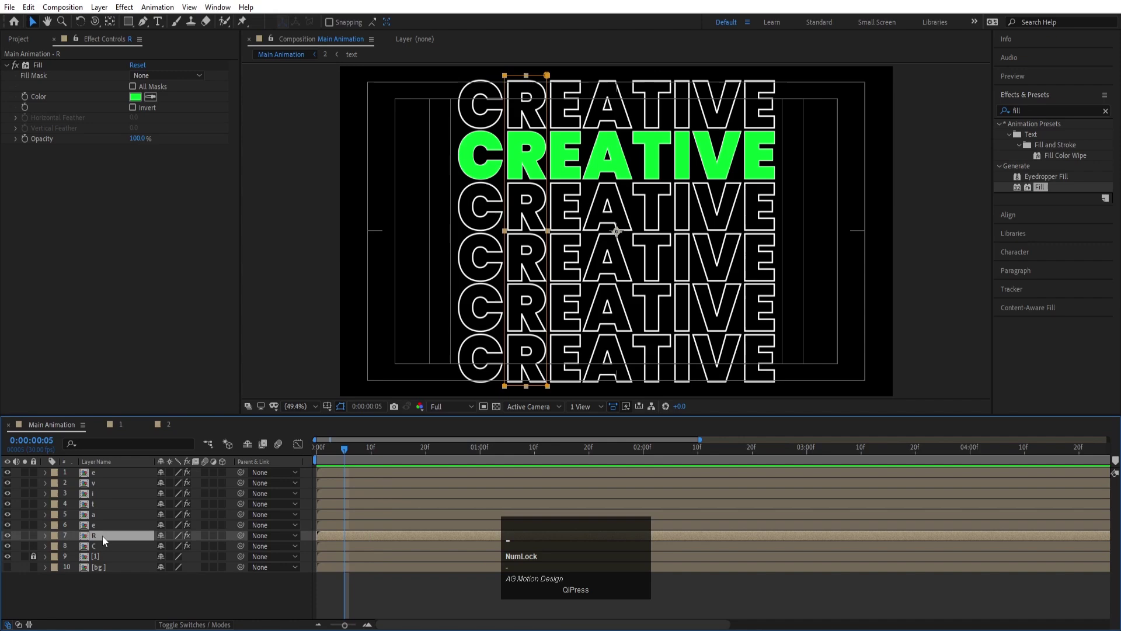
pyautogui.press('[')
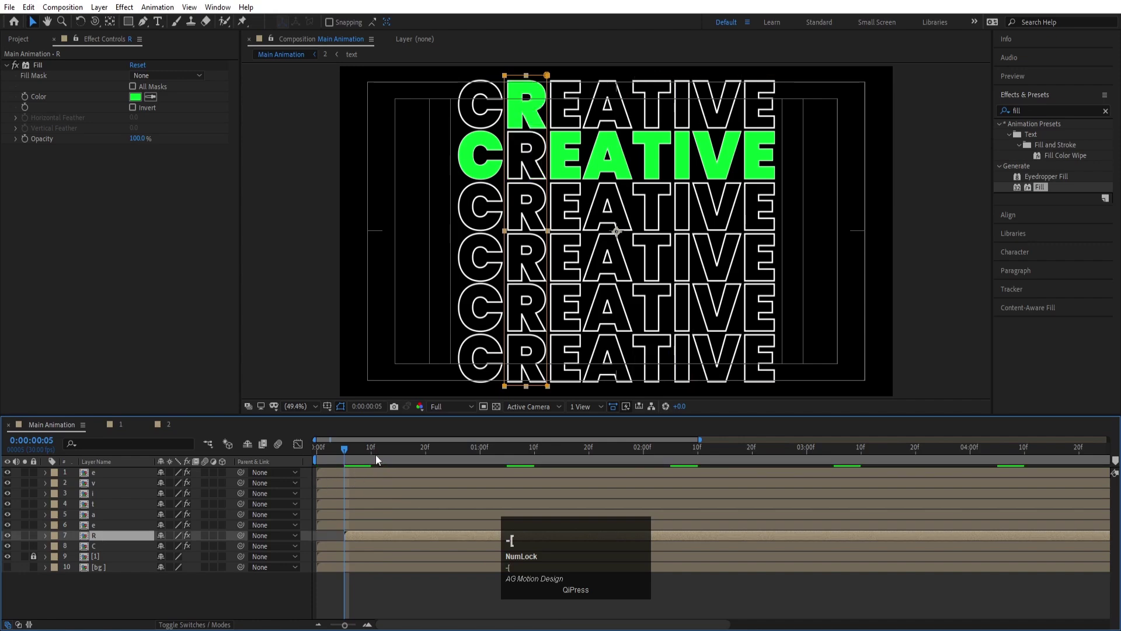
pyautogui.click(373, 452)
pyautogui.press('[')
pyautogui.moveTo(377, 449); pyautogui.dragTo(400, 515)
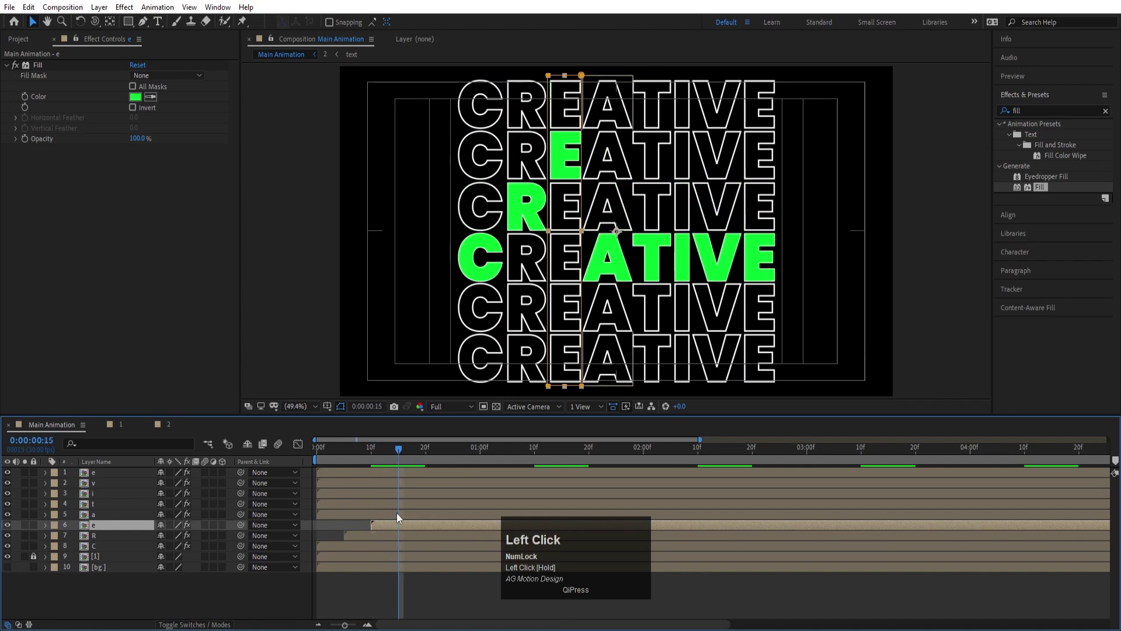
pyautogui.press('[')
pyautogui.moveTo(400, 451); pyautogui.dragTo(422, 508)
# - Stagger the t, i, v and final e layers likewise and play back the diagonal sweep
pyautogui.press('[')
pyautogui.moveTo(429, 447); pyautogui.dragTo(457, 494)
pyautogui.press('[')
pyautogui.moveTo(458, 450); pyautogui.dragTo(486, 484)
pyautogui.press('[')
pyautogui.moveTo(481, 445); pyautogui.dragTo(513, 470)
pyautogui.press('[')
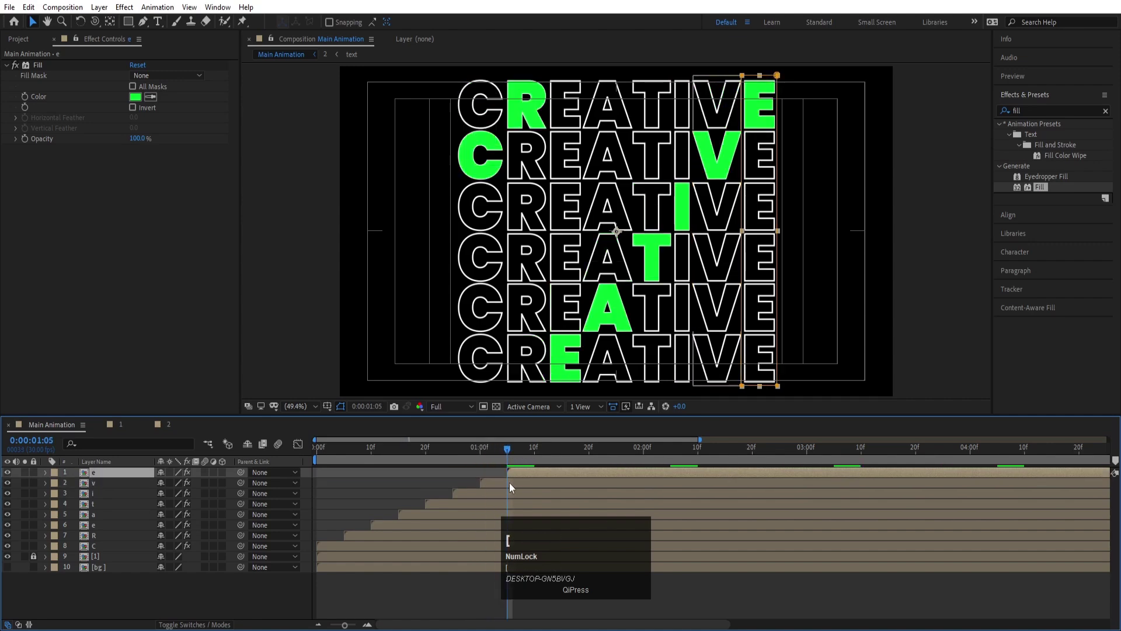
pyautogui.press('space')
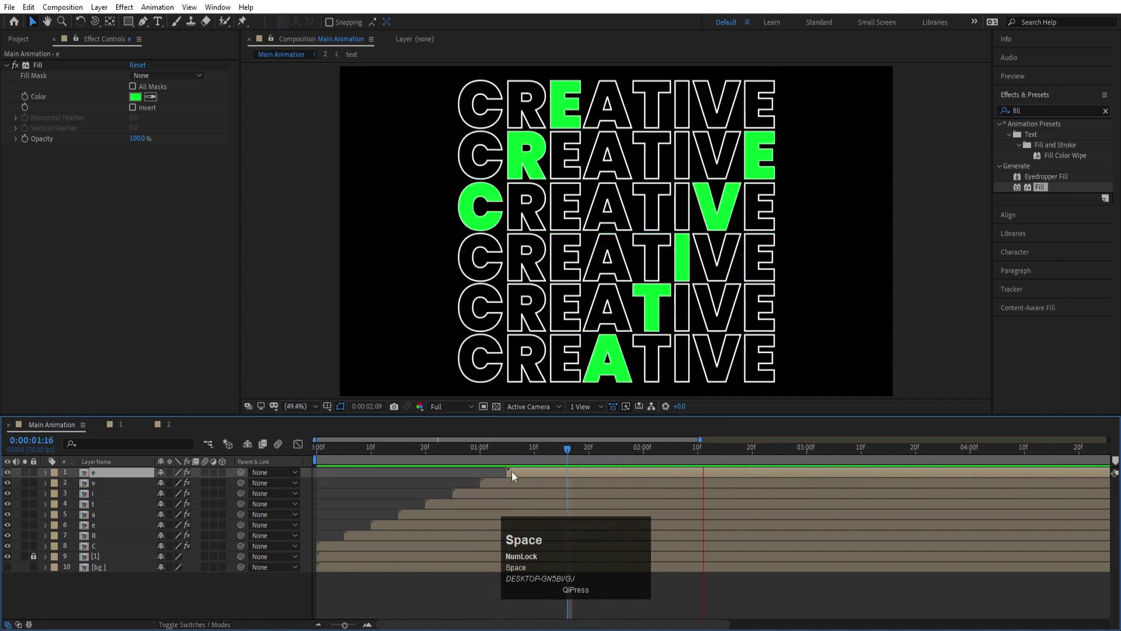
pyautogui.moveTo(512, 454); pyautogui.dragTo(104, 550)
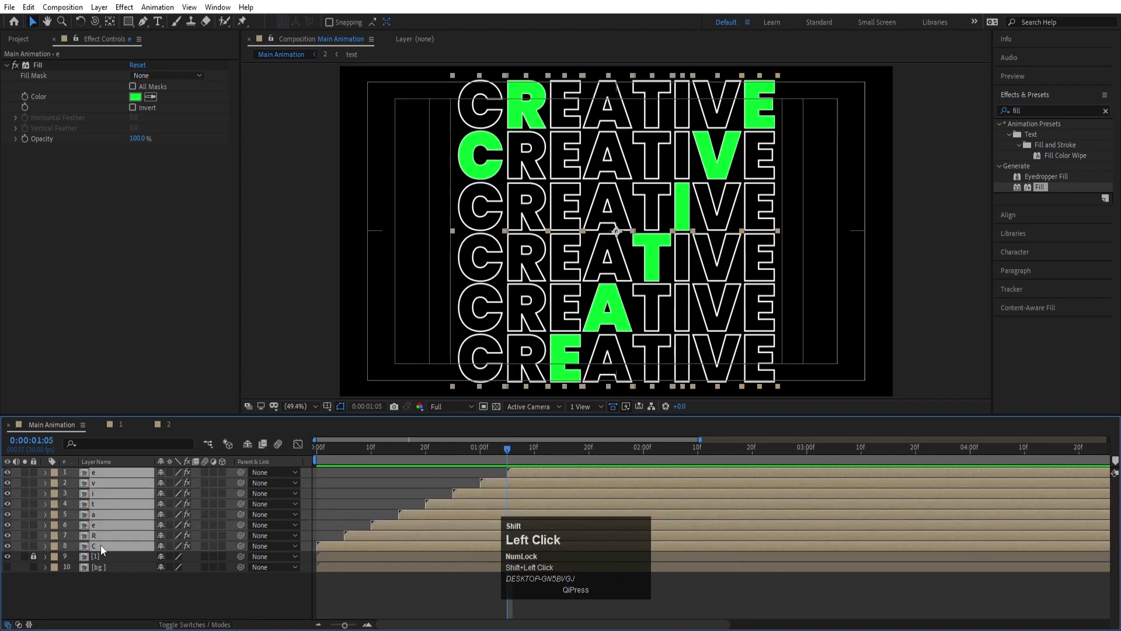
# - Rewind, zoom the timeline out and select all eight letter layers from top to C
pyautogui.press('alt+[')
pyautogui.moveTo(418, 459); pyautogui.dragTo(261, 457)
pyautogui.write('[---')
pyautogui.click(115, 585)
pyautogui.click(102, 474)
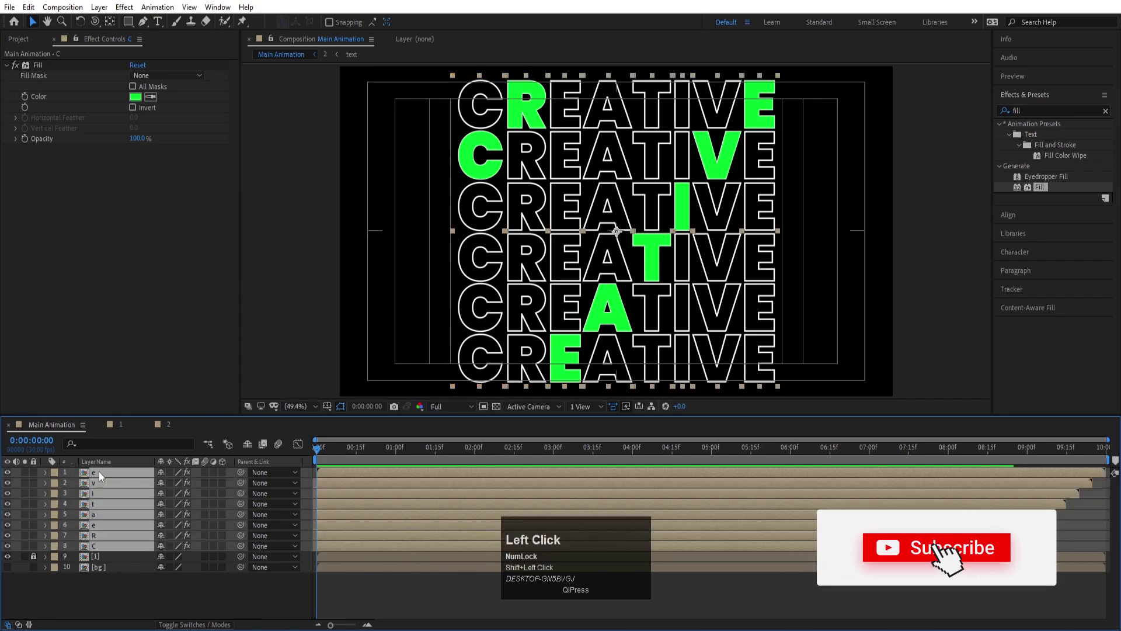
# - Precompose the letter layers as Text Animation, moving all attributes into it
pyautogui.press('ctrl+shift+c')
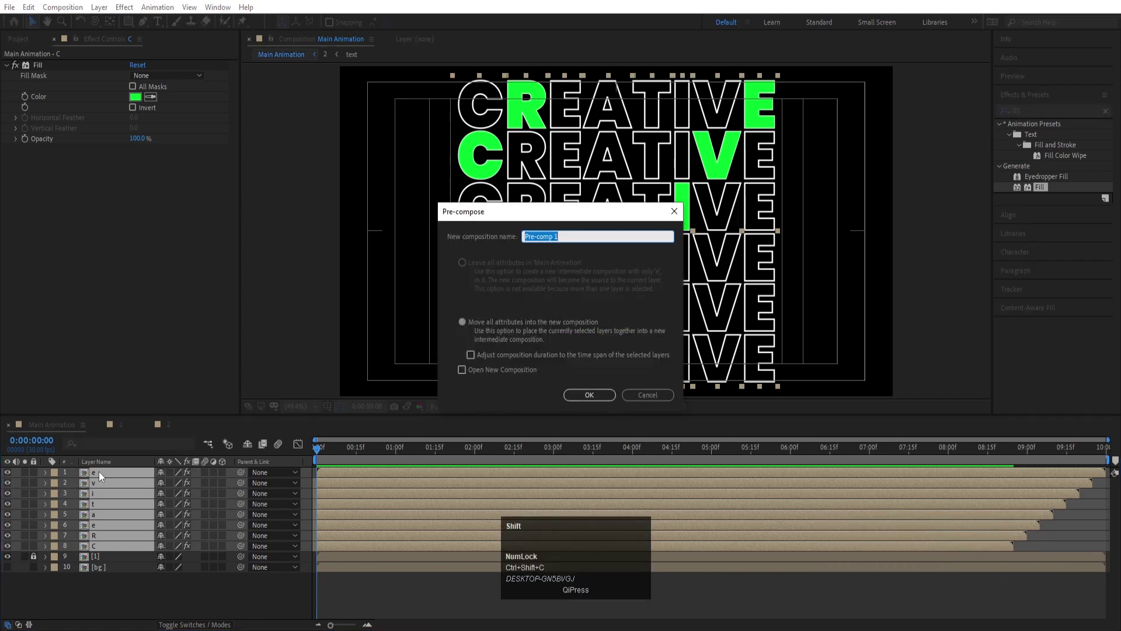
pyautogui.write('t')
pyautogui.write('t')
pyautogui.press('space')
pyautogui.write('a')
pyautogui.write('imation')
pyautogui.press('Return')
pyautogui.click(165, 563)
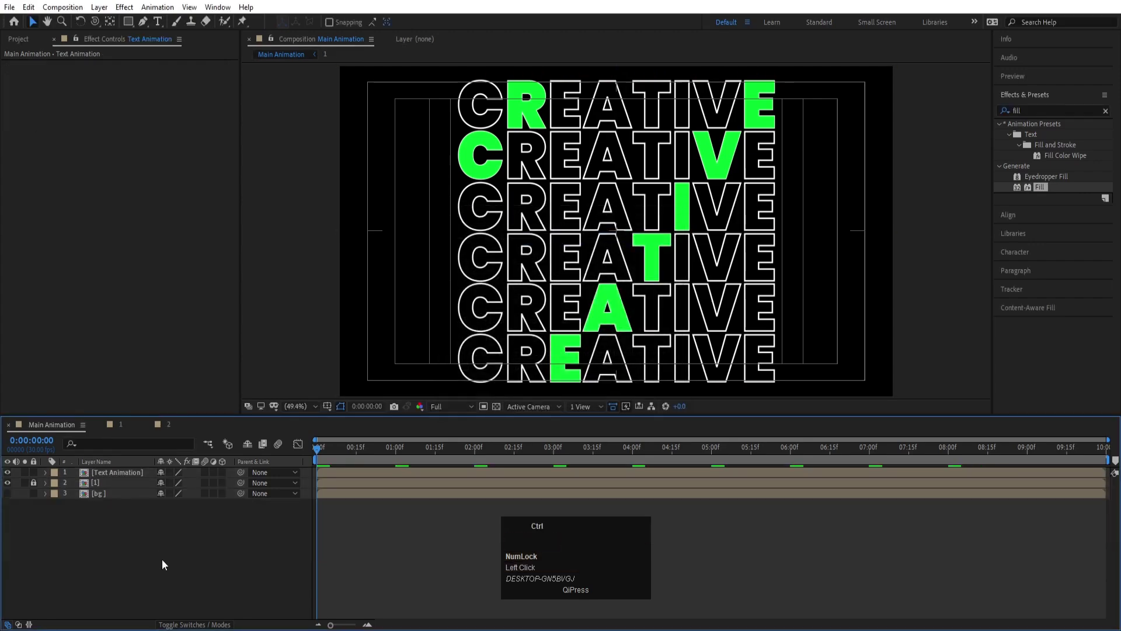
# - Add a new solid and apply Gradient Ramp for a black-to-white vertical gradient
pyautogui.press('ctrl+y')
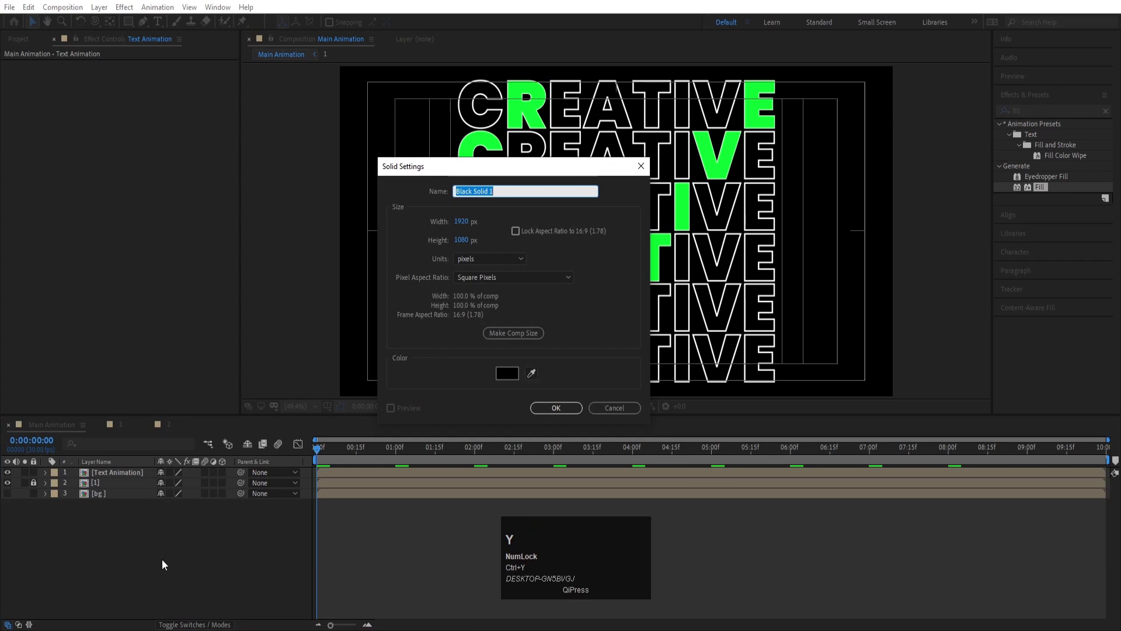
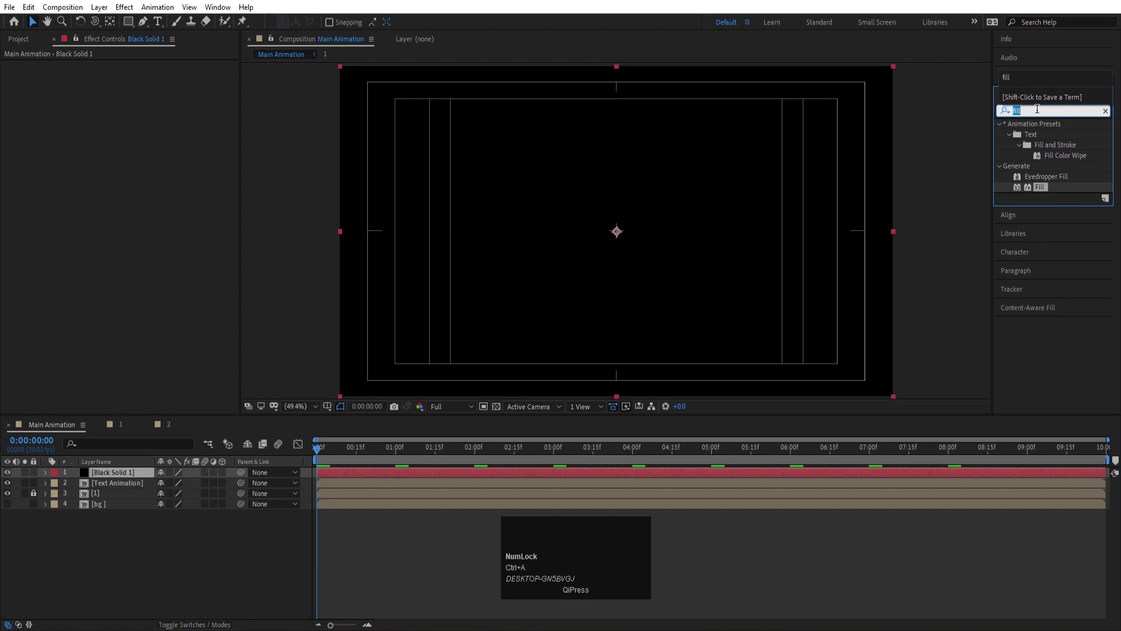
pyautogui.write('ramp')
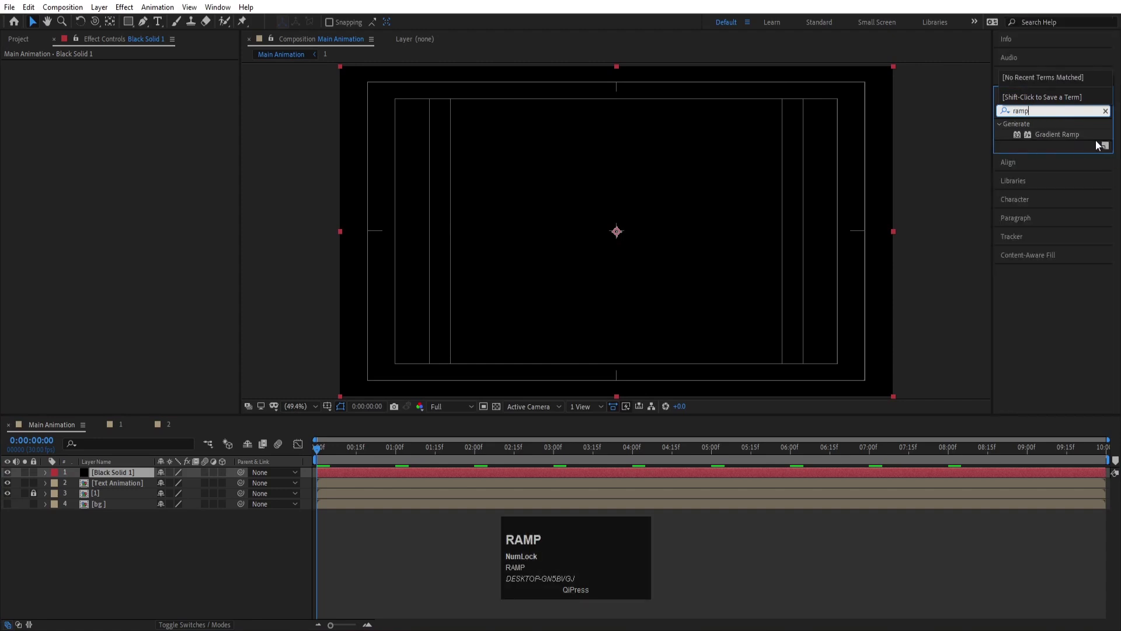
pyautogui.click(1071, 142)
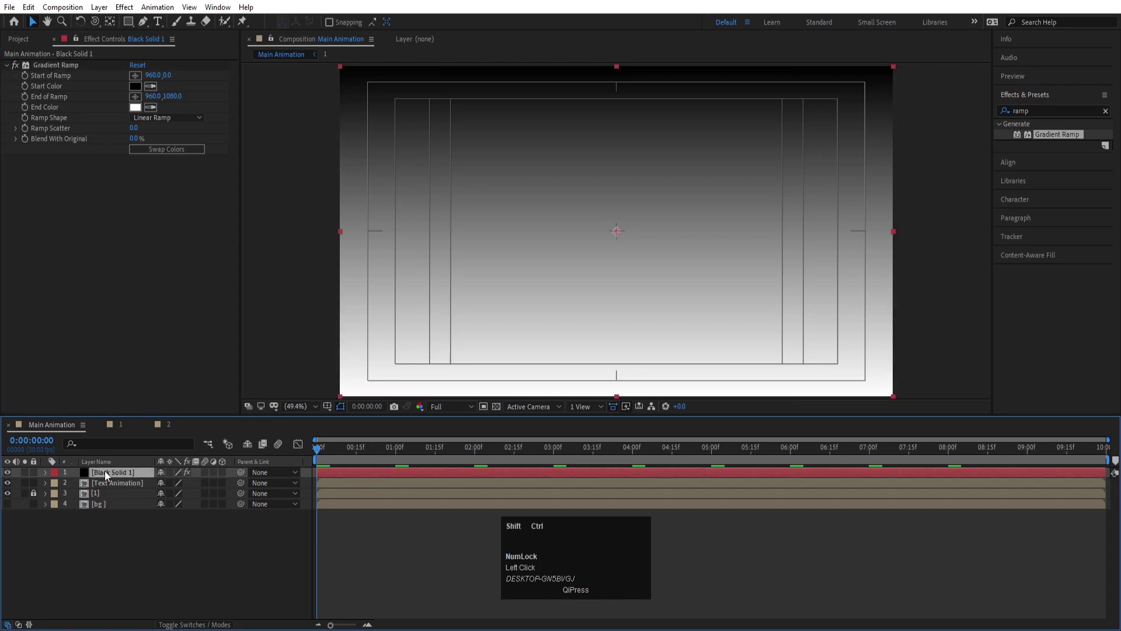
# - Precompose the gradient solid as map and hide the map layer
pyautogui.press('ctrl+shift+c')
pyautogui.write('map')
pyautogui.press('Return')
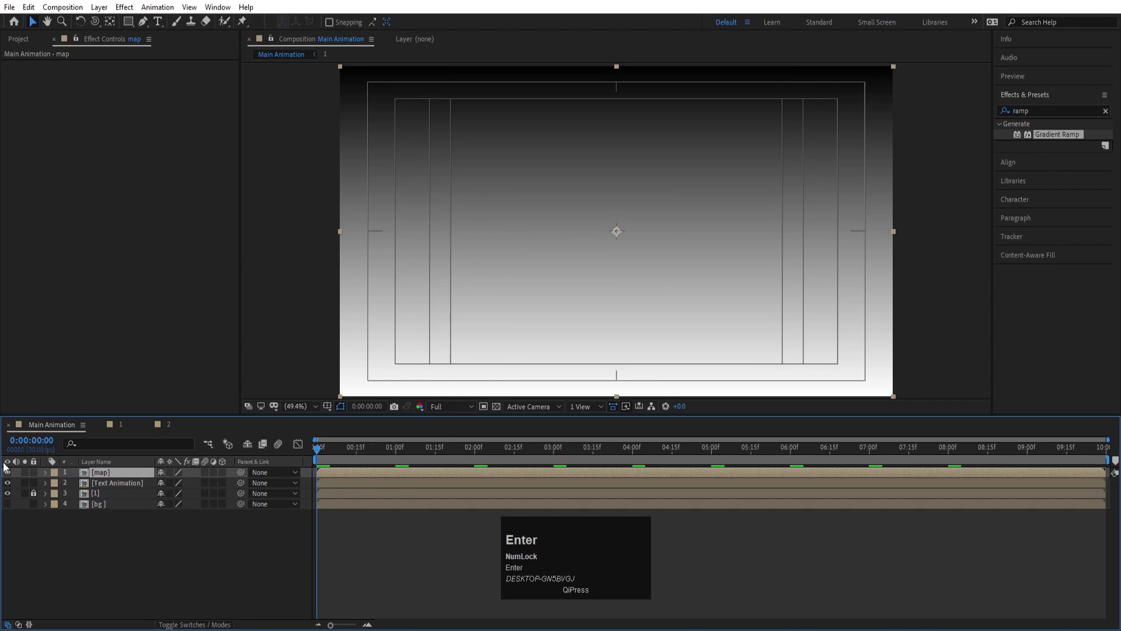
pyautogui.click(12, 474)
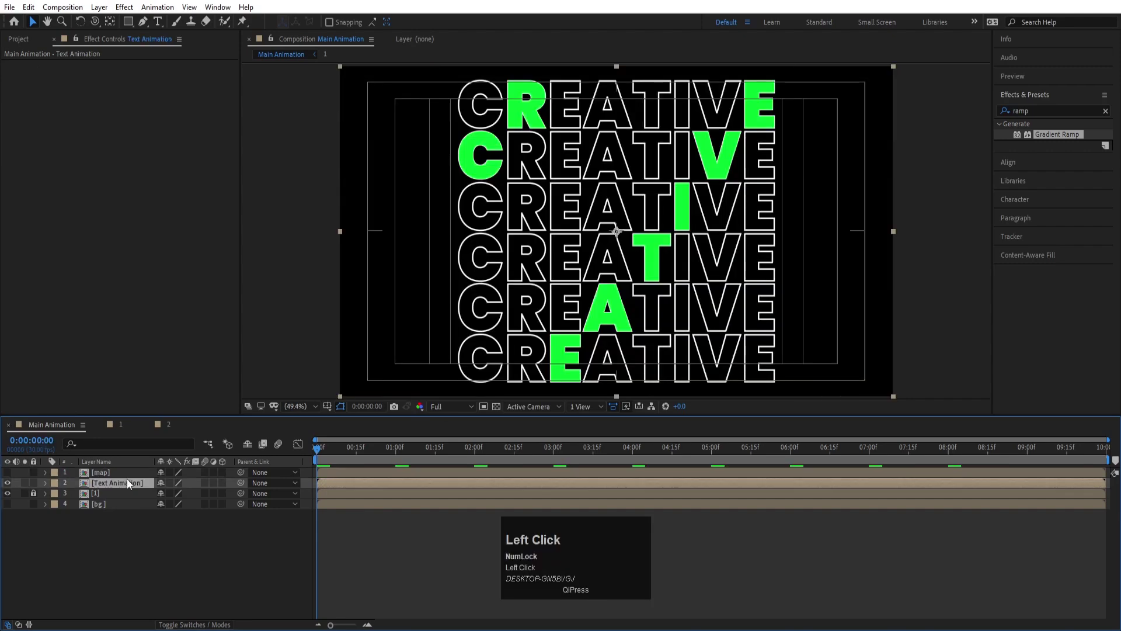
# - Apply Time Displacement to the Text Animation layer from the effects search
pyautogui.press('ctrl+a')
pyautogui.write('tim')
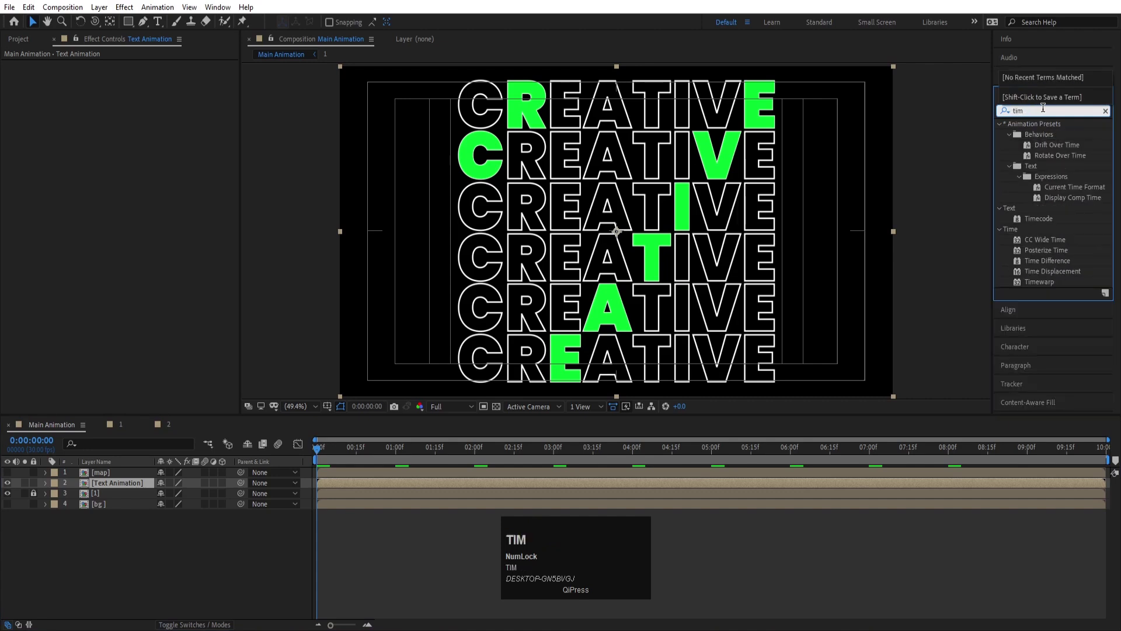
pyautogui.write('e')
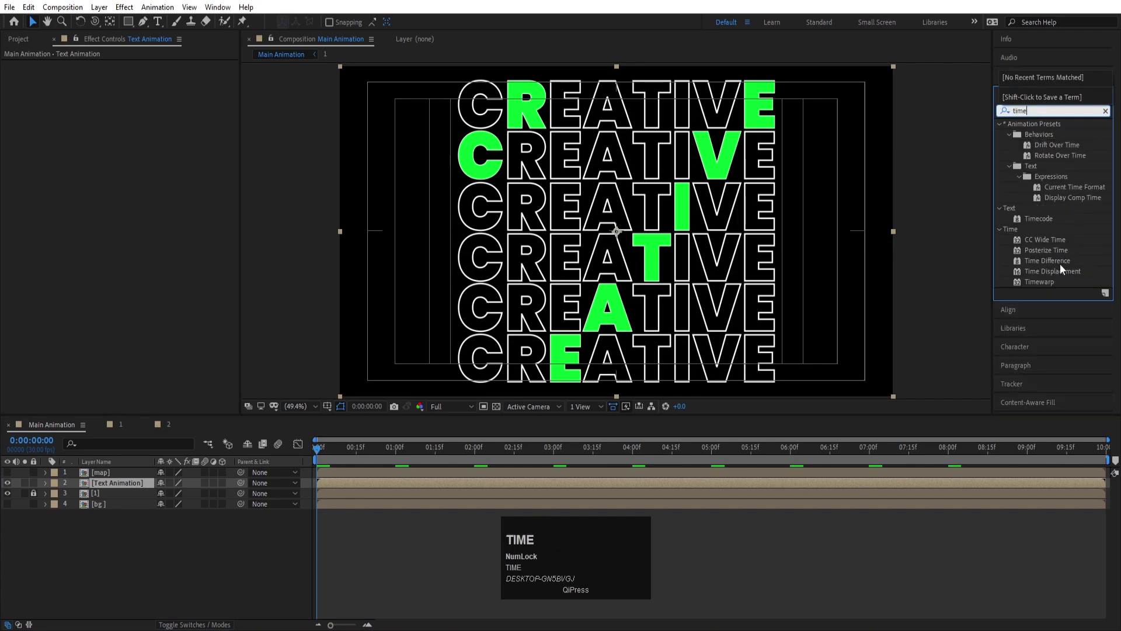
pyautogui.moveTo(1061, 274); pyautogui.dragTo(443, 410)
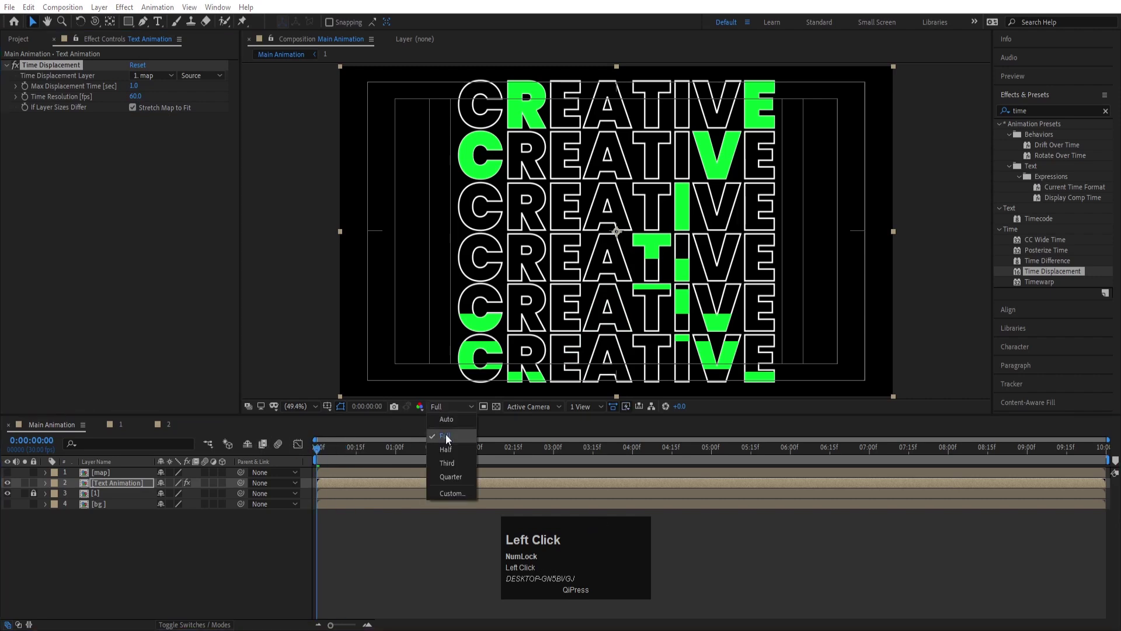
# - Preview the reveal, then open the map composition with its gradient
pyautogui.press('space')
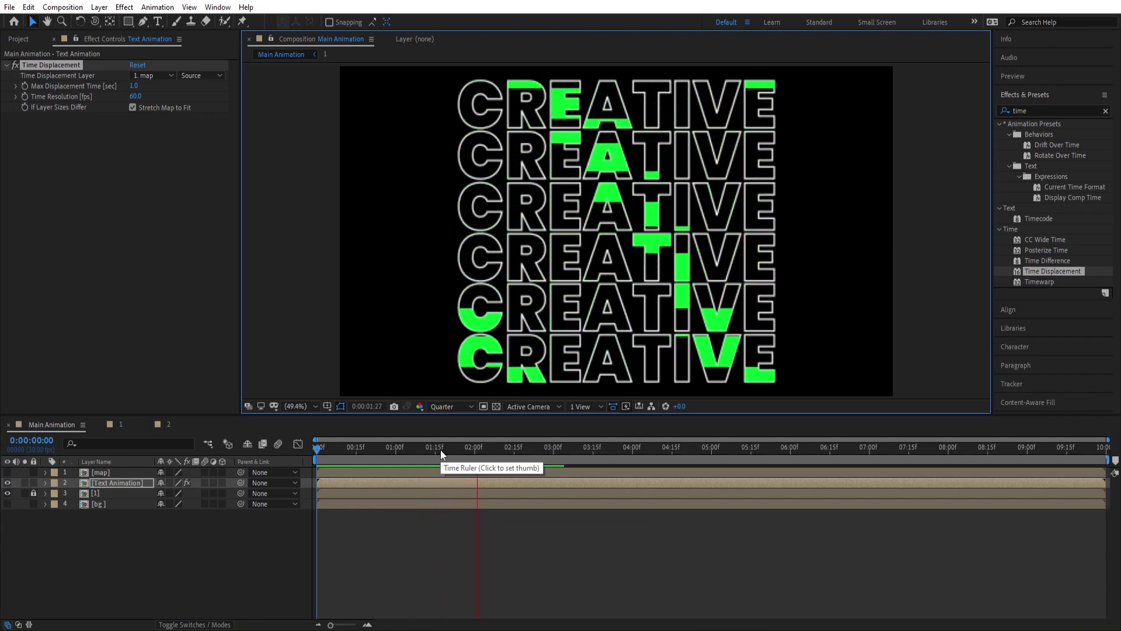
pyautogui.press('space')
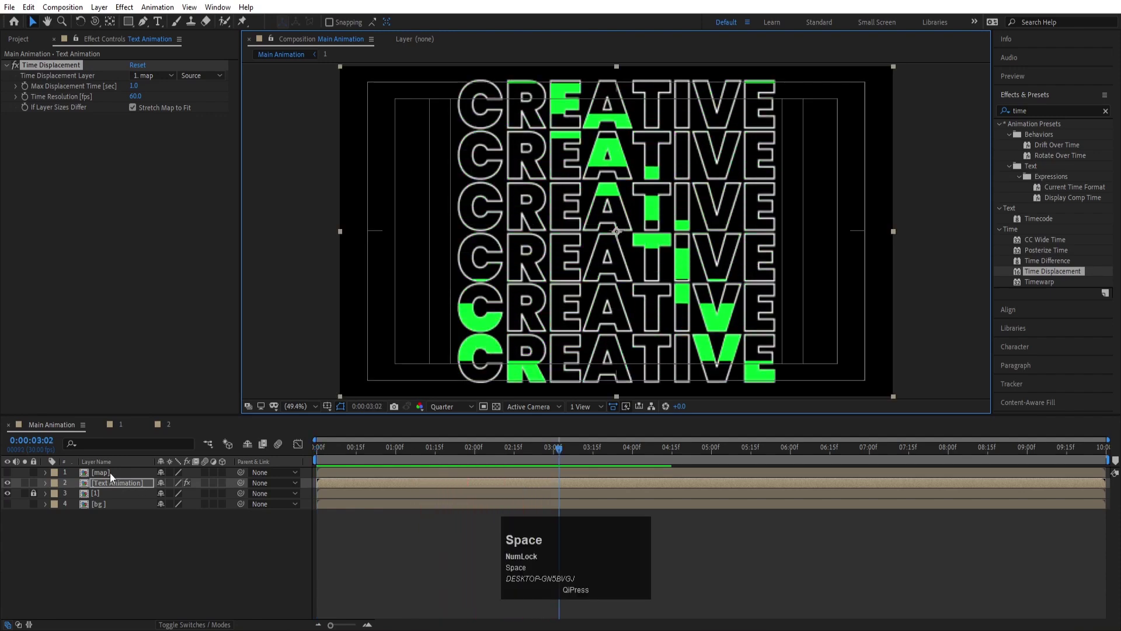
pyautogui.click(113, 477)
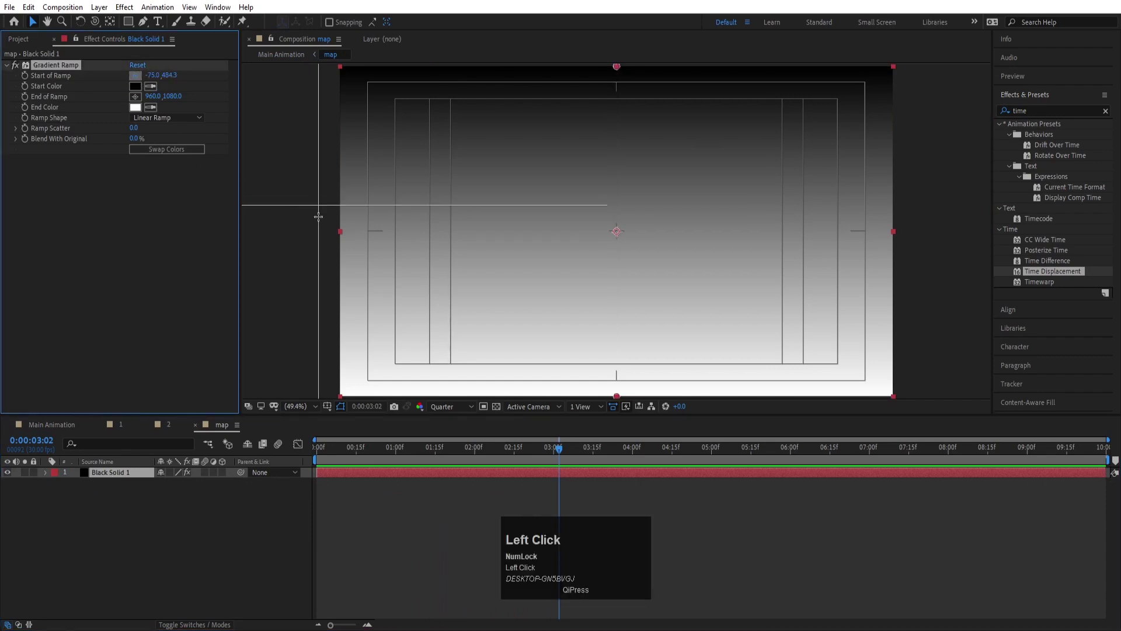
# - Move the gradient start to the left edge and preview the reveal in Main Animation
pyautogui.click(176, 136)
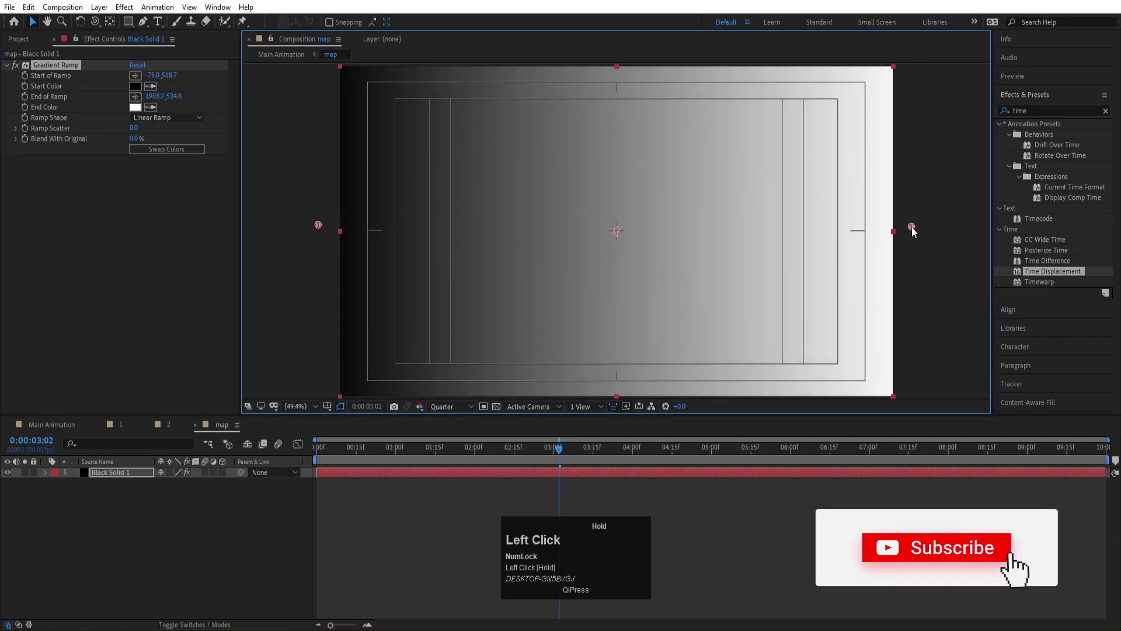
pyautogui.press('-')
pyautogui.moveTo(324, 233); pyautogui.dragTo(263, 448)
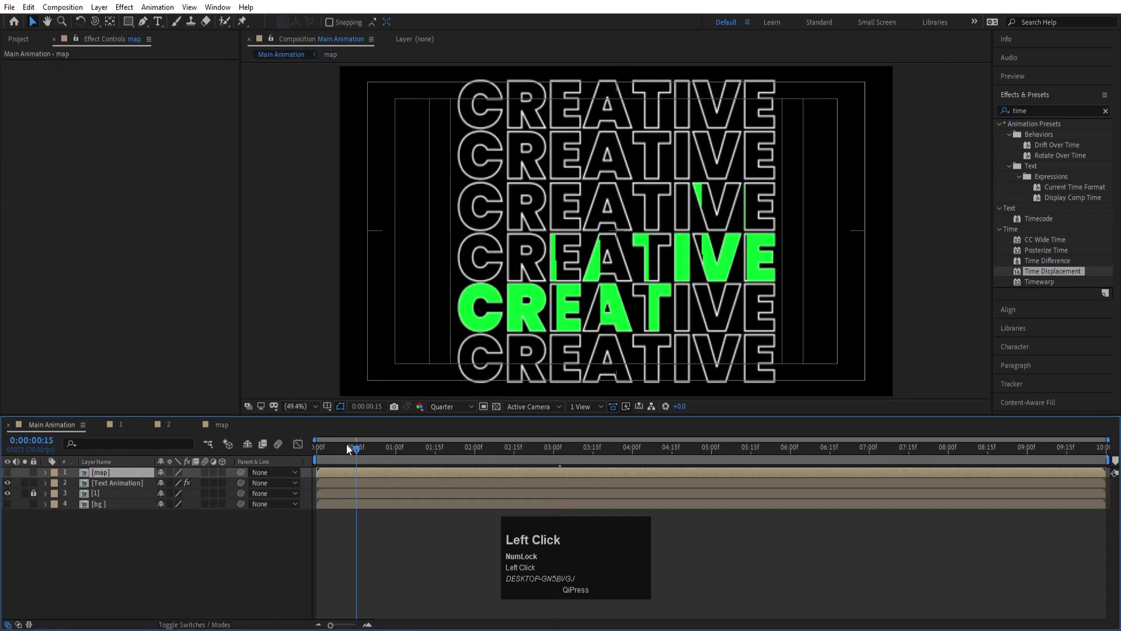
pyautogui.press('space')
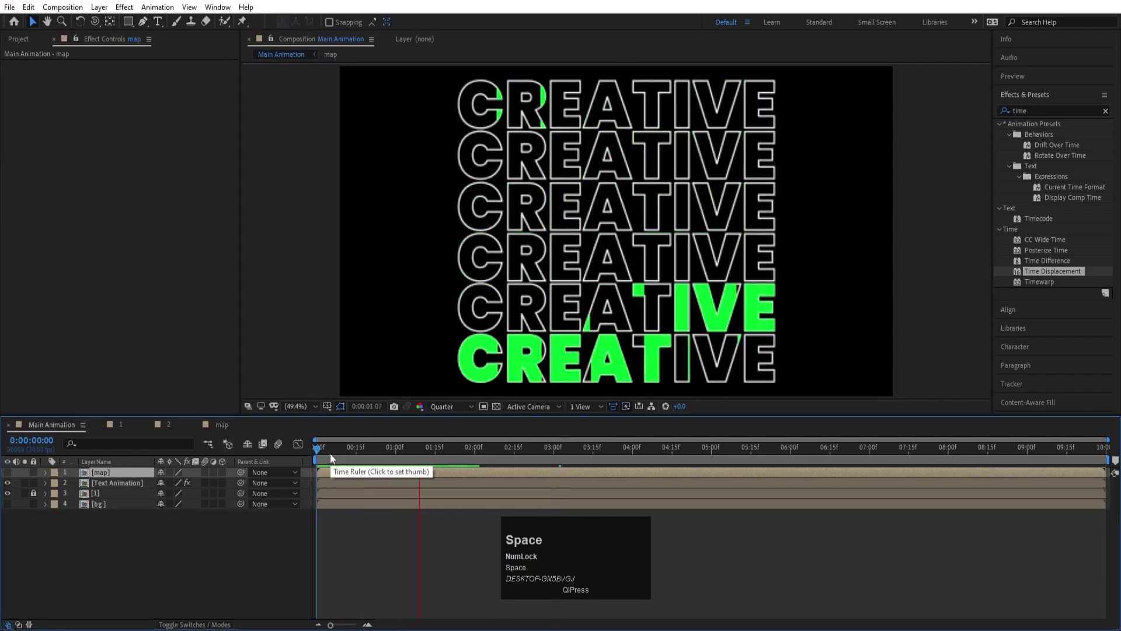
pyautogui.press('space')
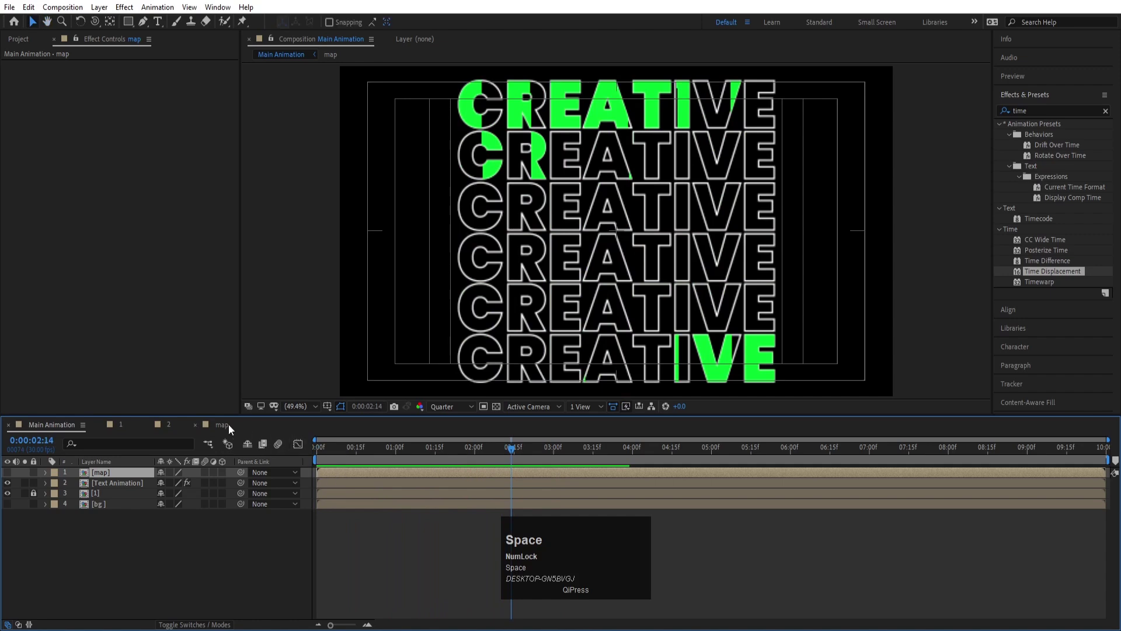
# - Make the ramp radial, reposition its start and end points, swap colours so white is at the centre
pyautogui.moveTo(232, 429); pyautogui.dragTo(293, 456)
pyautogui.moveTo(480, 240); pyautogui.dragTo(96, 436)
pyautogui.moveTo(268, 458); pyautogui.dragTo(292, 457)
pyautogui.press('space')
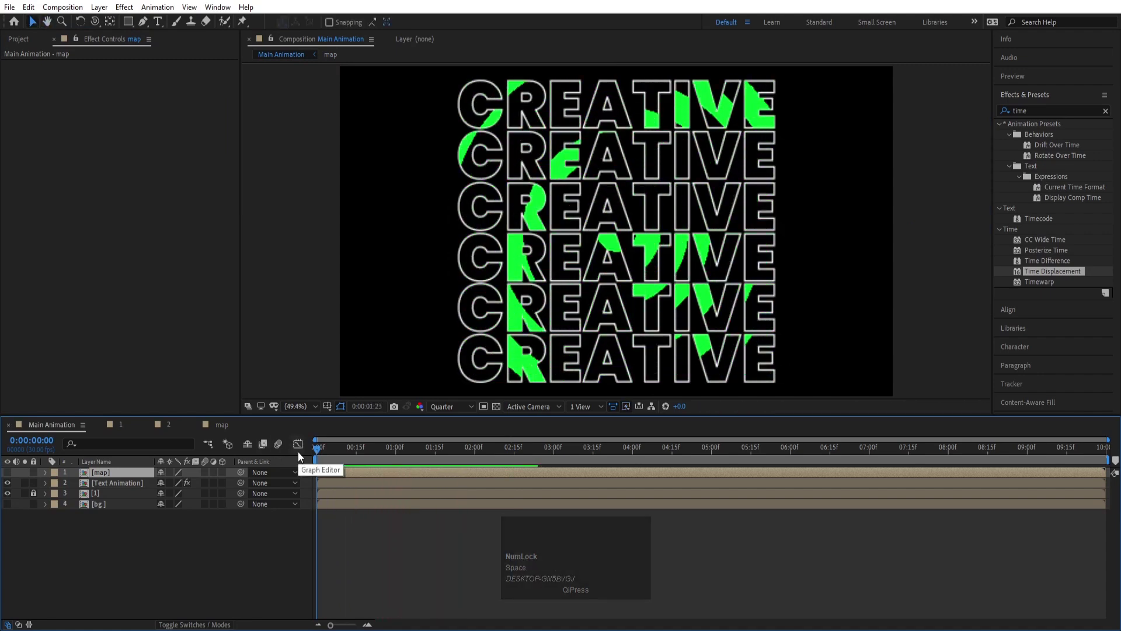
pyautogui.press('space')
pyautogui.click(215, 428)
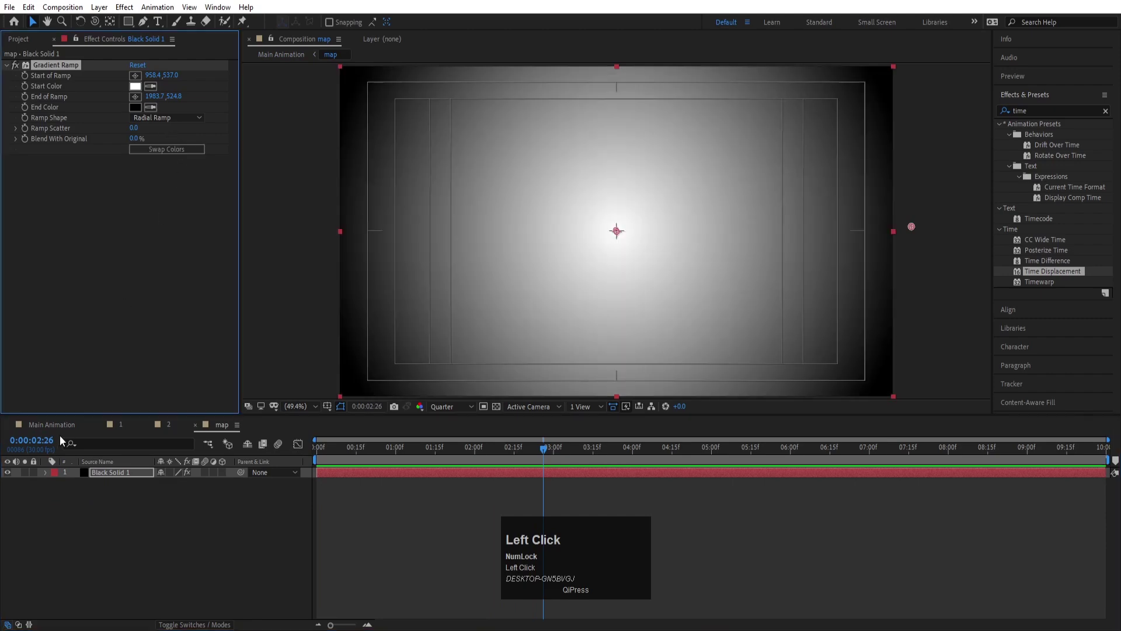
pyautogui.press('space')
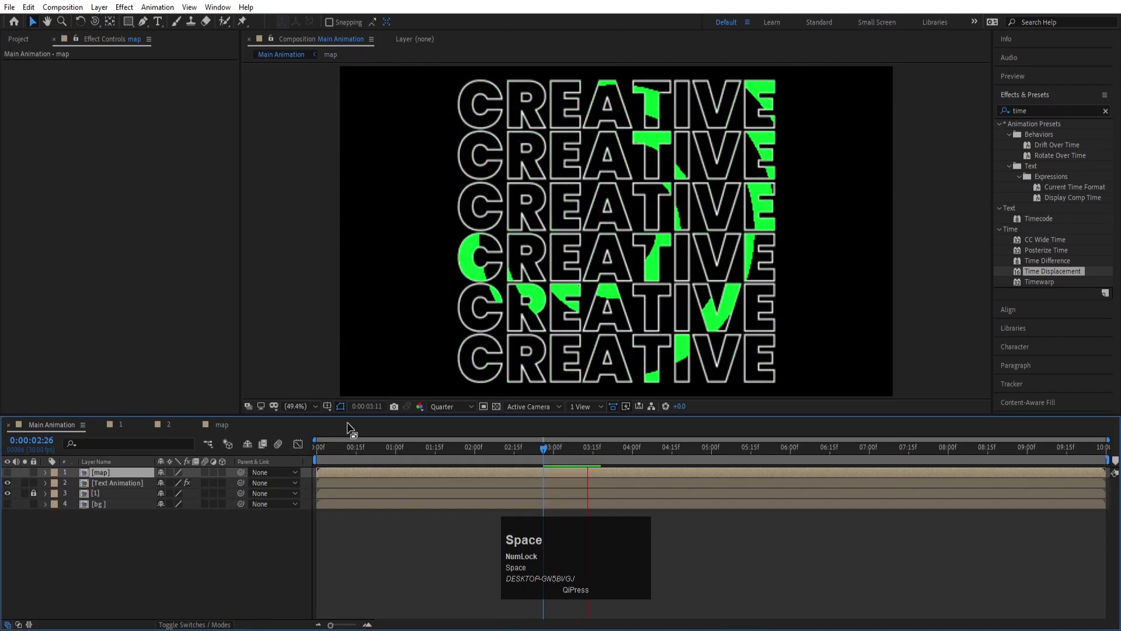
# - Add an adjustment layer above the gradient in the map comp and apply Mosaic to it
pyautogui.press('space')
pyautogui.click(227, 430)
pyautogui.rightClick(144, 540)
pyautogui.click(189, 403)
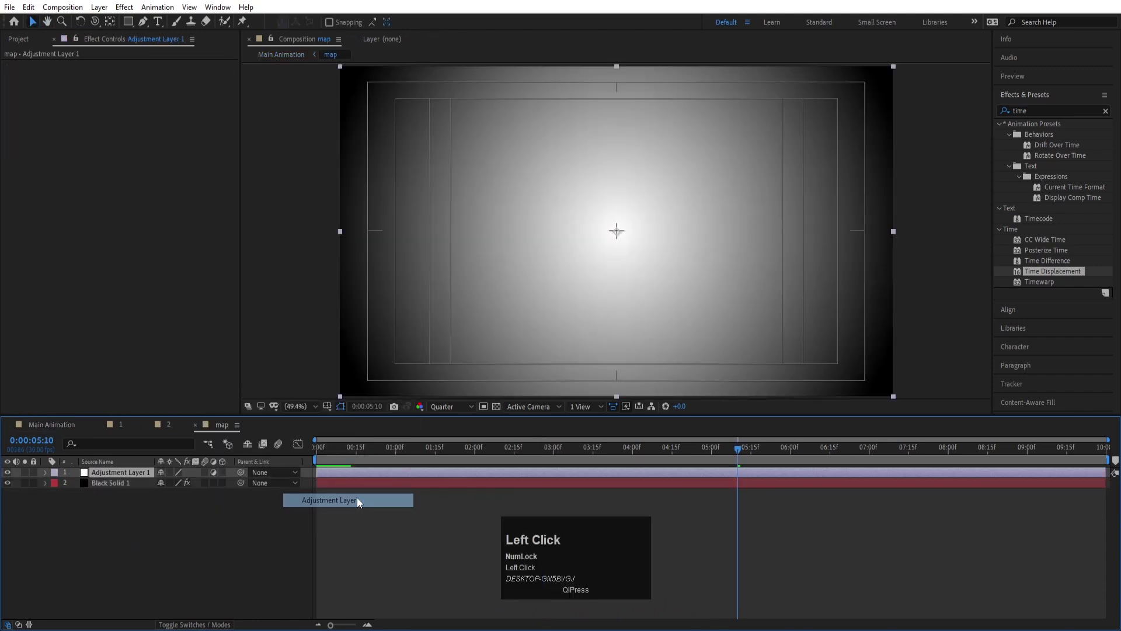
pyautogui.press('ctrl+a')
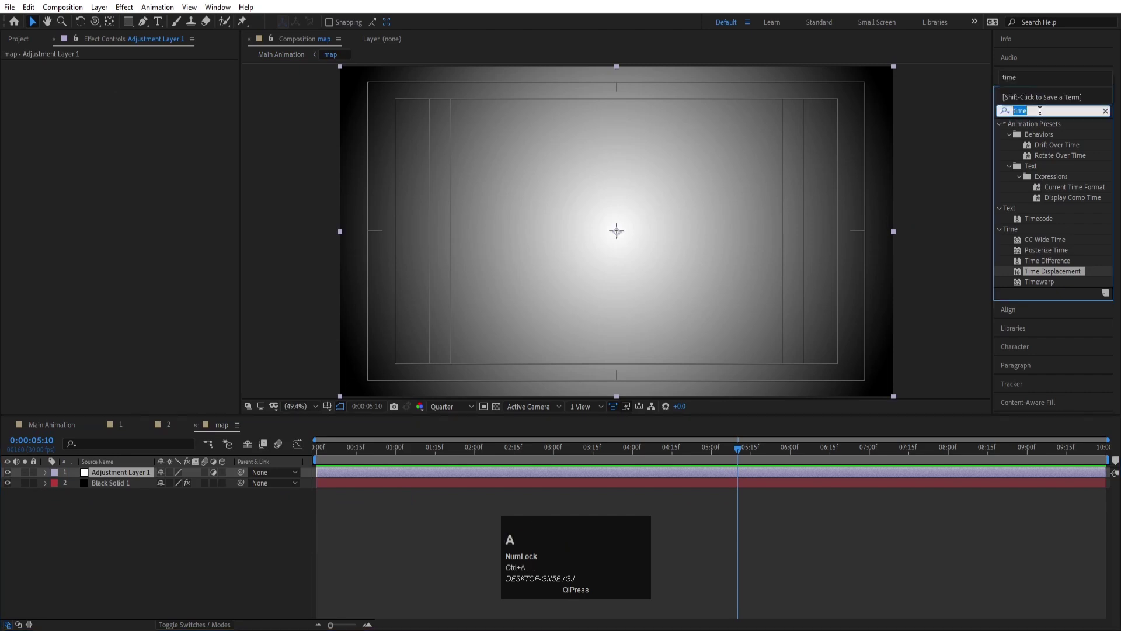
pyautogui.write('mos')
pyautogui.click(1043, 191)
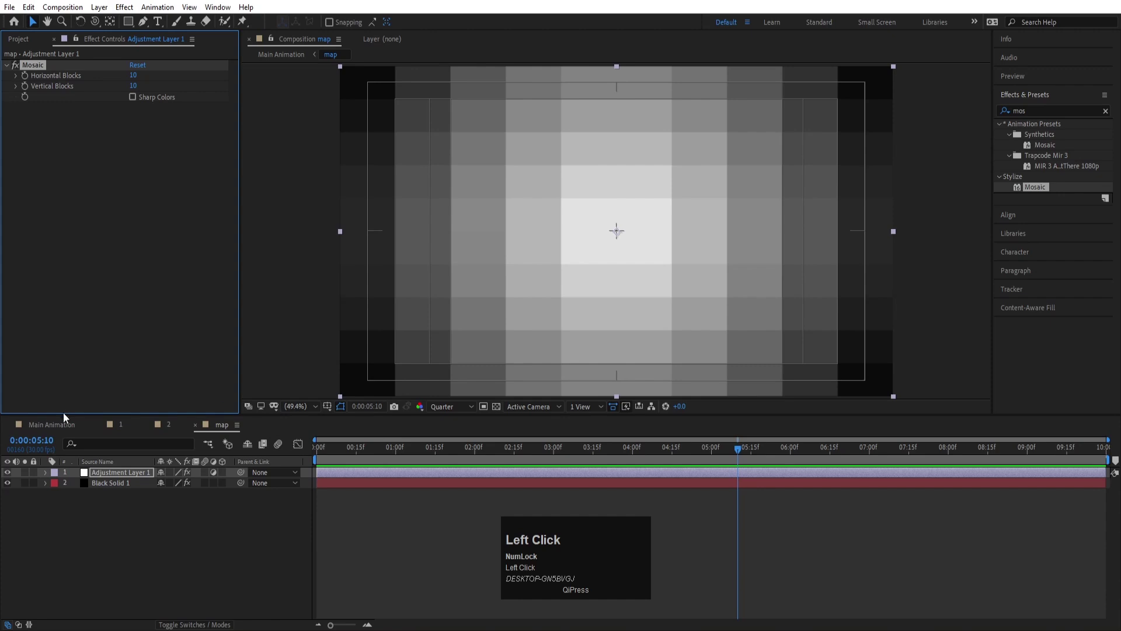
# - Preview the blocky green reveal in Main Animation and select the map and text layers together
pyautogui.click(62, 424)
pyautogui.moveTo(251, 455); pyautogui.dragTo(314, 462)
pyautogui.press('space')
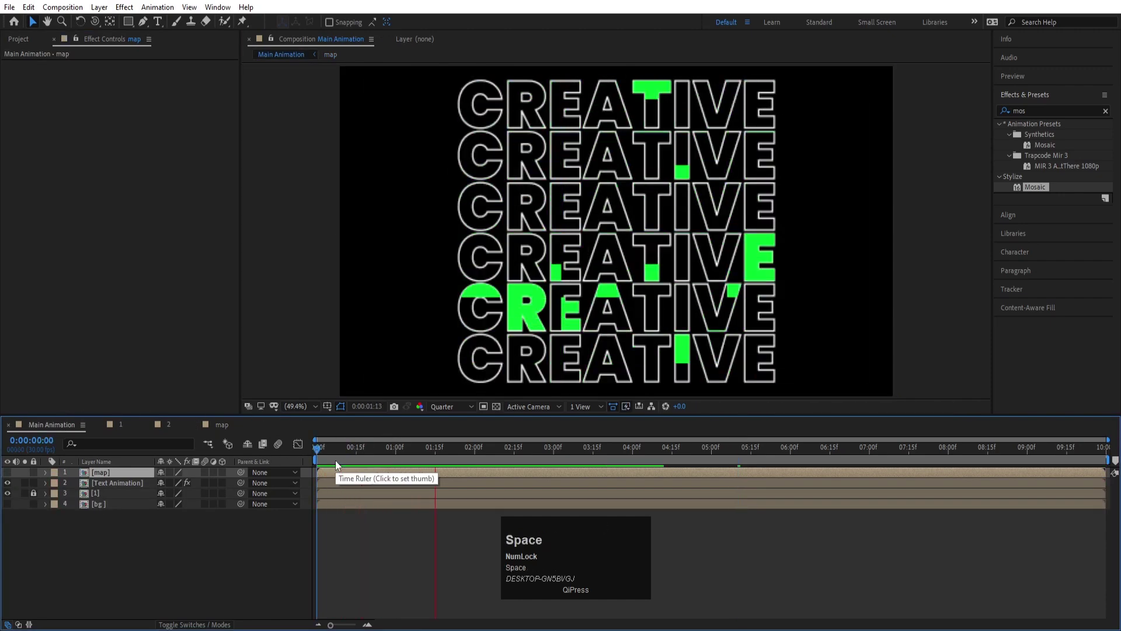
pyautogui.press('space')
pyautogui.click(232, 427)
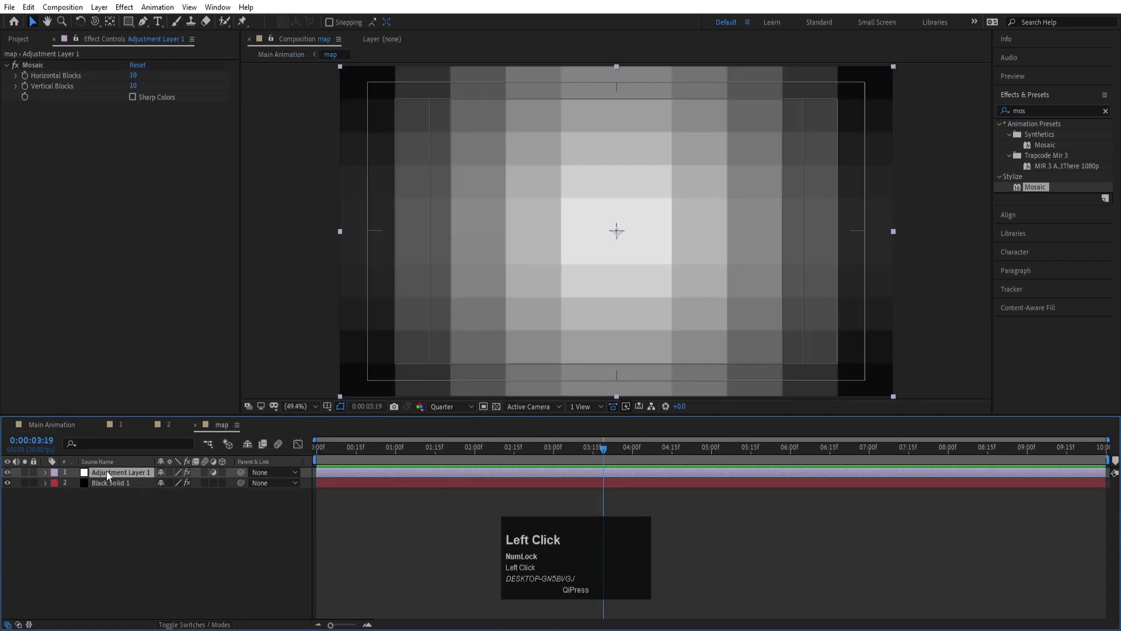
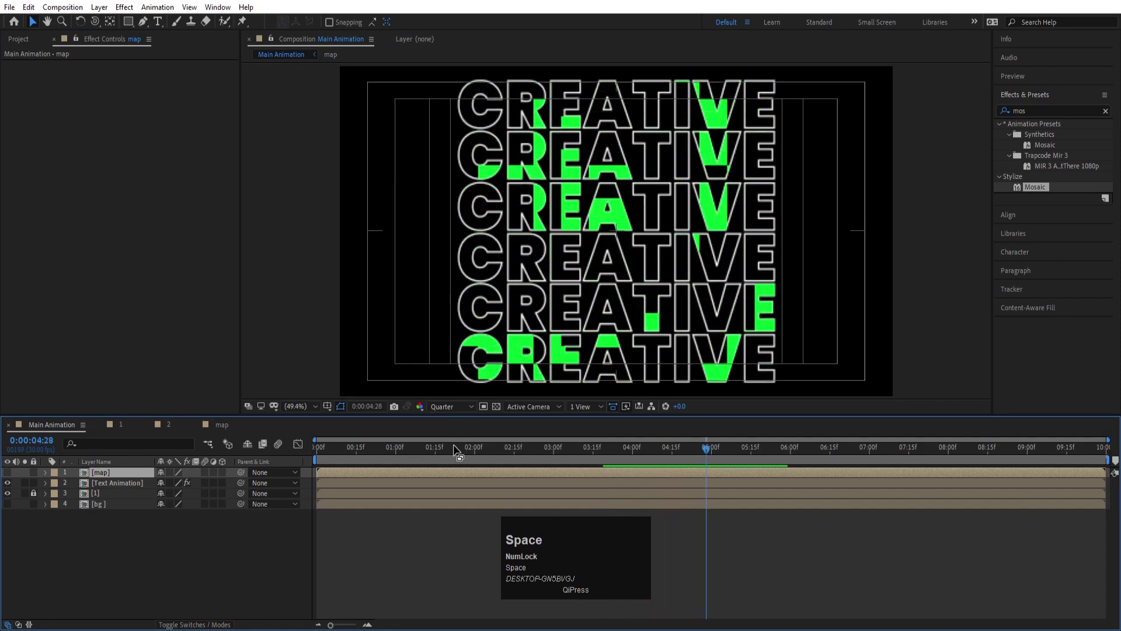
pyautogui.click(365, 452)
pyautogui.press('space')
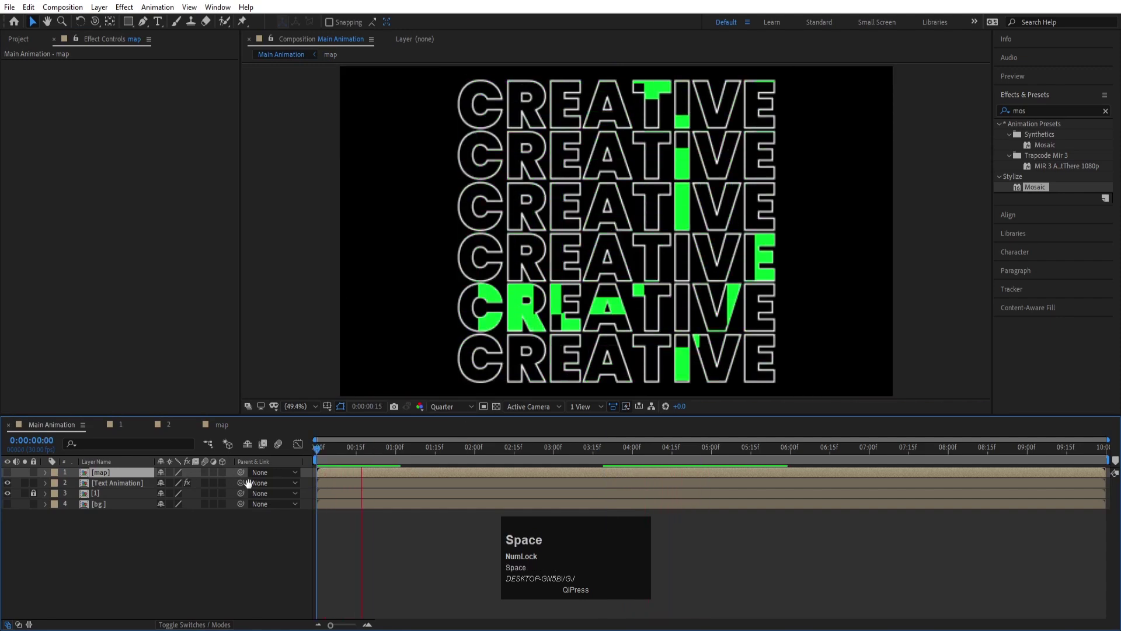
pyautogui.click(336, 453)
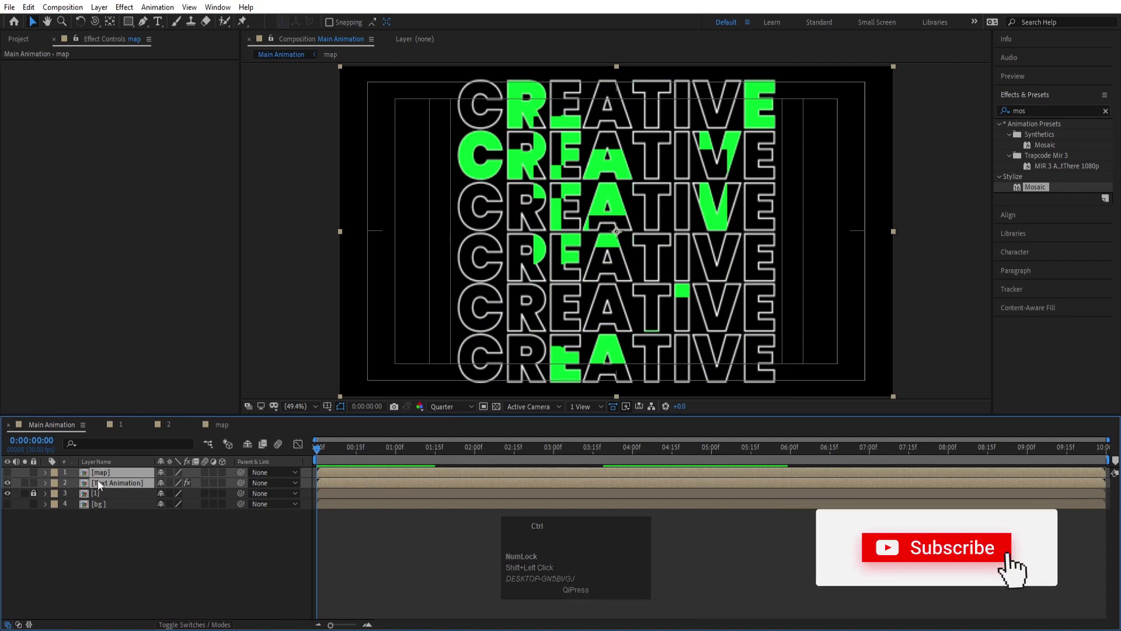
# - Pre-compose the selected map and Text Animation layers into a new Final text animation comp
pyautogui.press('ctrl+shift+c')
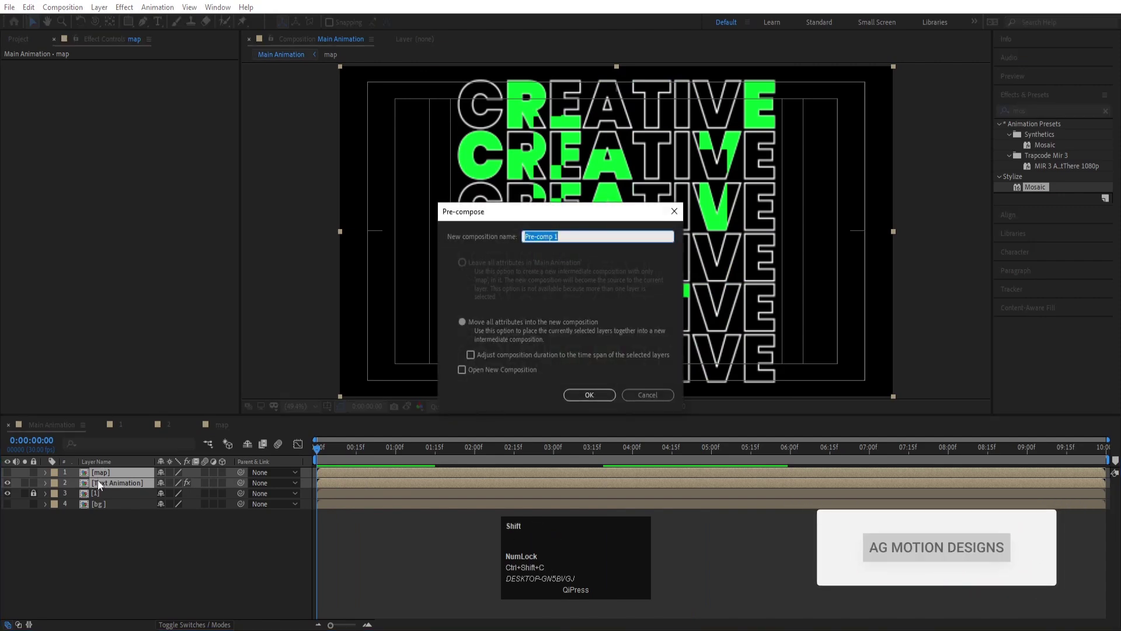
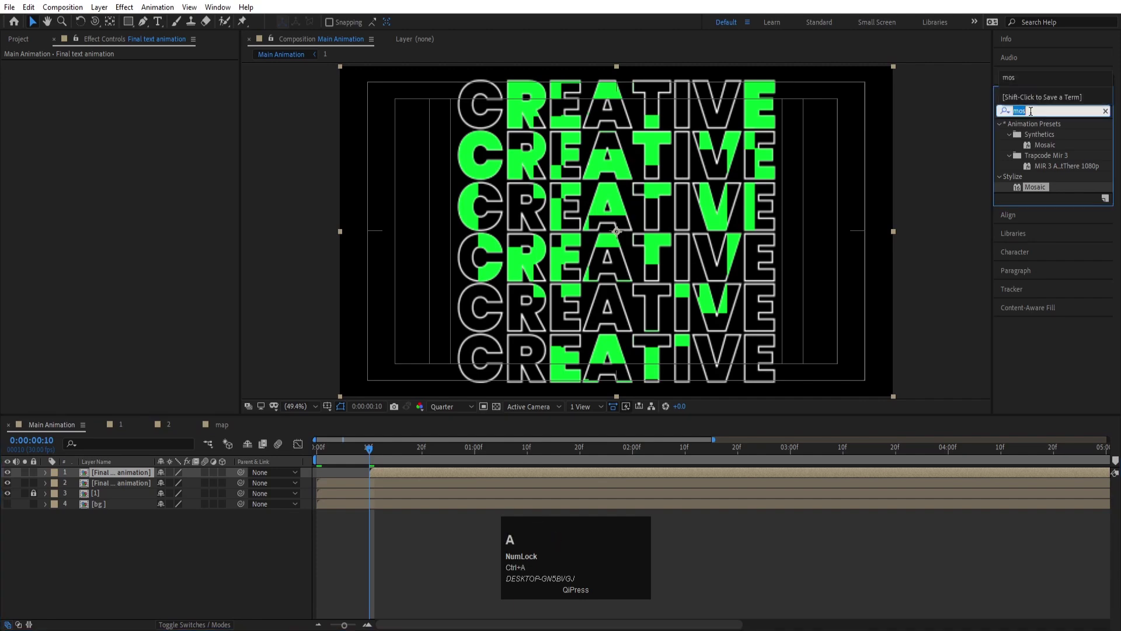
# - Apply a Fill effect to the delayed copy, trying purple then settling on a blue fill colour
pyautogui.write('fill')
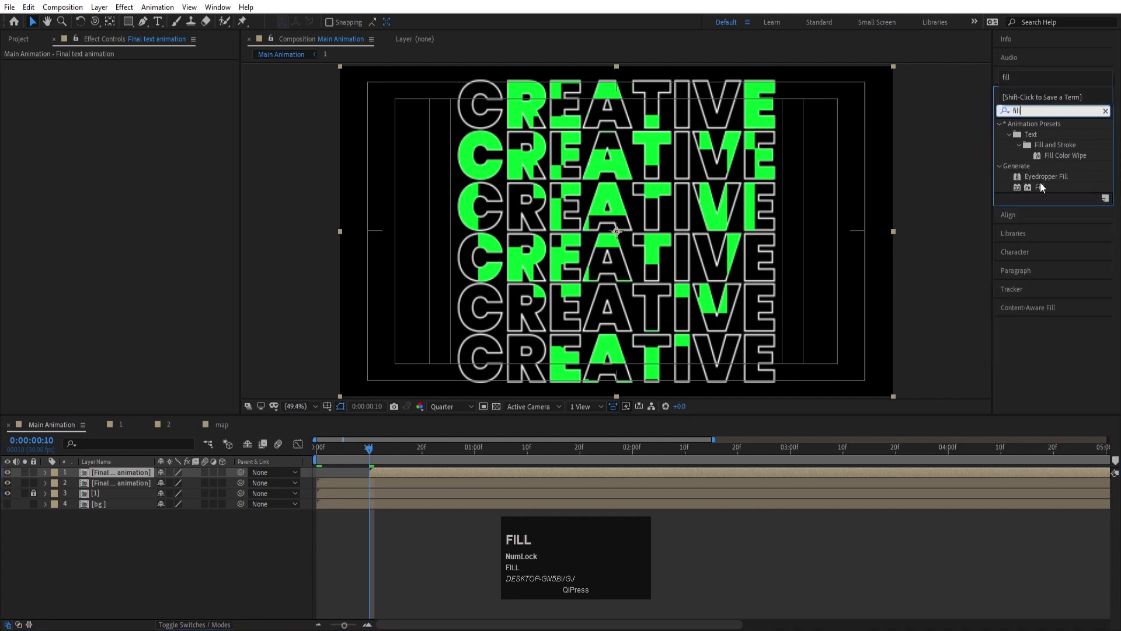
pyautogui.click(1044, 192)
pyautogui.press('space')
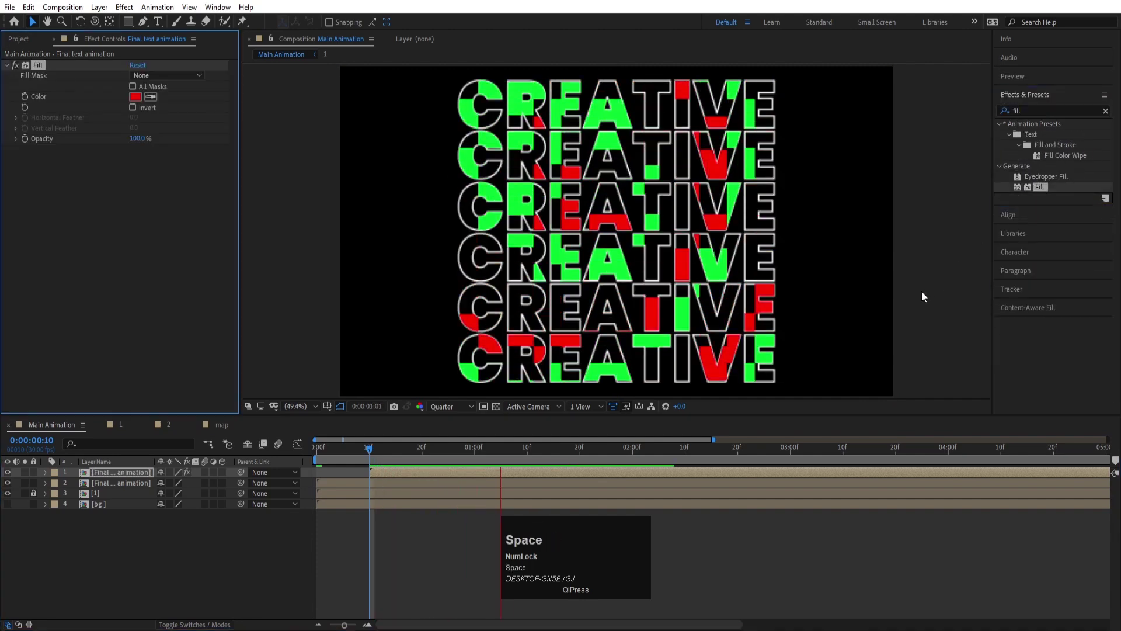
pyautogui.moveTo(138, 102); pyautogui.dragTo(437, 299)
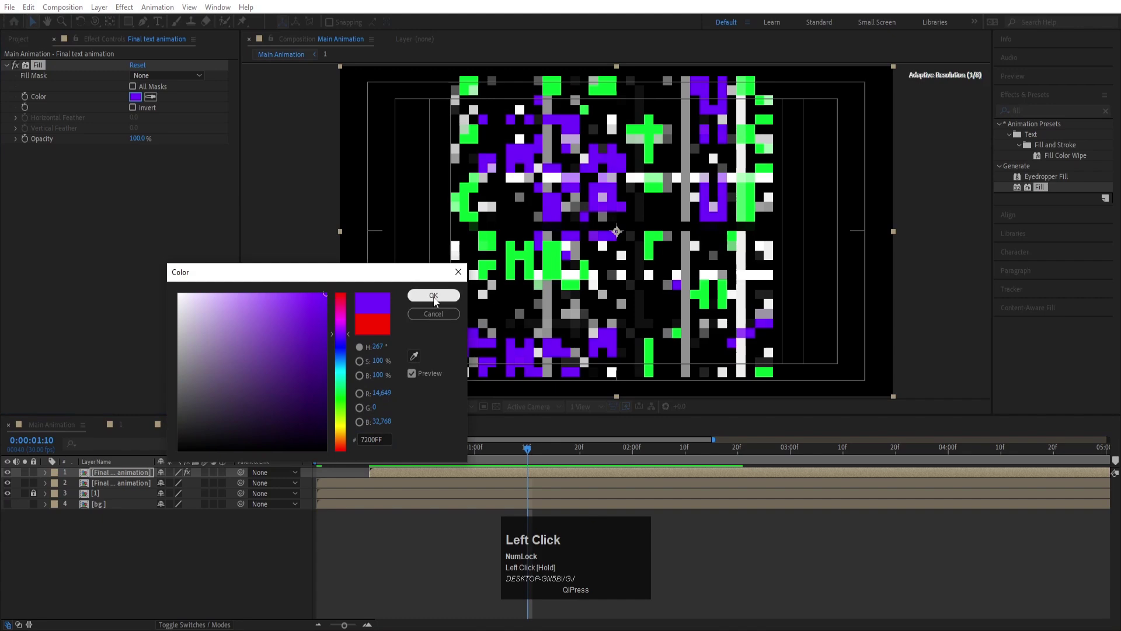
pyautogui.press('space')
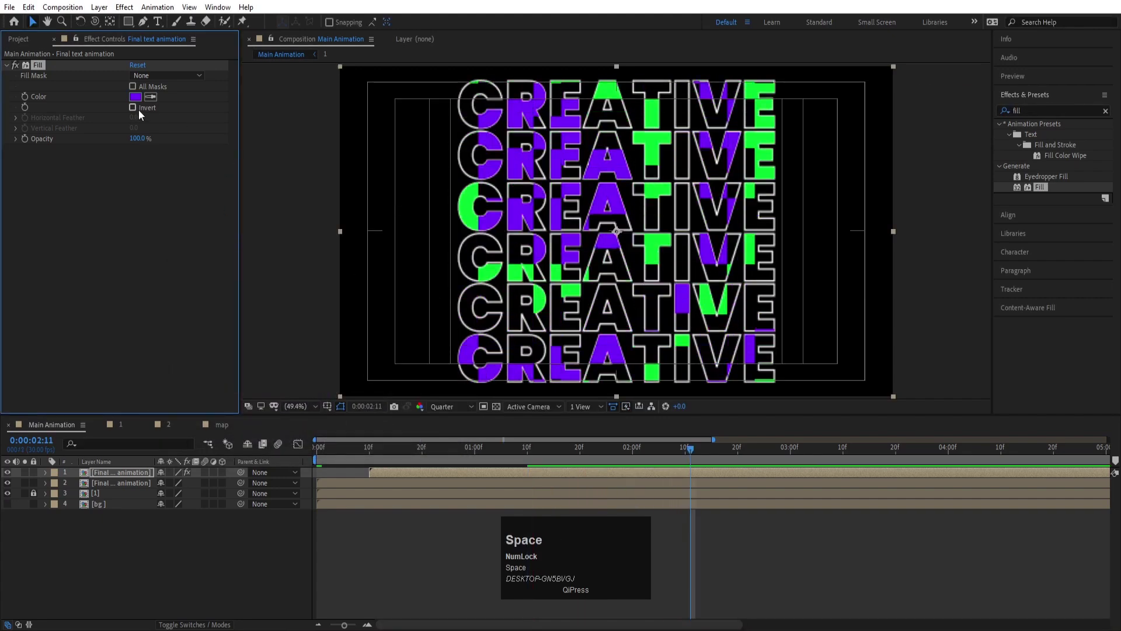
pyautogui.moveTo(141, 104); pyautogui.dragTo(425, 300)
pyautogui.press('space')
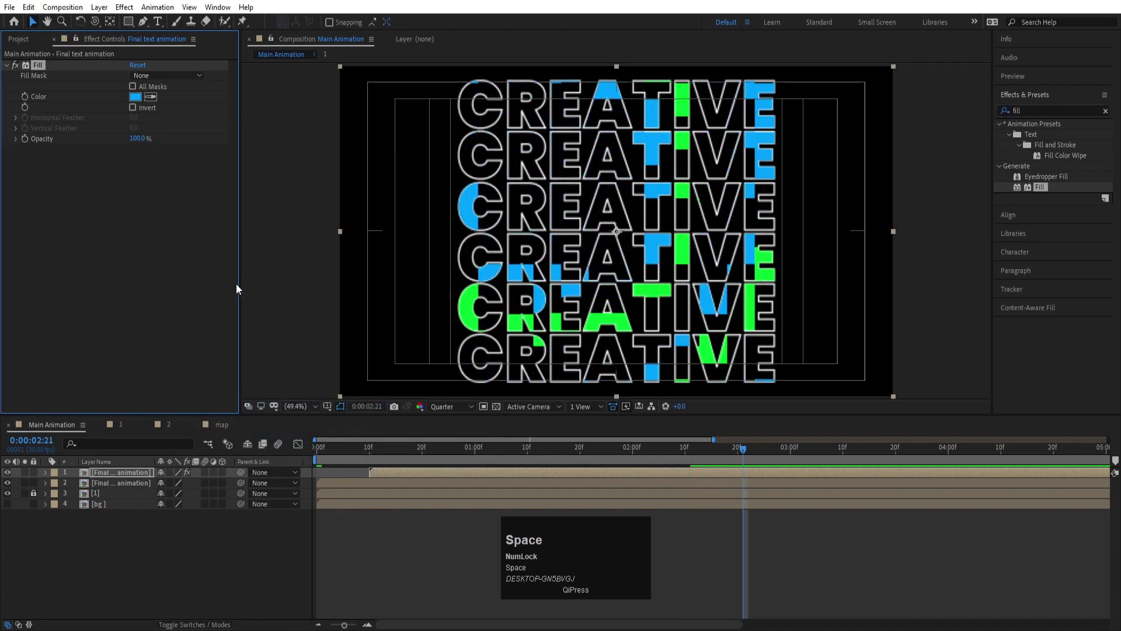
# - Duplicate the text animation layer into a third copy and stagger its start later in time
pyautogui.click(383, 477)
pyautogui.press('ctrl+d')
pyautogui.moveTo(383, 477); pyautogui.dragTo(433, 480)
pyautogui.press('space')
pyautogui.moveTo(348, 498); pyautogui.dragTo(373, 477)
pyautogui.press('=')
pyautogui.moveTo(340, 456); pyautogui.dragTo(431, 490)
pyautogui.press('[')
pyautogui.click(425, 450)
pyautogui.press('[')
pyautogui.click(373, 498)
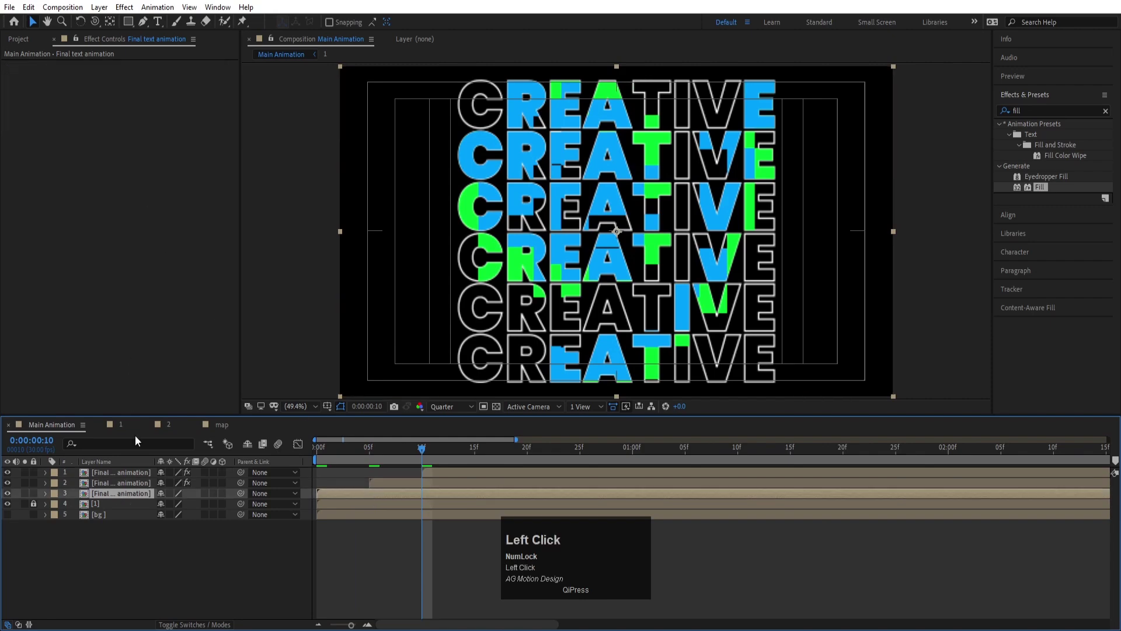
# - Add a second Fill and set the copies' letter colours to green and a deeper blue
pyautogui.click(1040, 190)
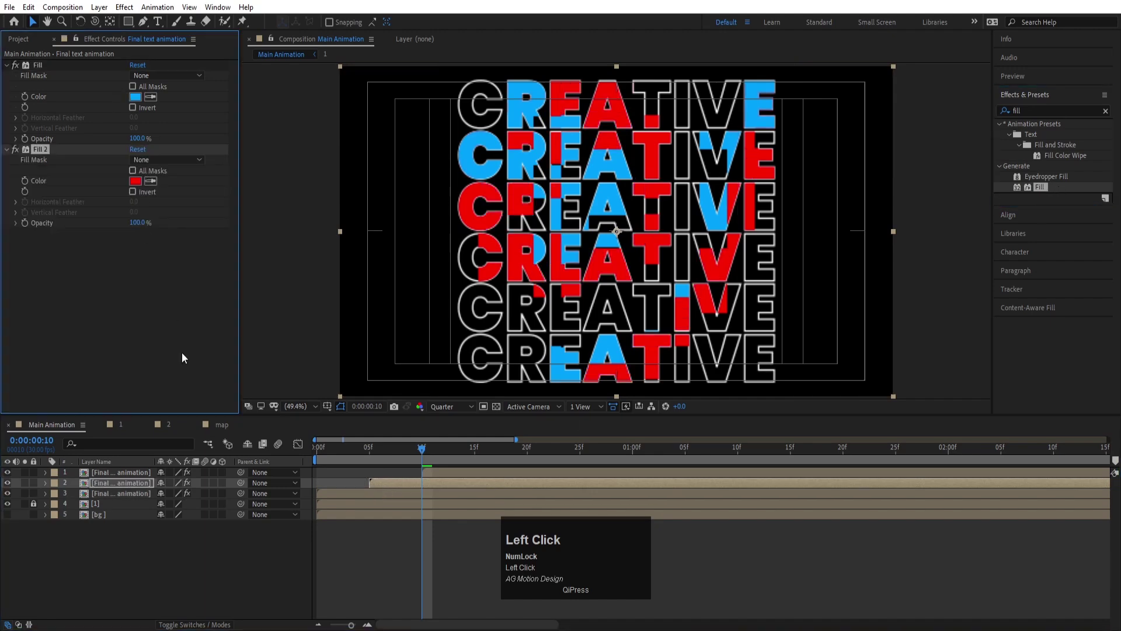
pyautogui.click(45, 154)
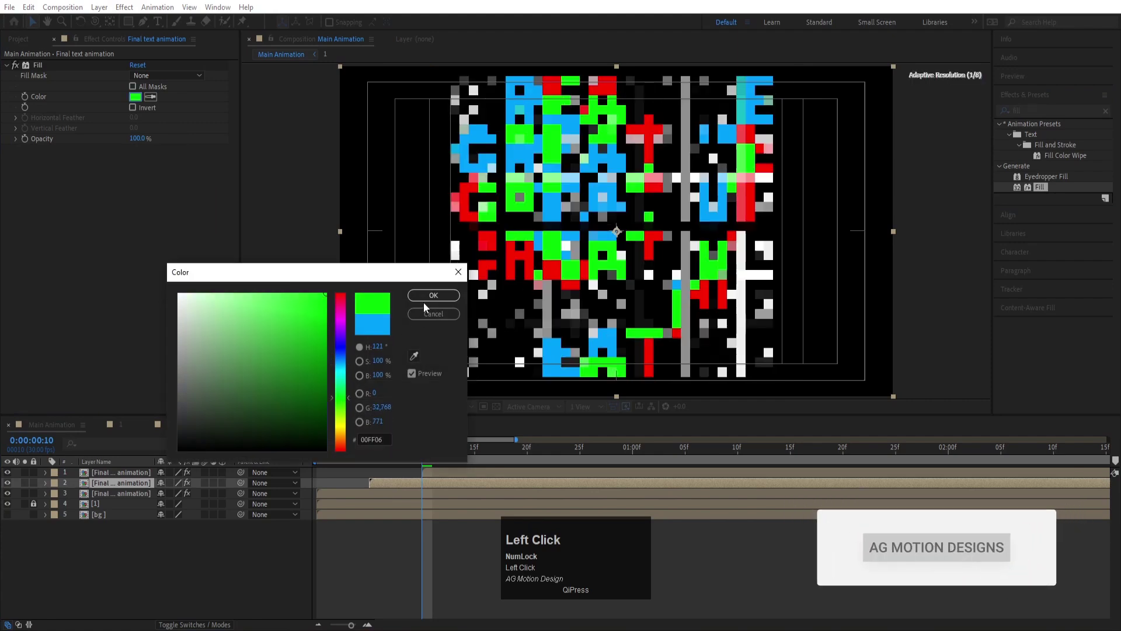
pyautogui.click(426, 303)
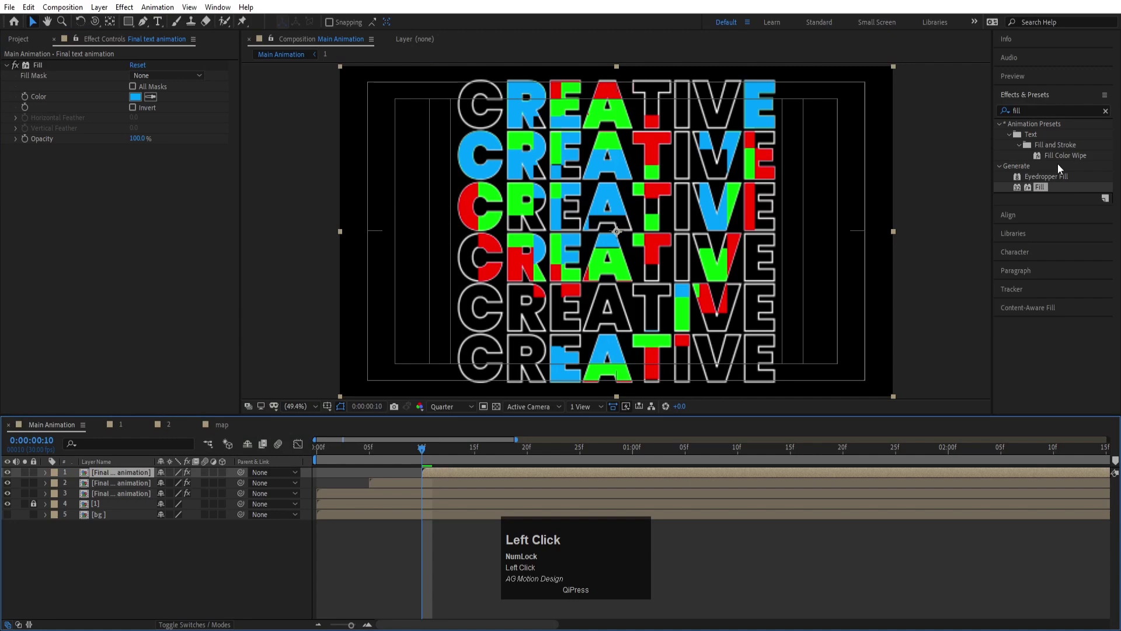
pyautogui.moveTo(134, 105); pyautogui.dragTo(425, 292)
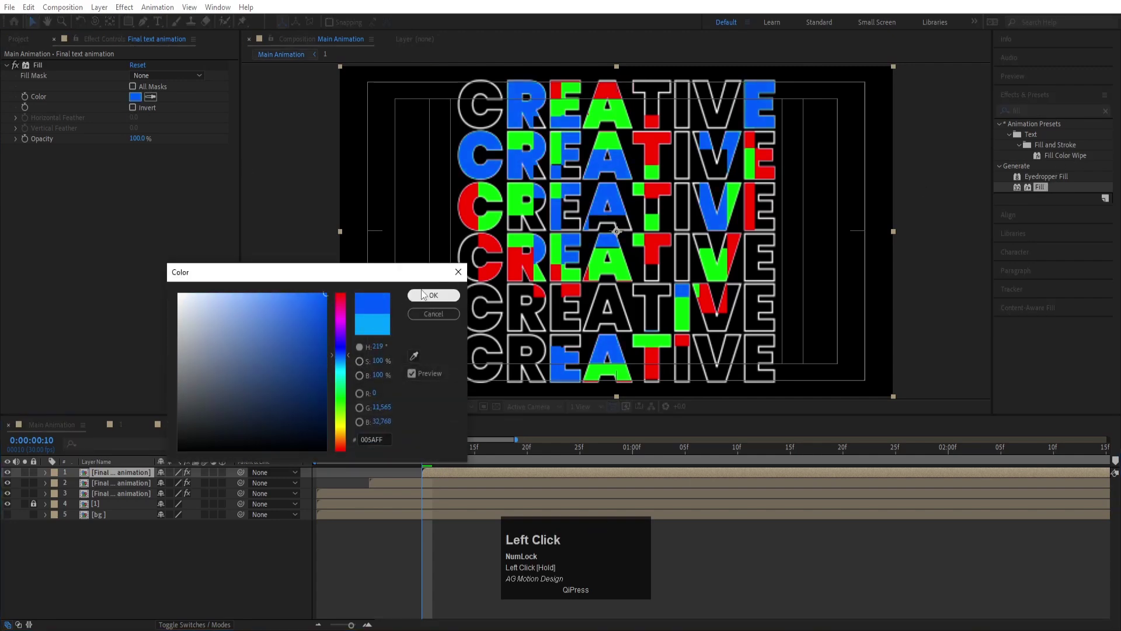
pyautogui.press('space')
# - Blend the three Final text animation copies together in Screen mode
pyautogui.click(99, 496)
pyautogui.press('F4')
pyautogui.click(183, 473)
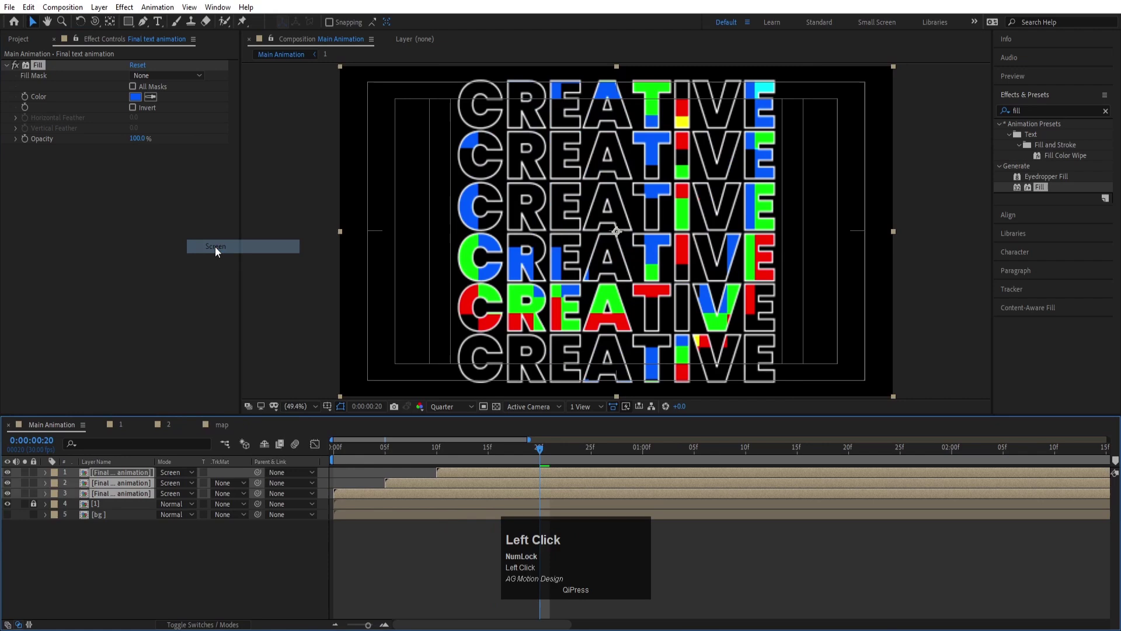
# - Make the particle layer visible and preview the colour-blended animation over black
pyautogui.press('space')
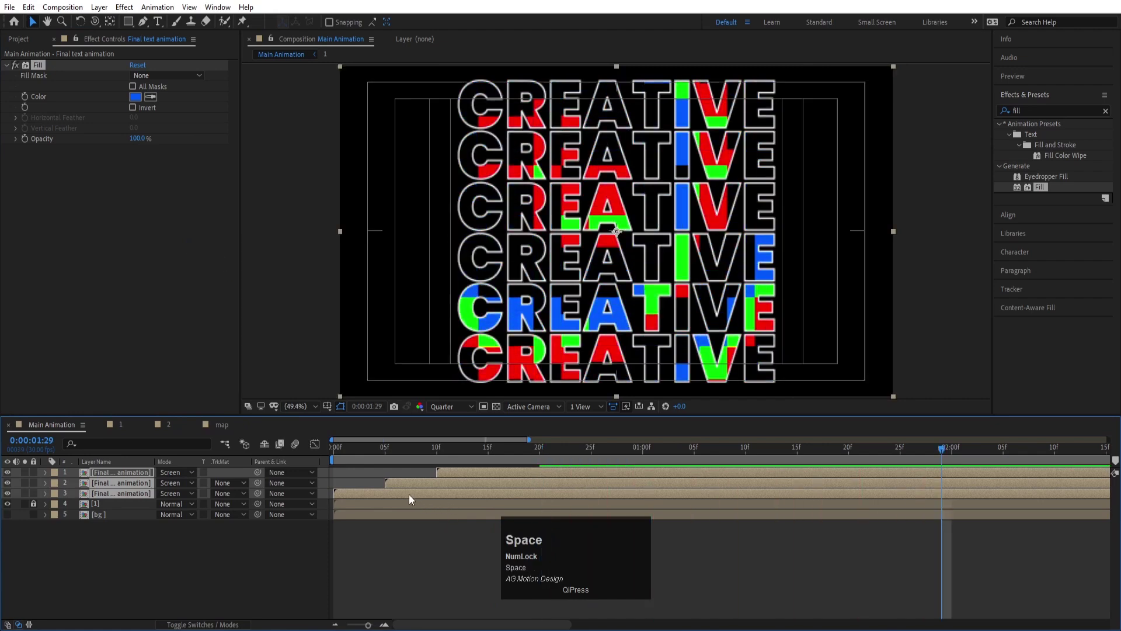
pyautogui.click(375, 450)
pyautogui.press('space')
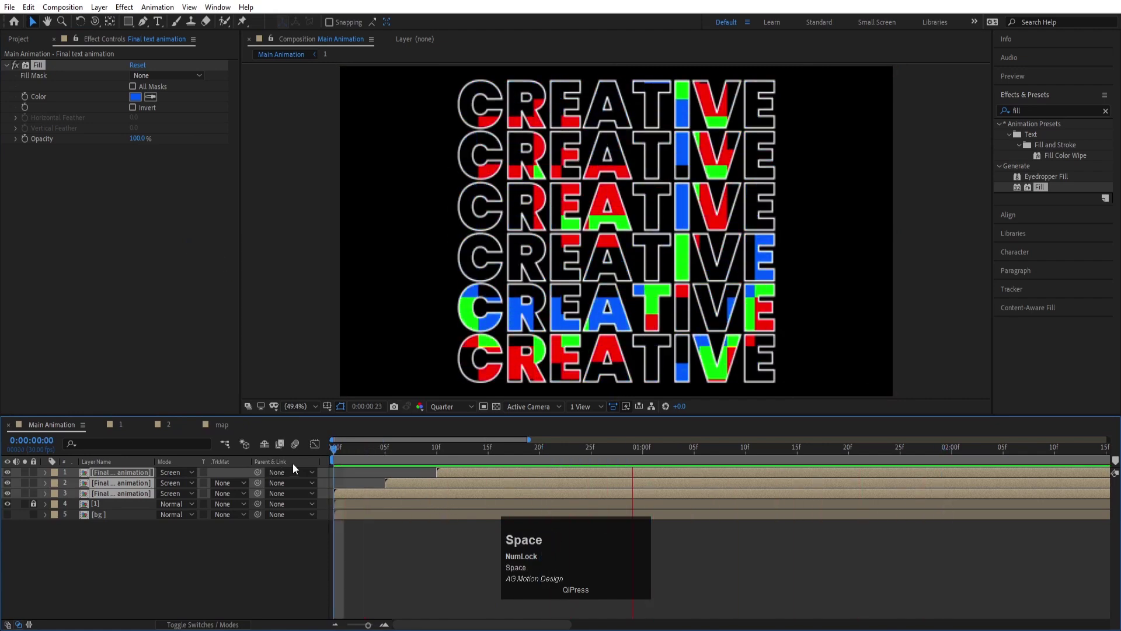
pyautogui.click(68, 559)
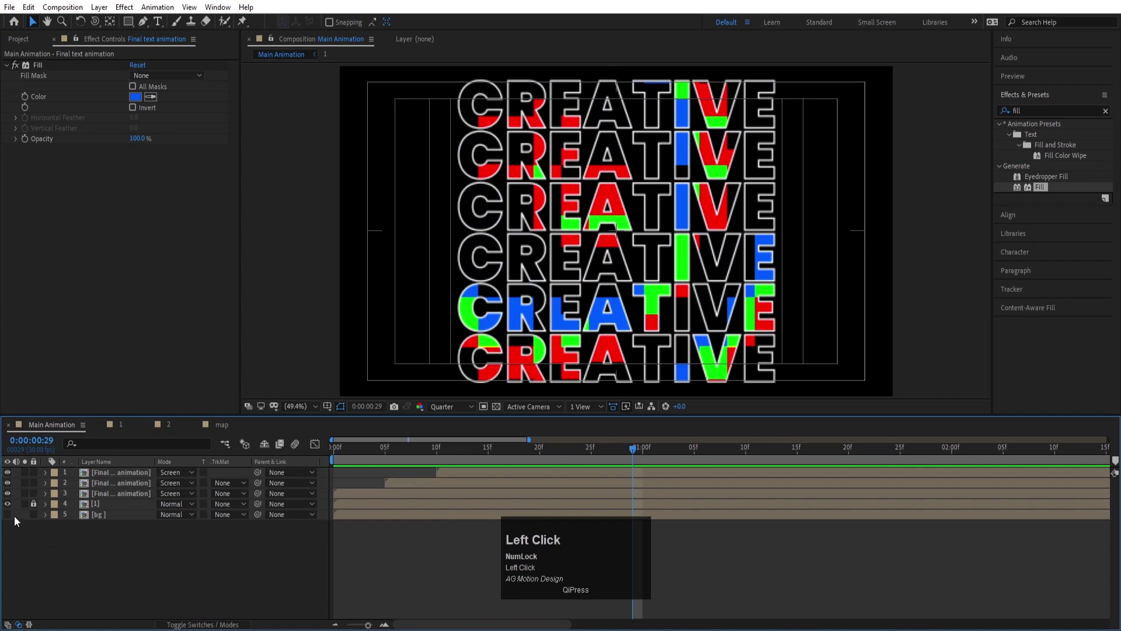
pyautogui.press('space')
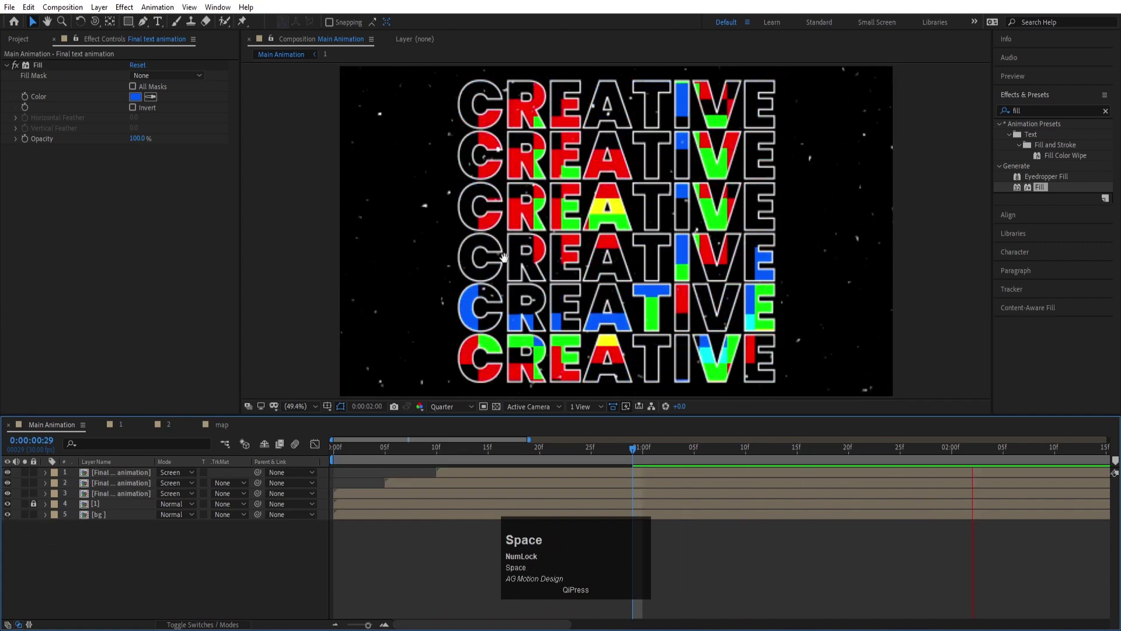
pyautogui.click(343, 455)
pyautogui.press('space')
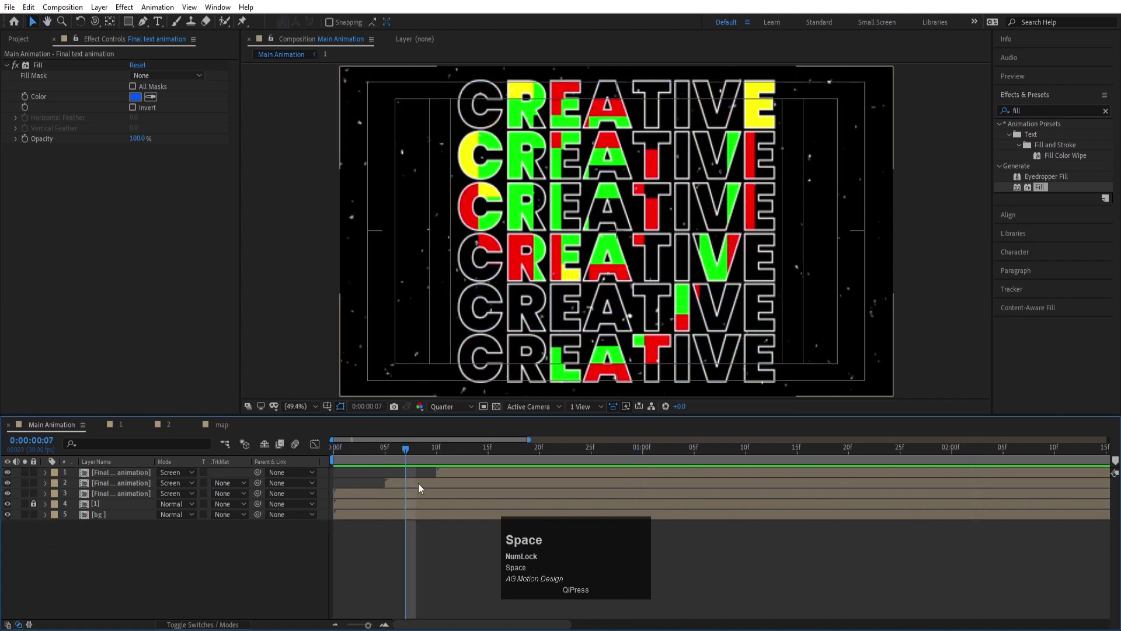
pyautogui.click(372, 455)
# - Delete the extra text animation copies, leaving one Normal-mode layer filled green
pyautogui.click(117, 470)
pyautogui.moveTo(182, 478); pyautogui.dragTo(422, 302)
pyautogui.click(343, 401)
pyautogui.press('space')
pyautogui.click(452, 404)
pyautogui.press('space')
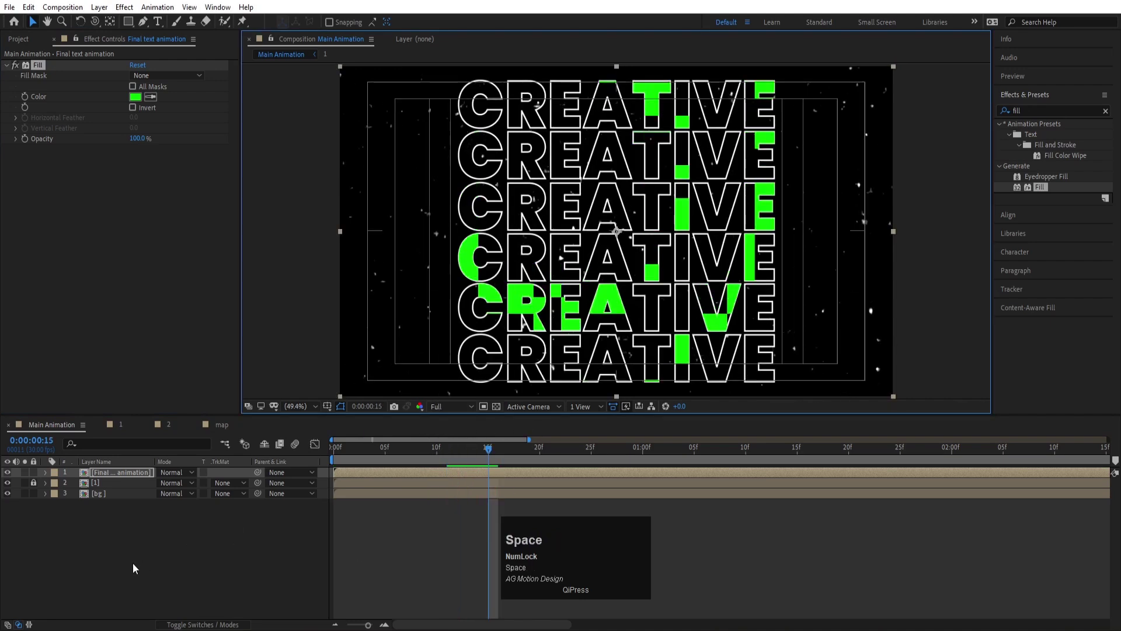
# - Add an adjustment layer and apply CC Lens at size 250 to bulge the CREATIVE rows
pyautogui.click(134, 568)
pyautogui.rightClick(135, 568)
pyautogui.click(165, 432)
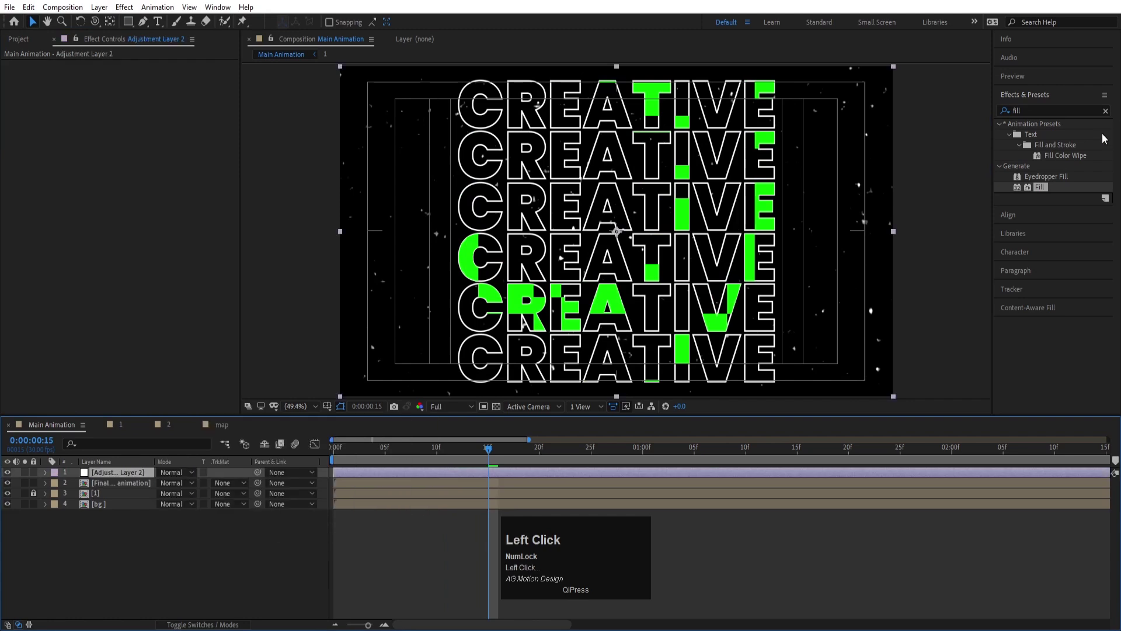
pyautogui.press('ctrl+a')
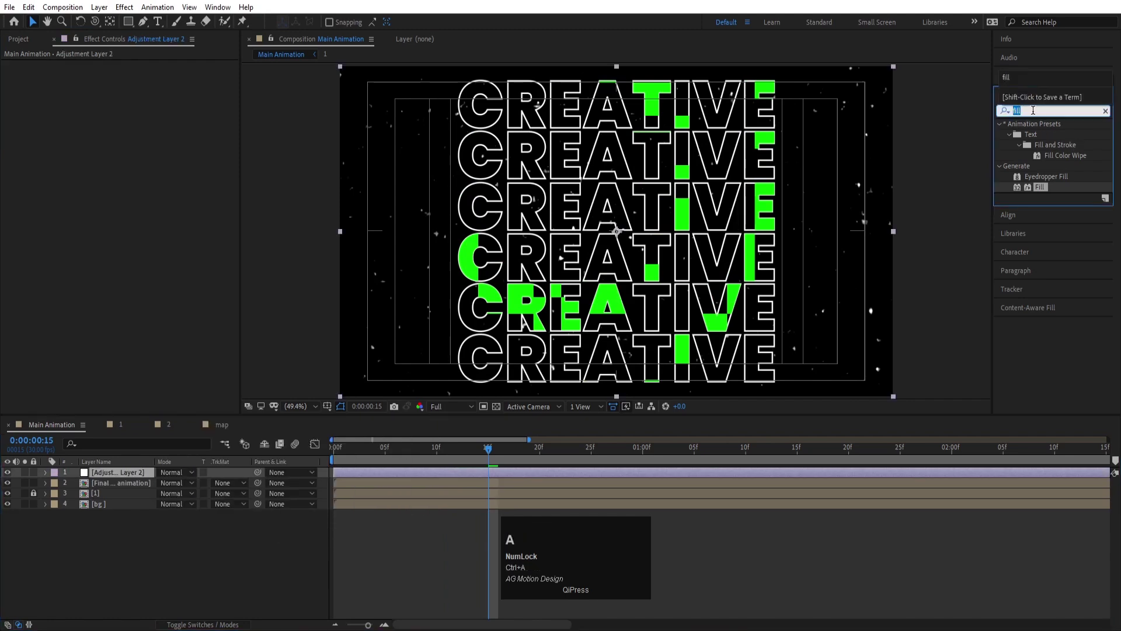
pyautogui.write('cc')
pyautogui.press('space')
pyautogui.write('le')
pyautogui.moveTo(1042, 142); pyautogui.dragTo(218, 91)
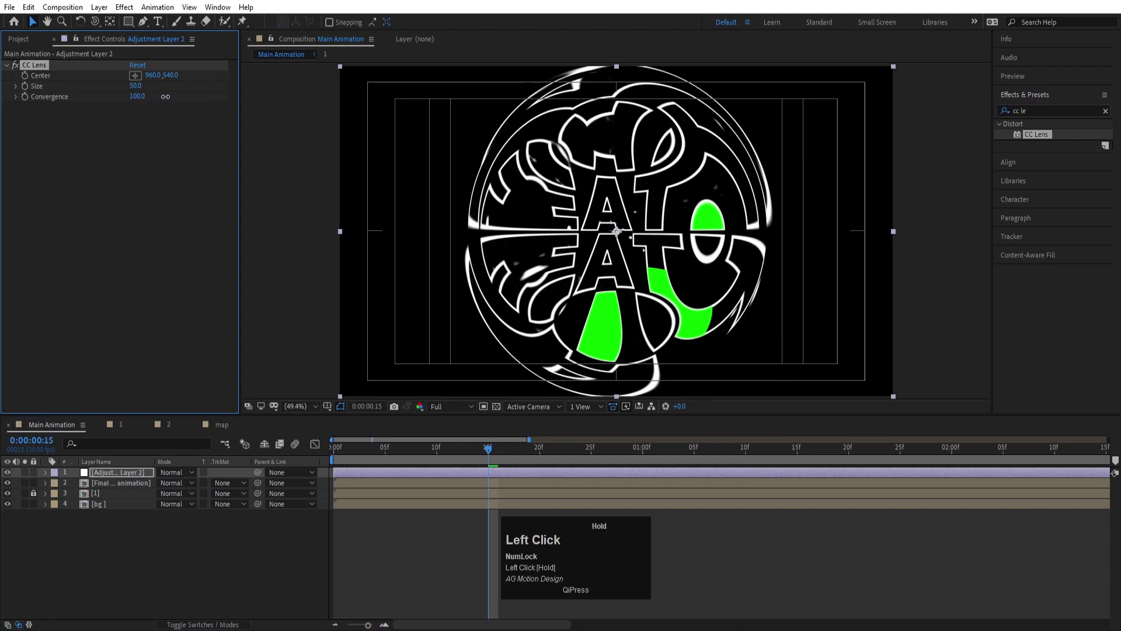
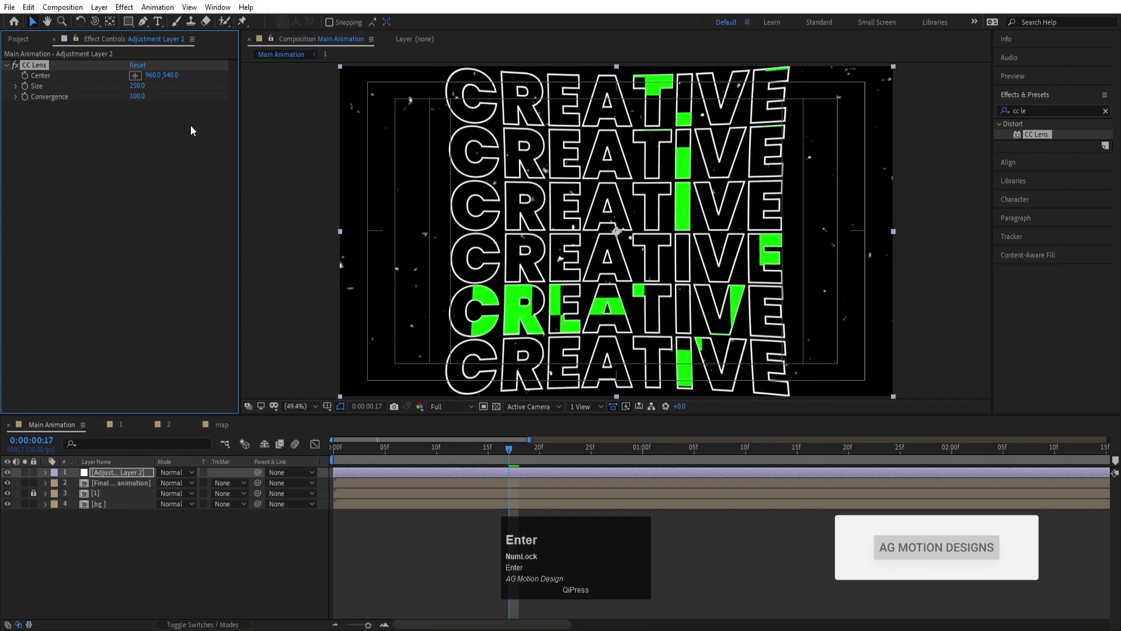
# - Preview the lens-bulged animation and add a second empty adjustment layer
pyautogui.click(350, 449)
pyautogui.press('space')
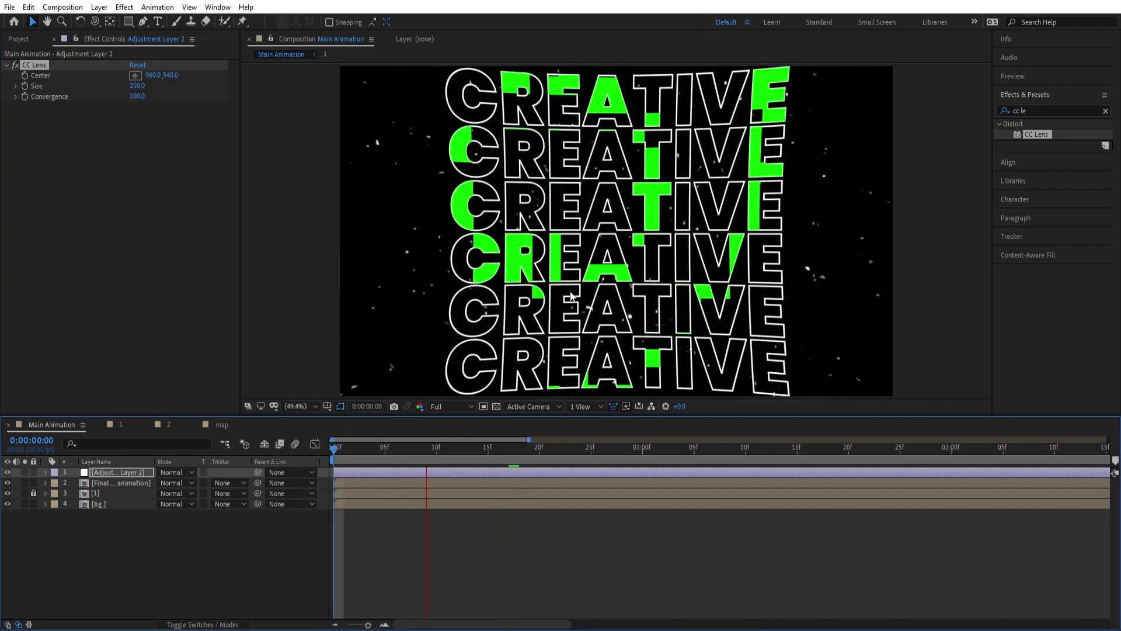
pyautogui.press('space')
pyautogui.click(202, 525)
pyautogui.rightClick(185, 544)
pyautogui.click(213, 407)
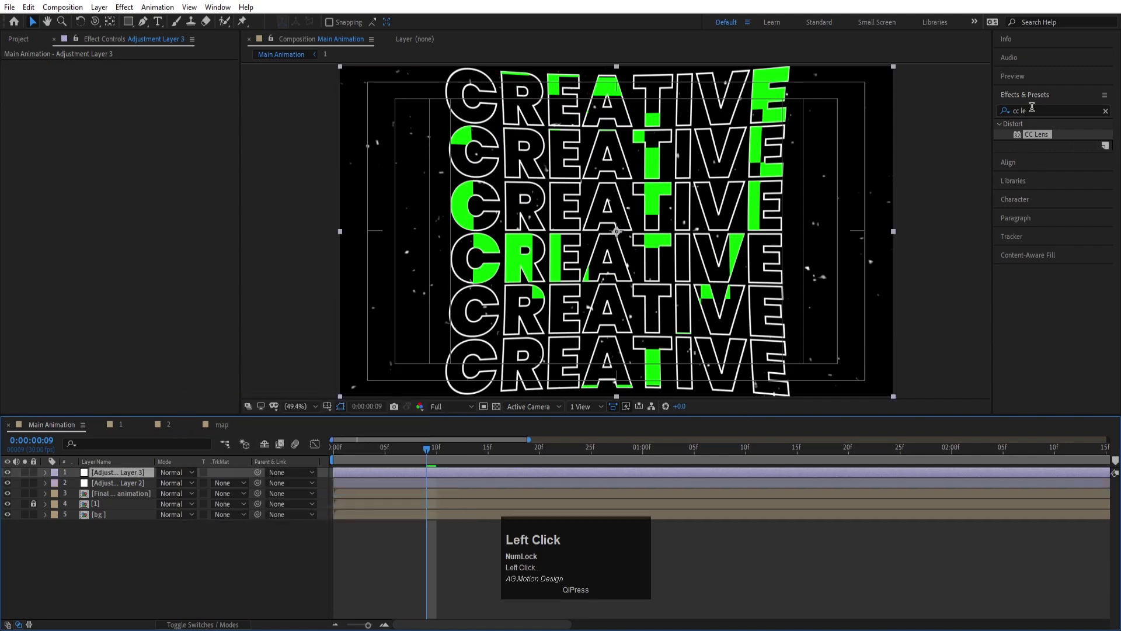
# - Apply Glow to Adjustment Layer 3 with threshold 90% and radius about 61
pyautogui.press('ctrl+a')
pyautogui.write('glow')
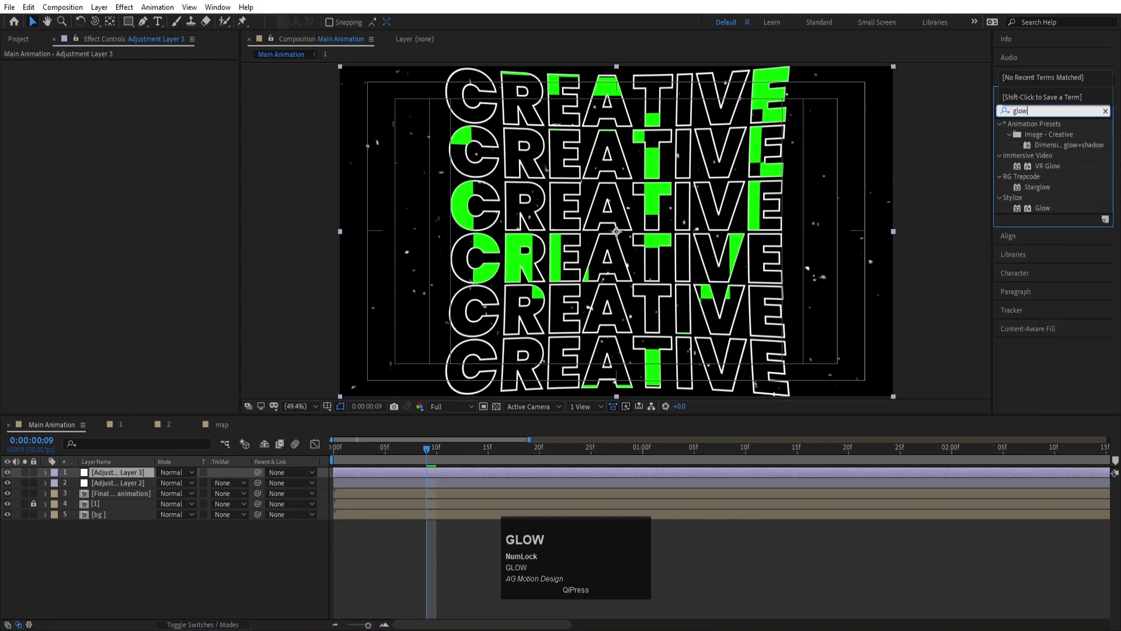
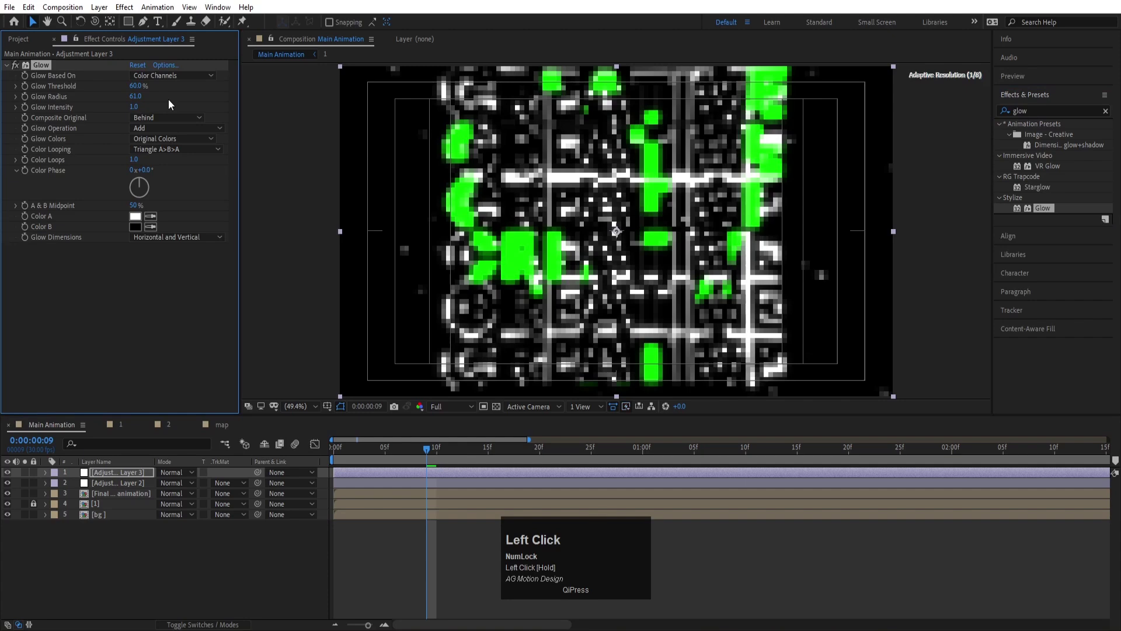
pyautogui.press('space')
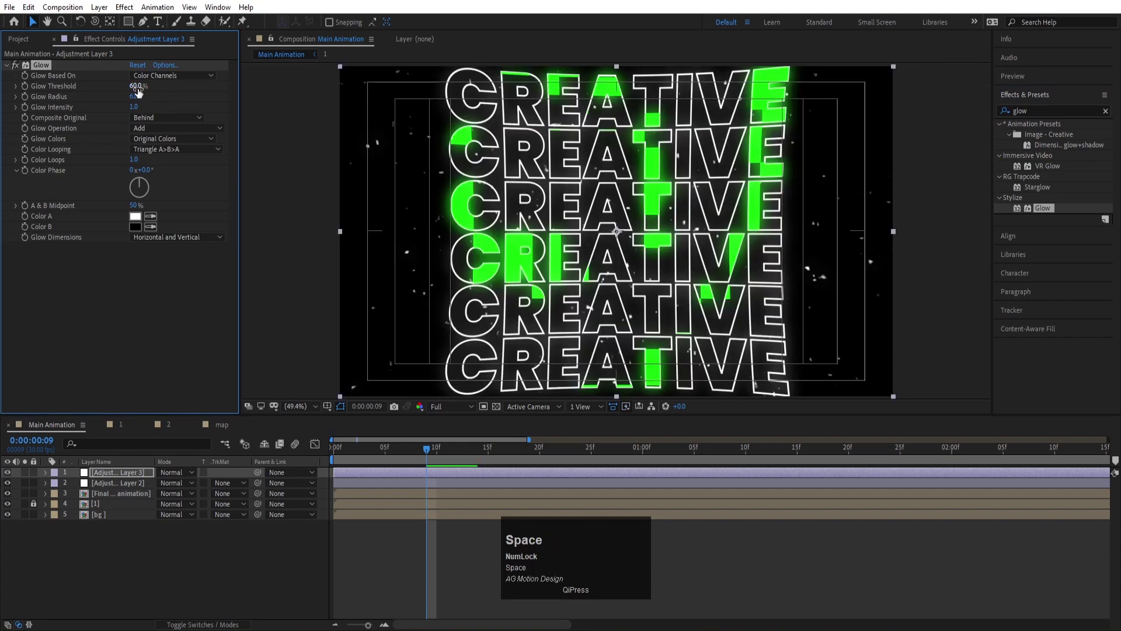
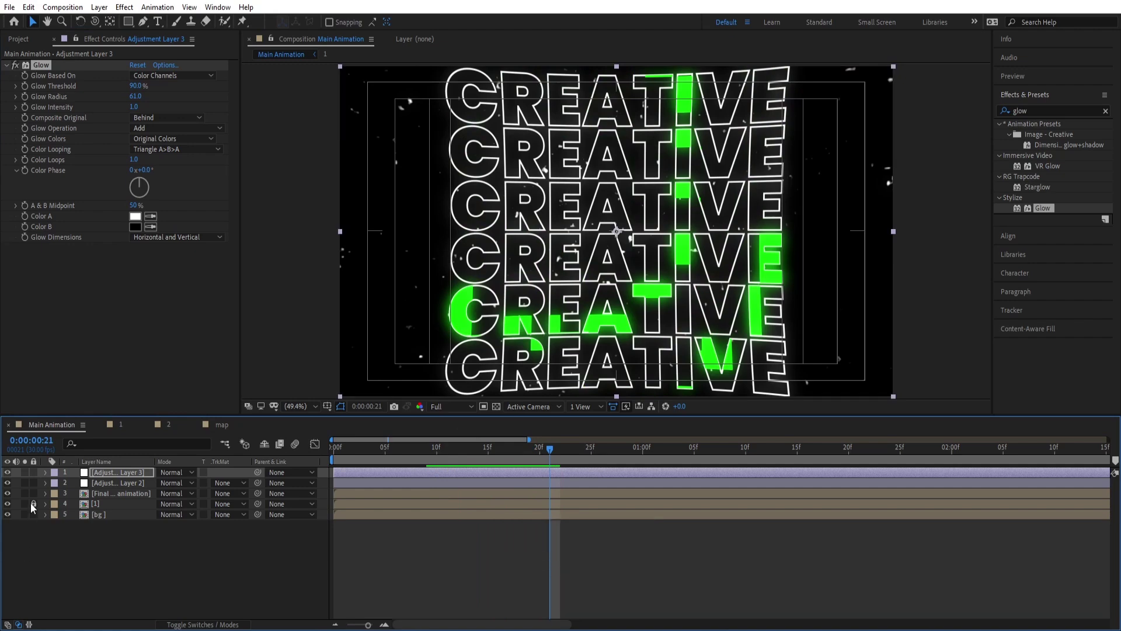
# - Inside comp 1, create shape outlines from the CREATIVE, 2, 3, 4 and 5 text rows
pyautogui.click(34, 508)
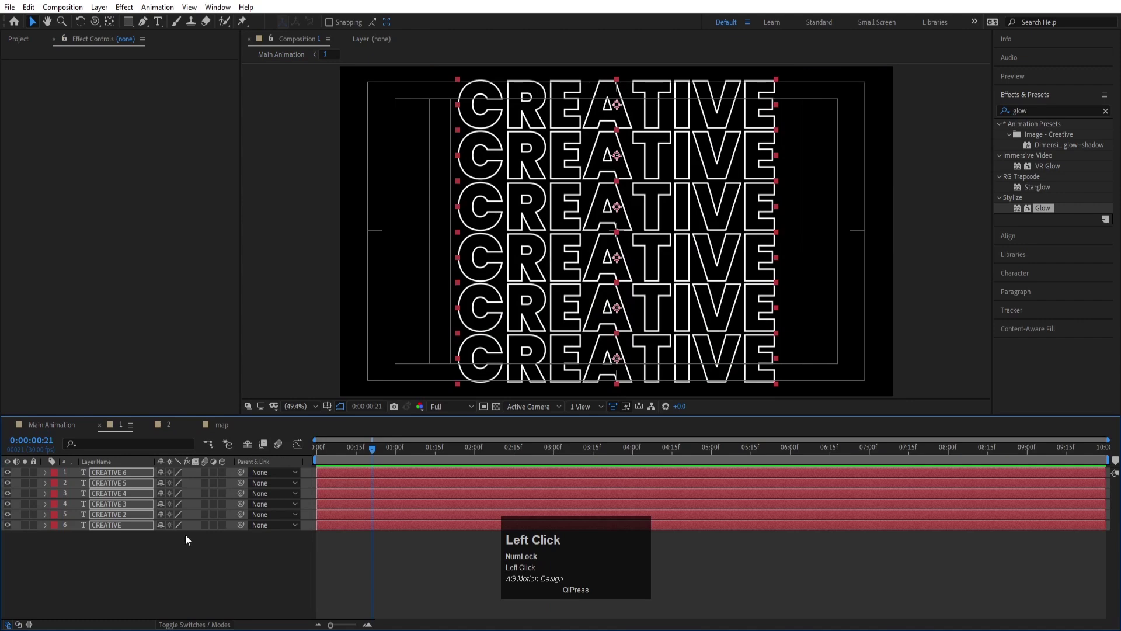
pyautogui.rightClick(121, 524)
pyautogui.click(163, 433)
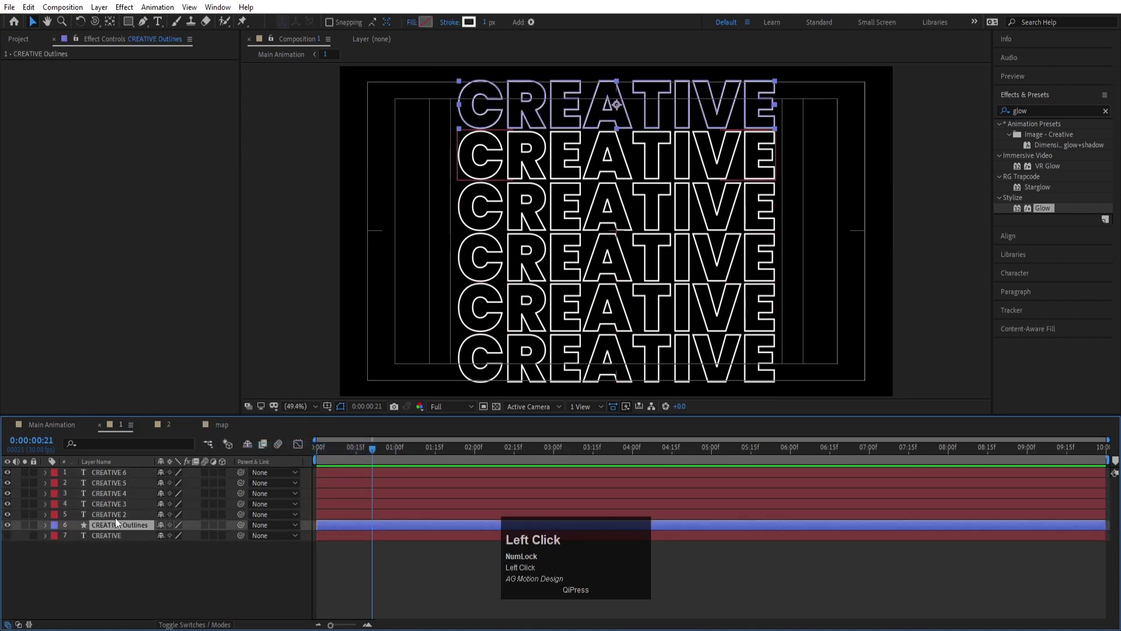
pyautogui.rightClick(119, 521)
pyautogui.click(162, 432)
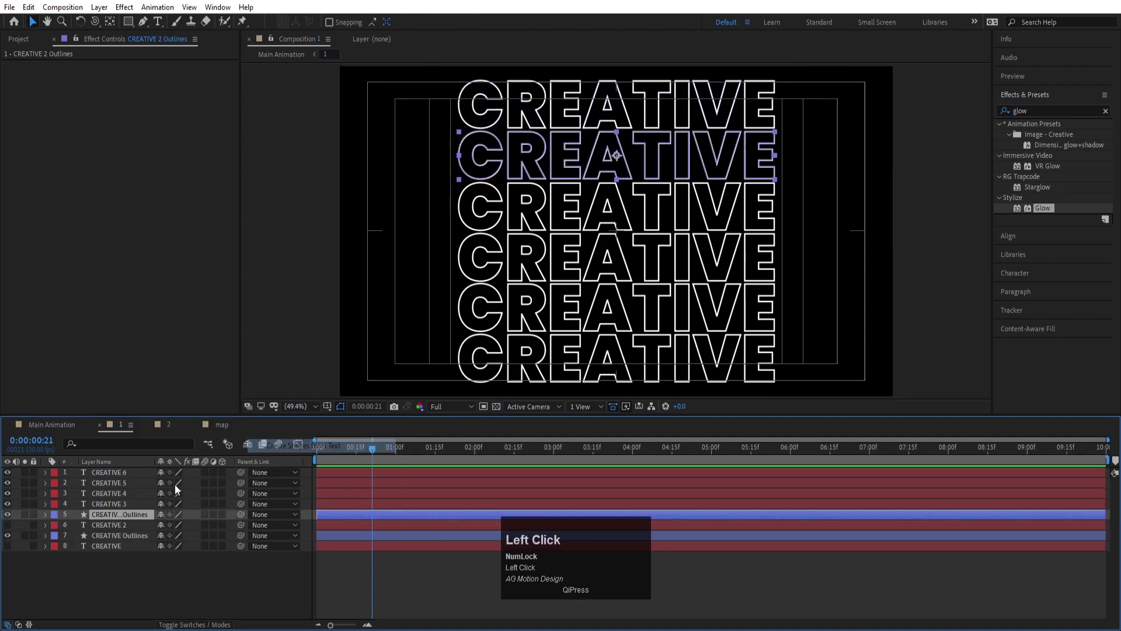
pyautogui.rightClick(122, 511)
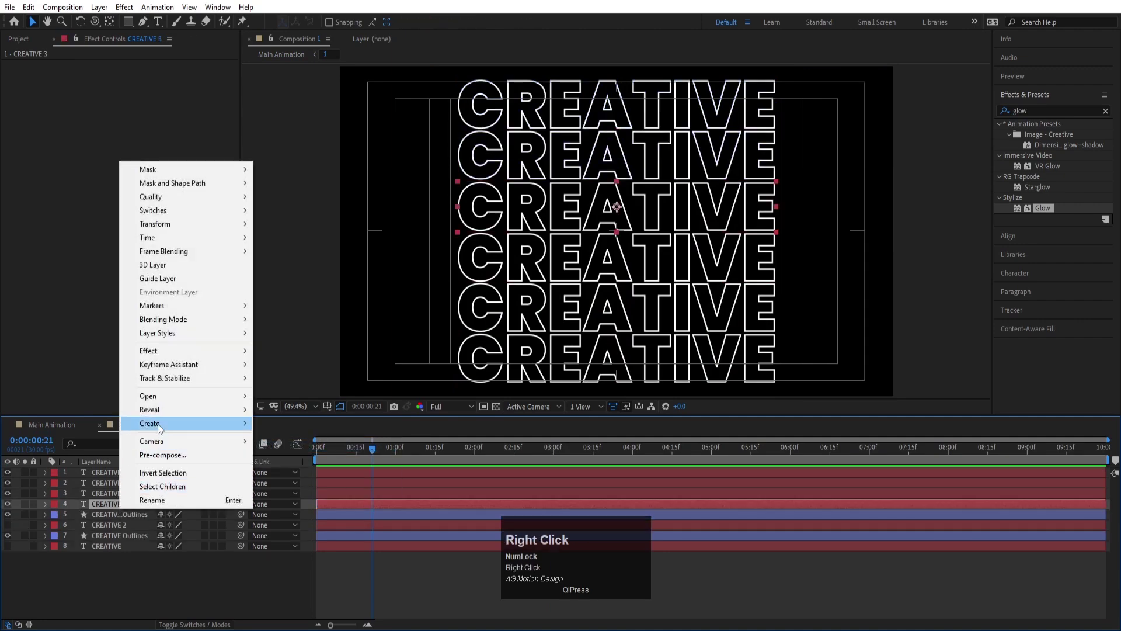
pyautogui.click(162, 426)
pyautogui.rightClick(97, 496)
pyautogui.click(138, 407)
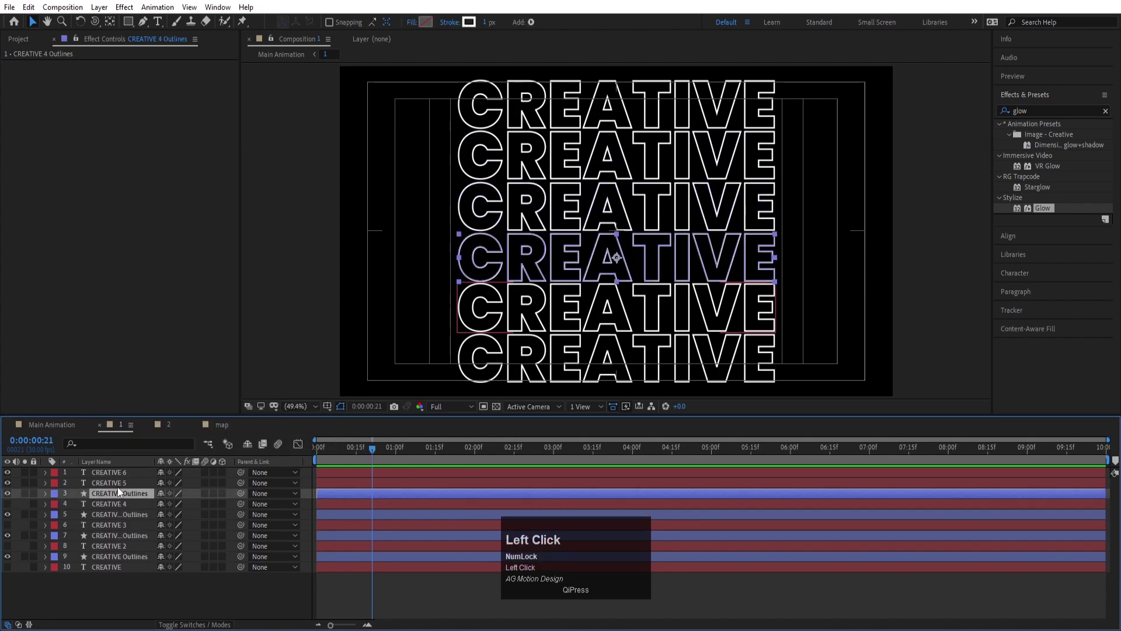
pyautogui.rightClick(121, 489)
pyautogui.click(193, 412)
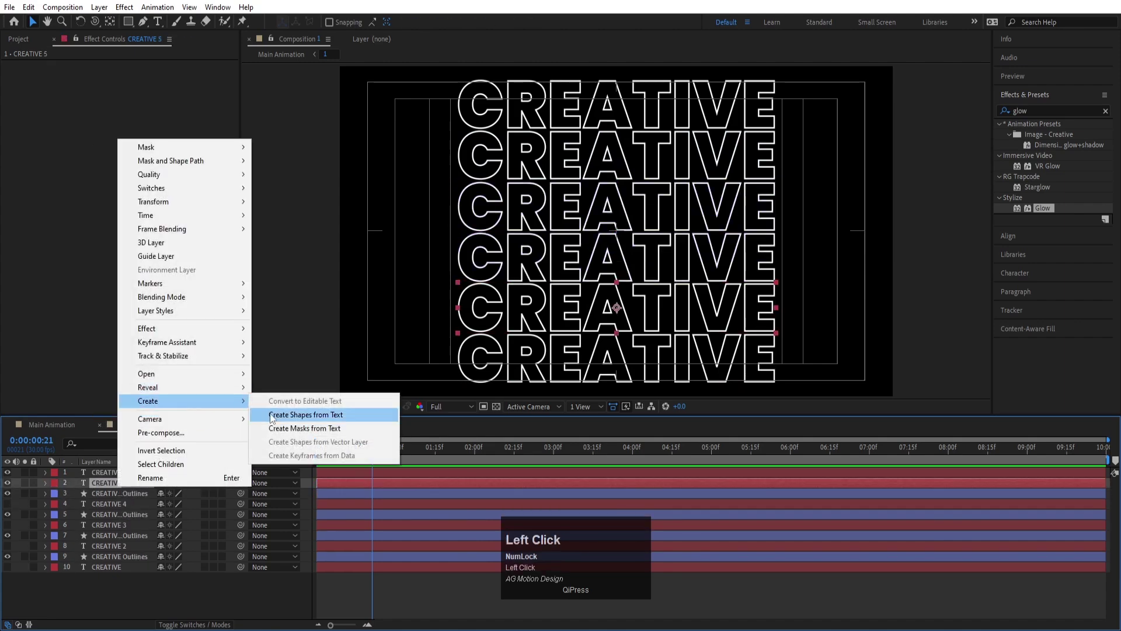